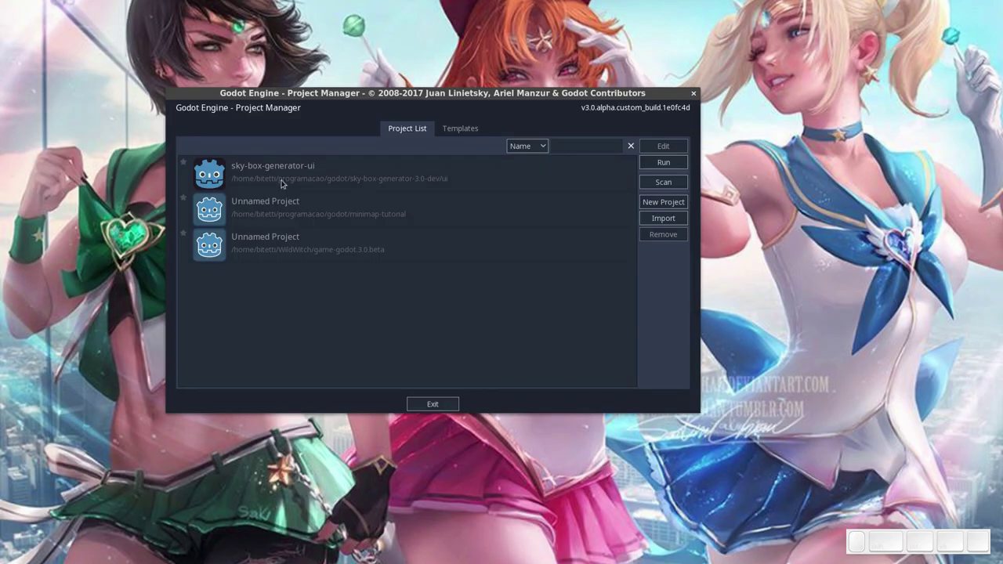
Open the lists-tuto project and give main.tscn a root node named main
click(676, 205)
click(547, 239)
scroll(down, 3)
click(924, 121)
click(895, 63)
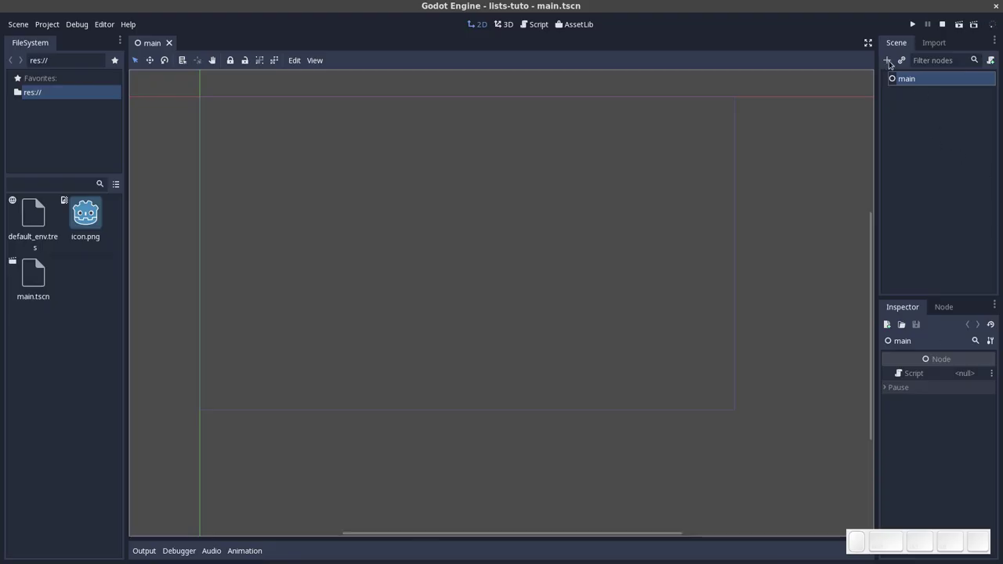
Add a Panel child under main and stretch it into a tall rectangle near the top-left
click(893, 61)
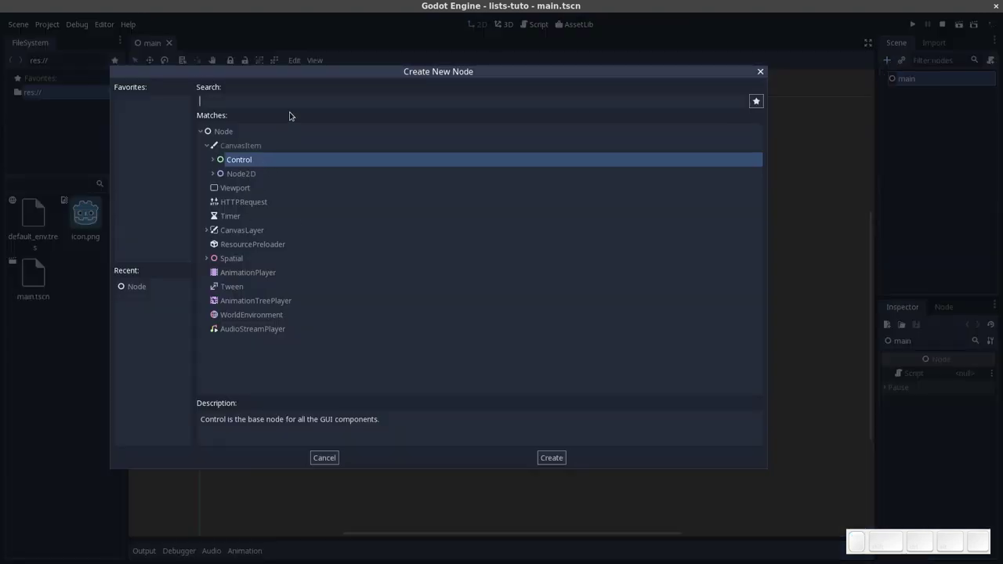
key(Return)
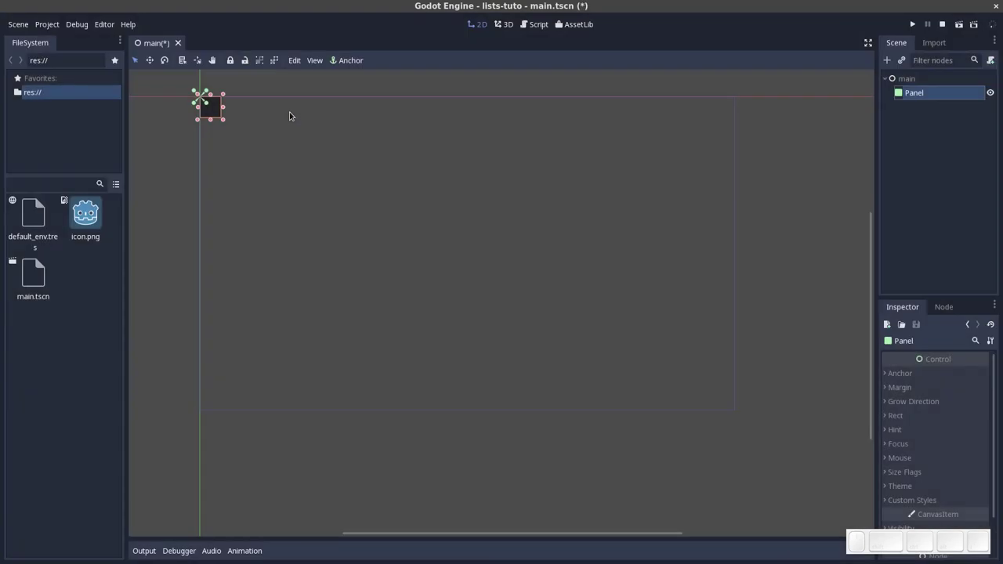
drag(208, 109, 258, 160)
drag(265, 160, 349, 321)
drag(350, 322, 855, 207)
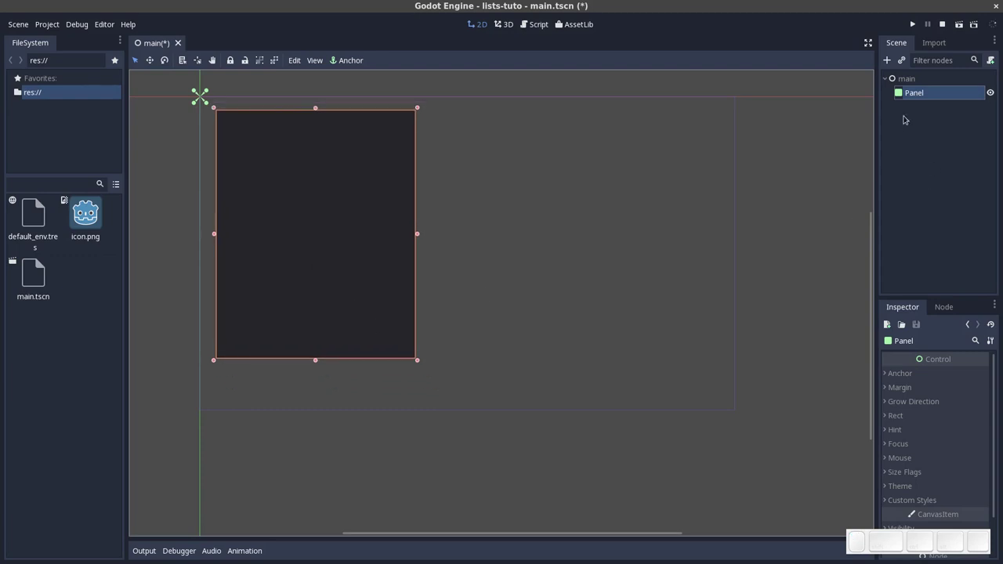
Add a ScrollContainer inside the Panel and size it to nearly fill the panel
click(886, 63)
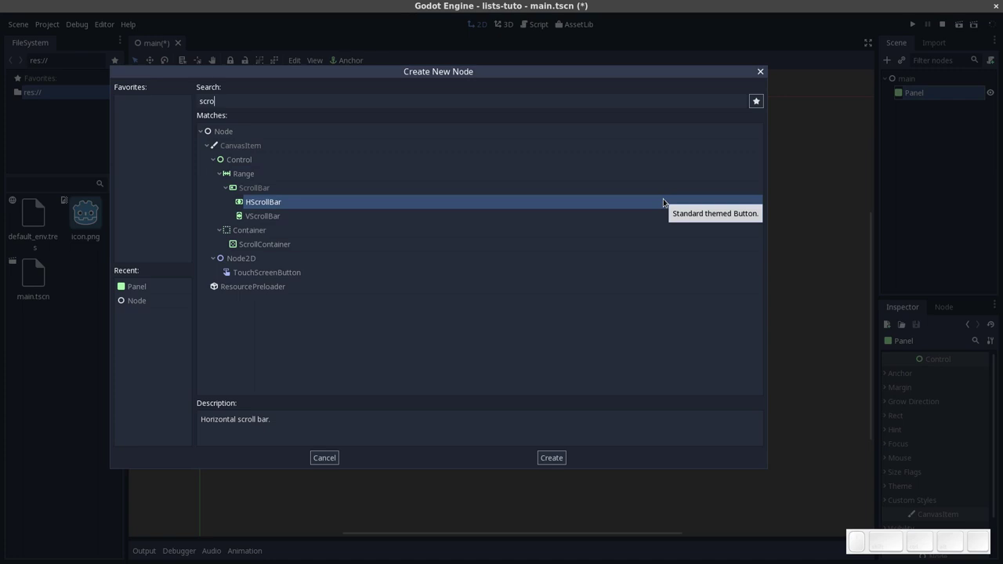
key(Down)
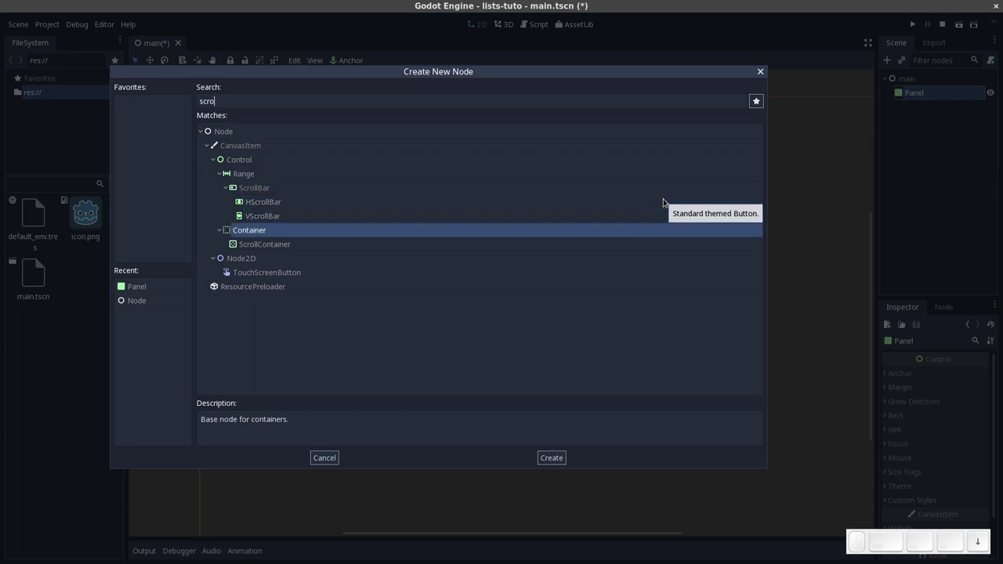
key(Down)
key(Return)
drag(230, 115, 229, 114)
drag(228, 114, 313, 315)
Disable the ScrollContainer's horizontal scrolling in the Inspector
scroll(down, 3)
click(322, 287)
click(295, 274)
click(952, 386)
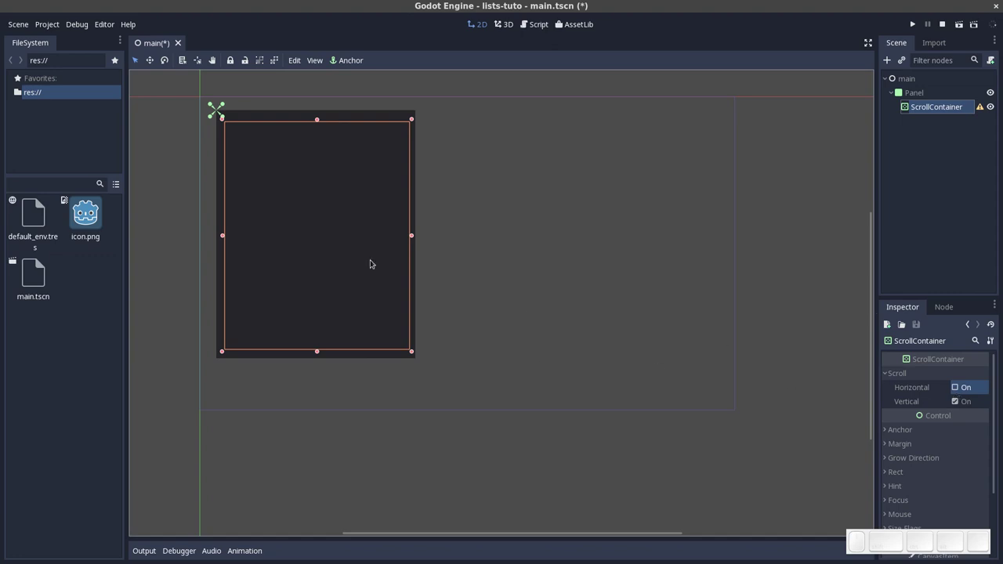
click(418, 235)
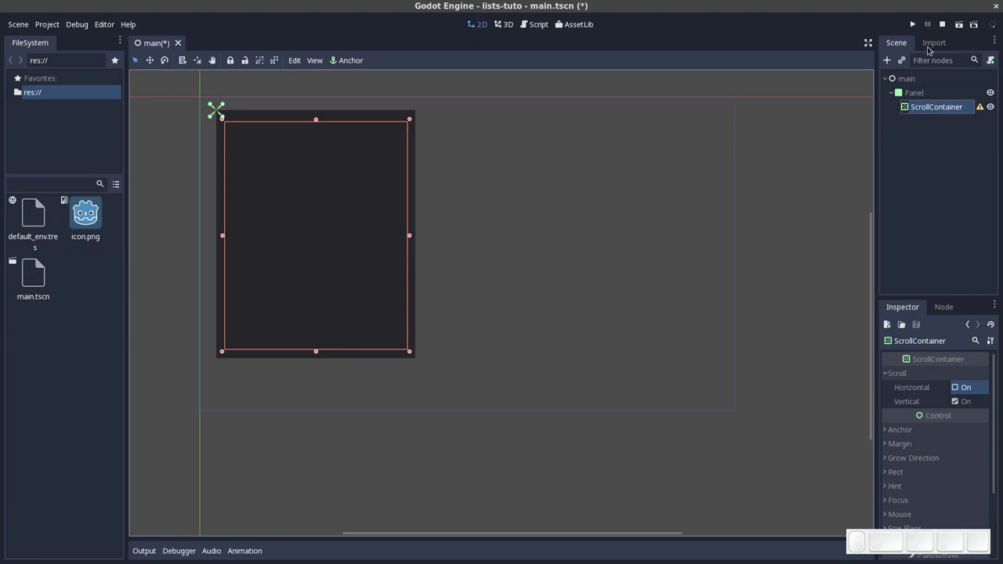
Add a VBoxContainer inside the ScrollContainer
click(886, 58)
key(v)
key(s)
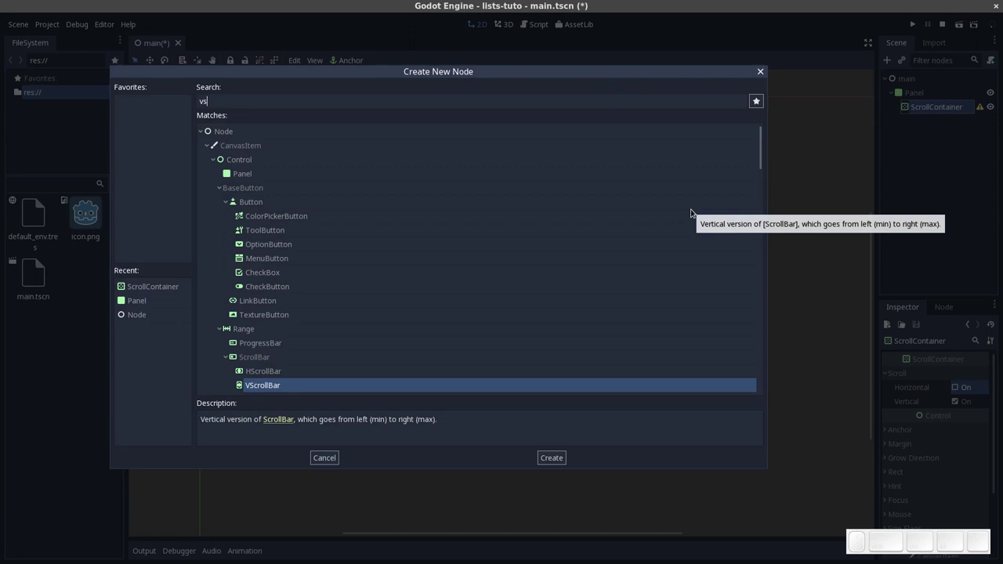
scroll(down, 3)
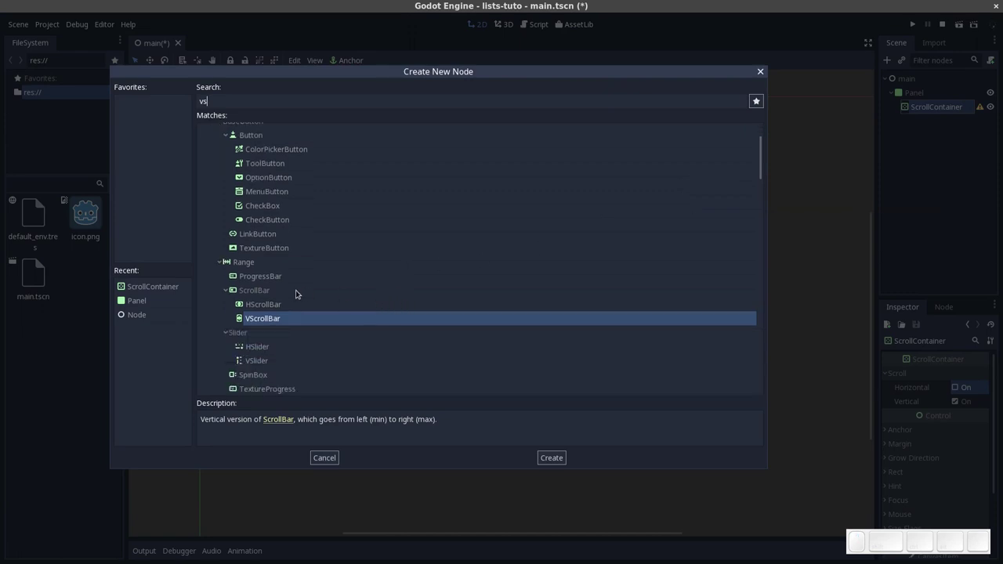
scroll(down, 3)
scroll(down, 3)
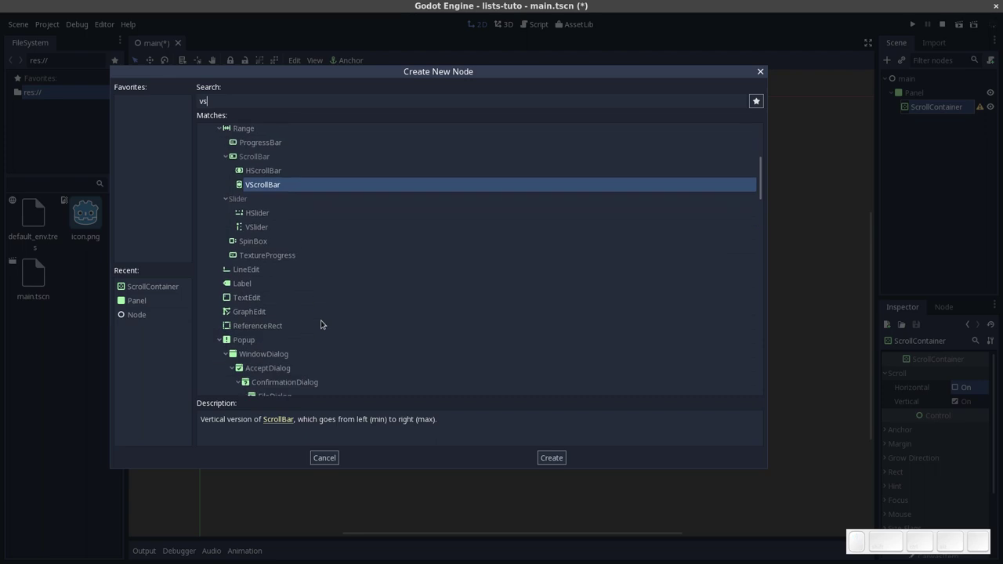
key(BackSpace)
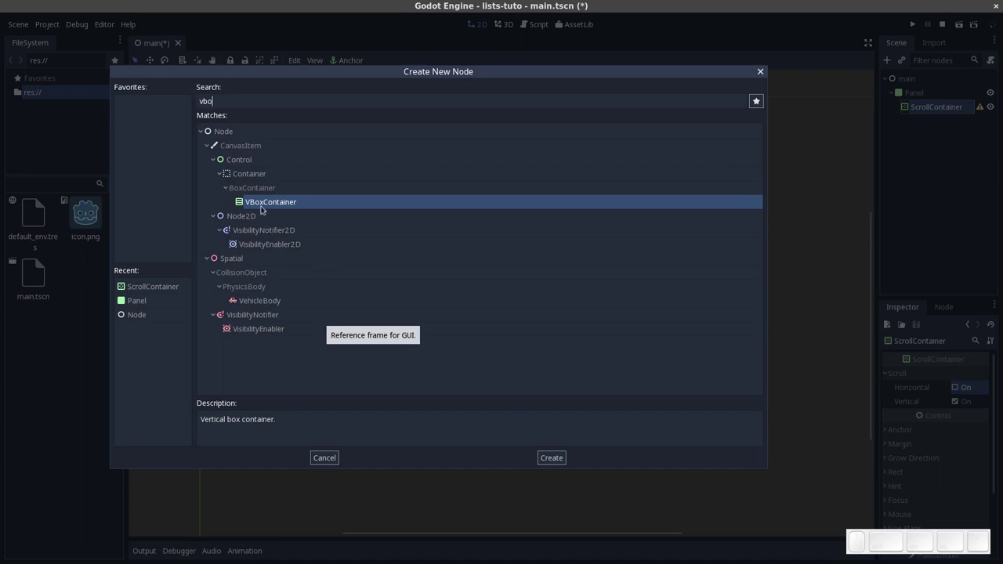
click(264, 201)
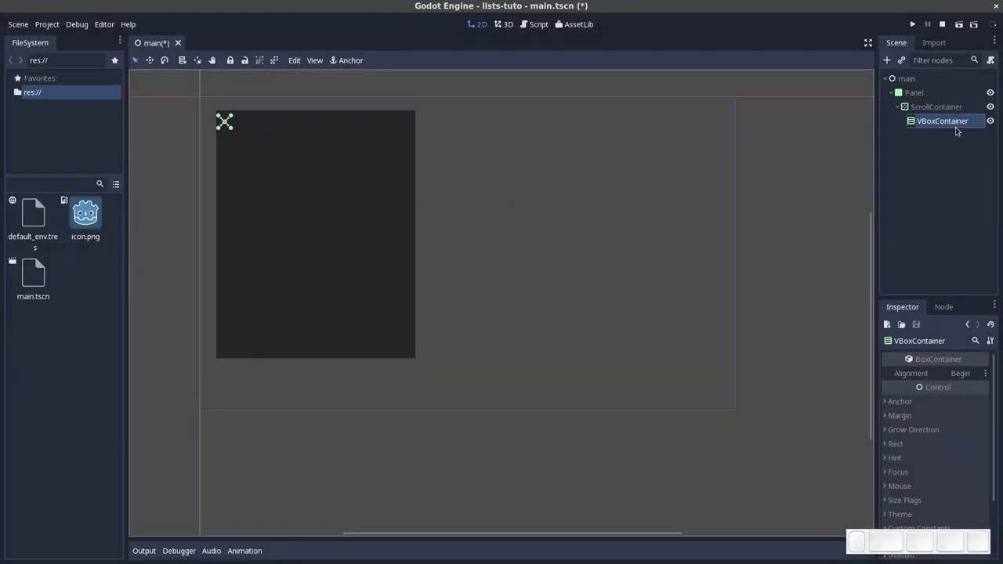
Rename the VBoxContainer to 'list'
scroll(up, 3)
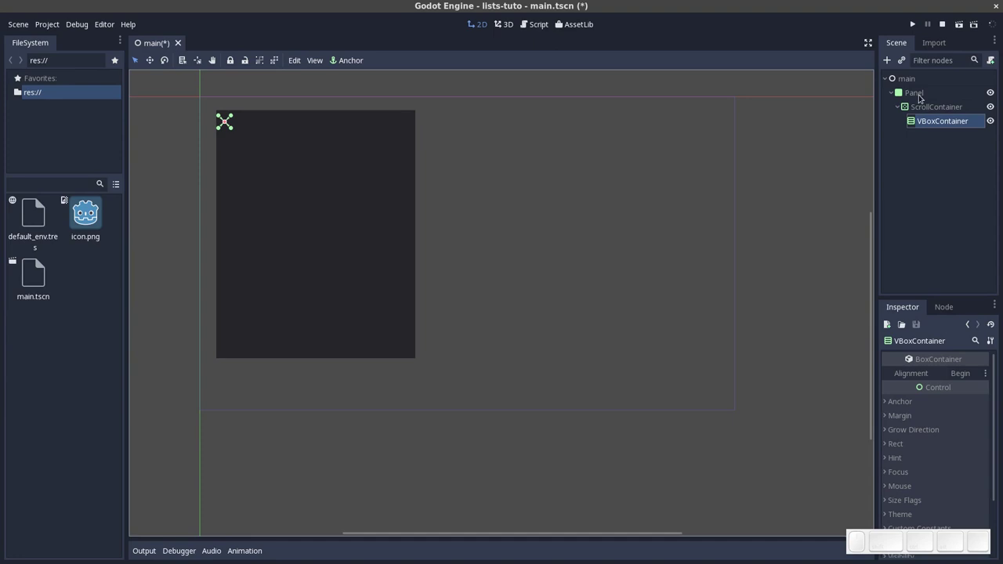
click(937, 123)
key(Return)
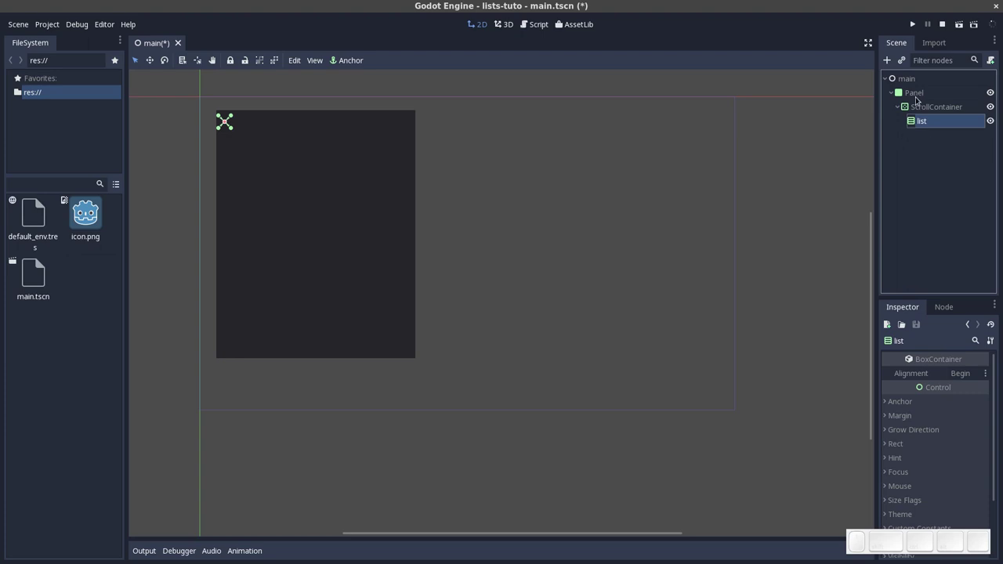
click(917, 93)
click(931, 177)
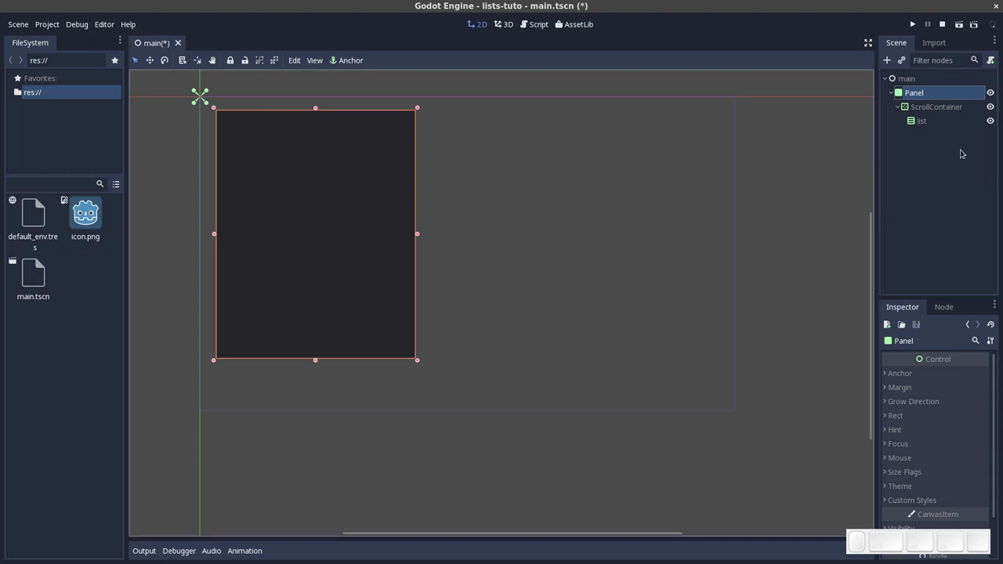
Check the ScrollContainer's Rect position and size in the Inspector
click(917, 110)
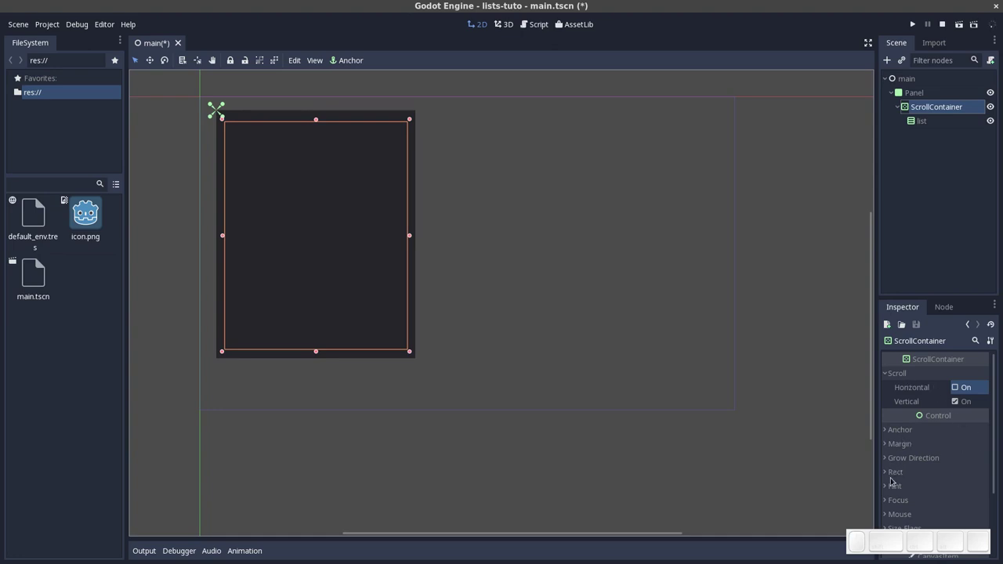
scroll(down, 3)
click(888, 446)
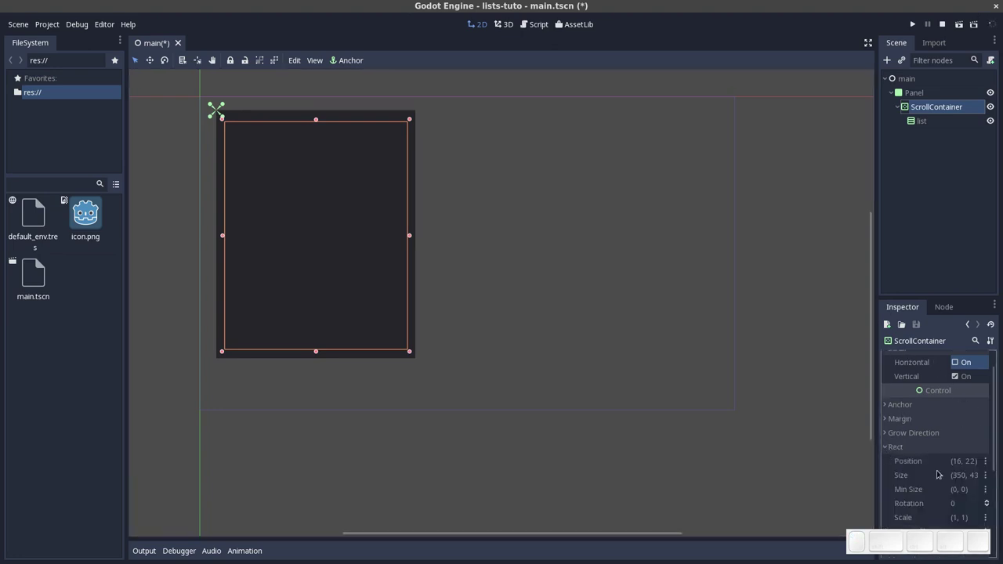
scroll(down, 3)
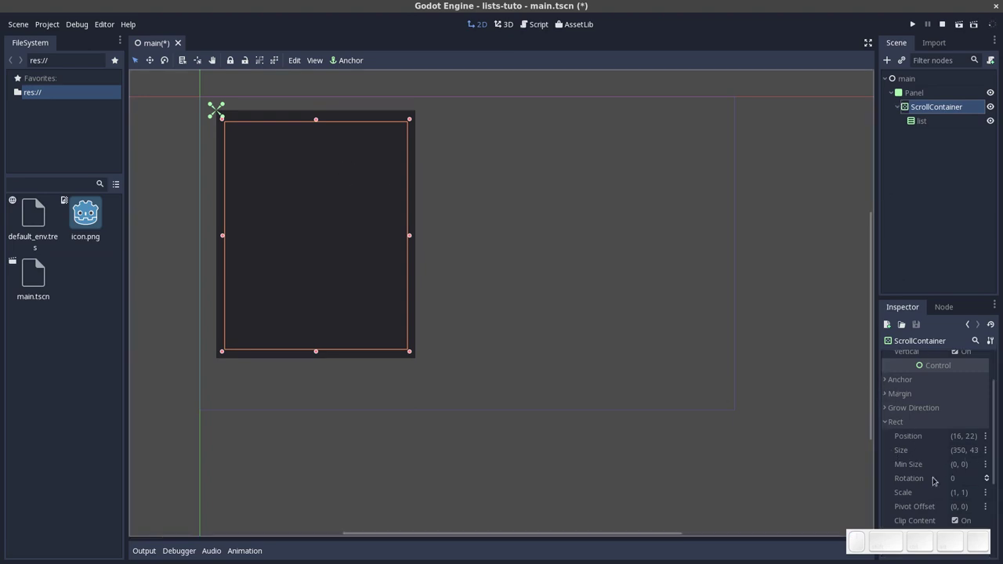
click(936, 192)
Start a new empty scene via Scene > New Scene
click(278, 36)
click(29, 25)
click(31, 41)
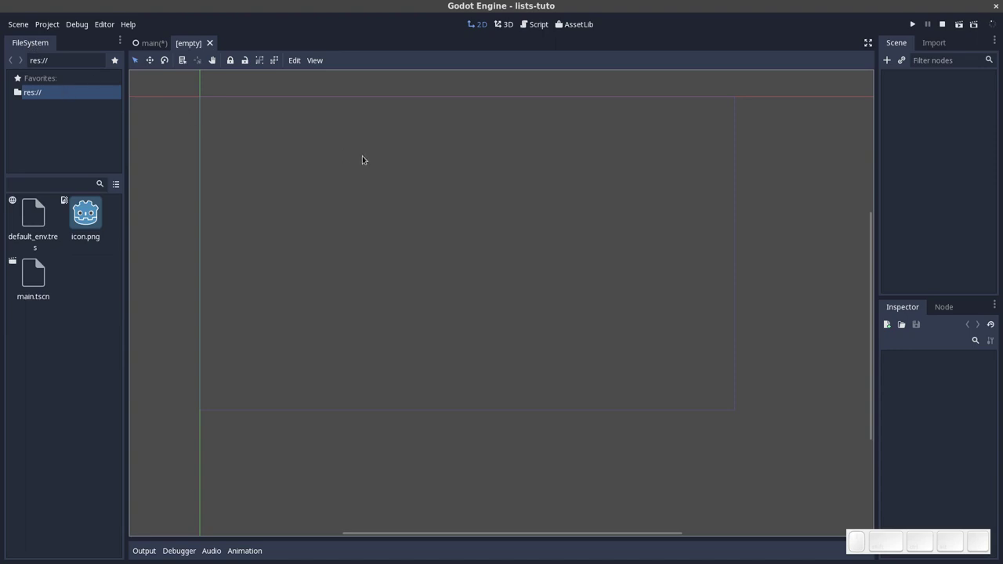
Create a Panel as the new scene's root node
click(889, 62)
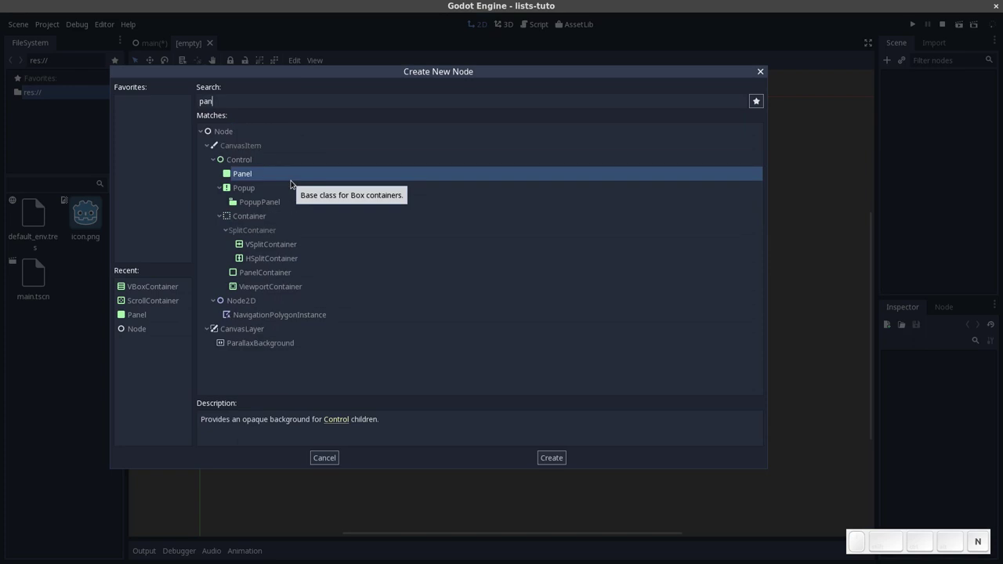
key(Down)
key(Up)
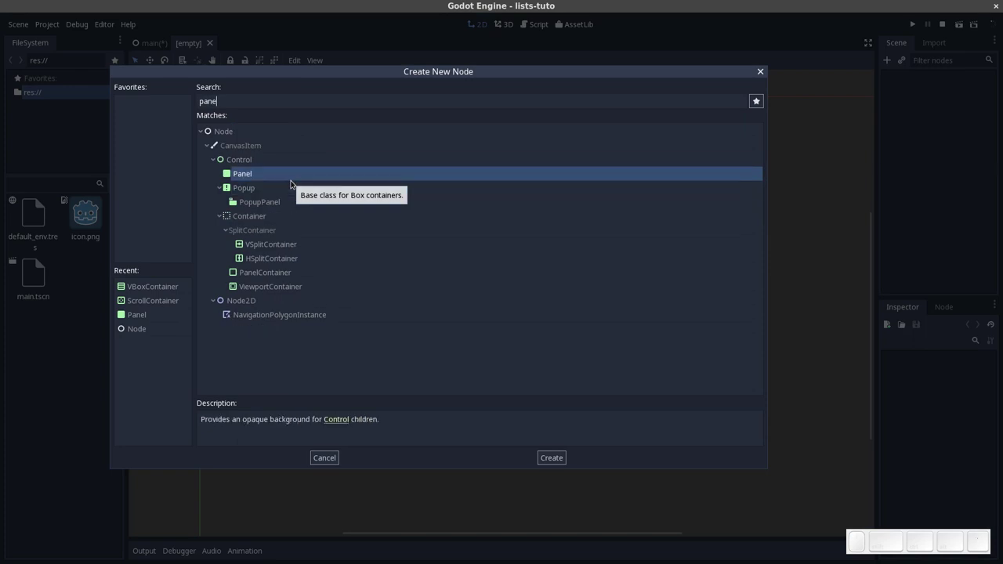
key(Return)
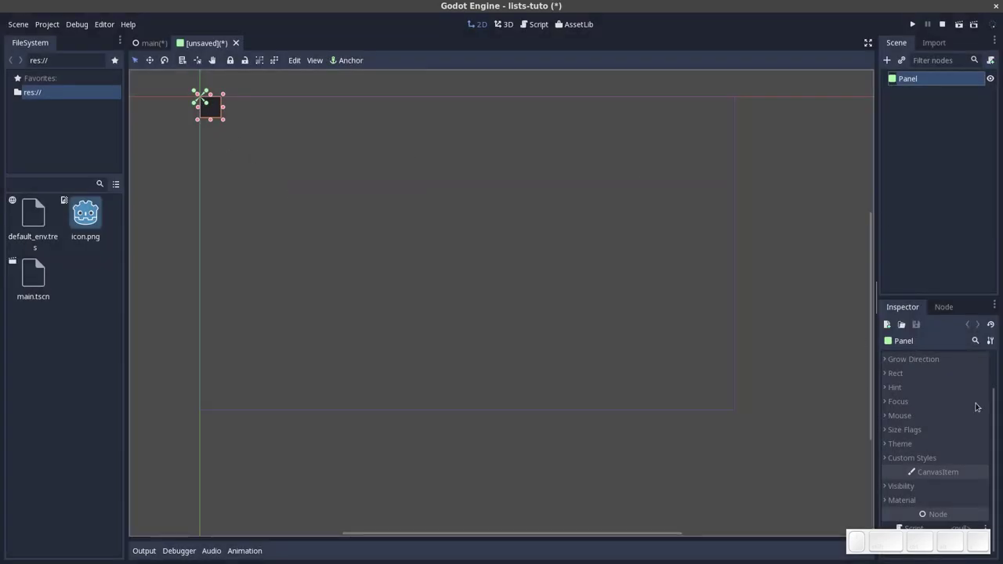
Set the Panel's Rect size width to 320, making a 320 by 40 bar
scroll(up, 3)
click(884, 413)
click(961, 446)
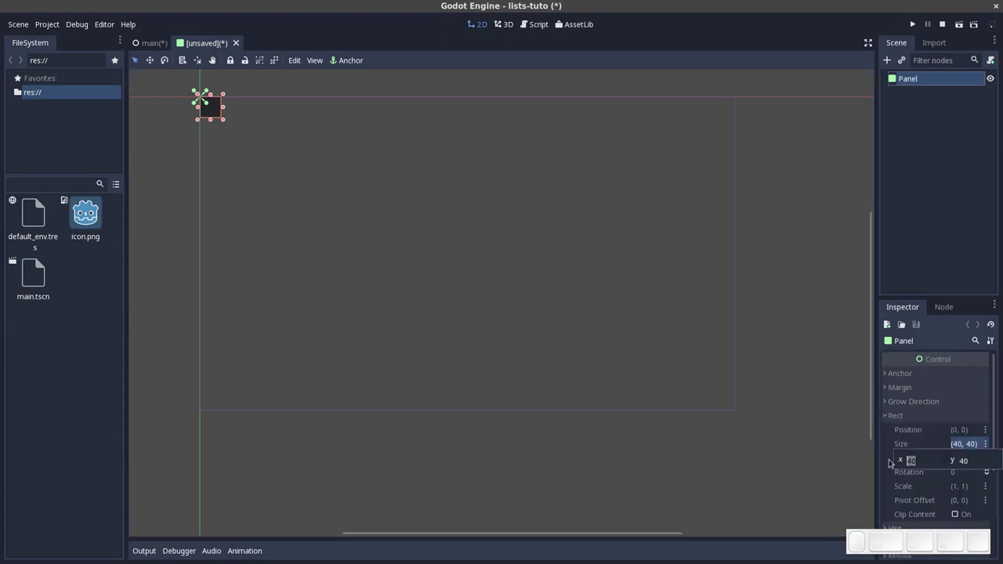
key(3)
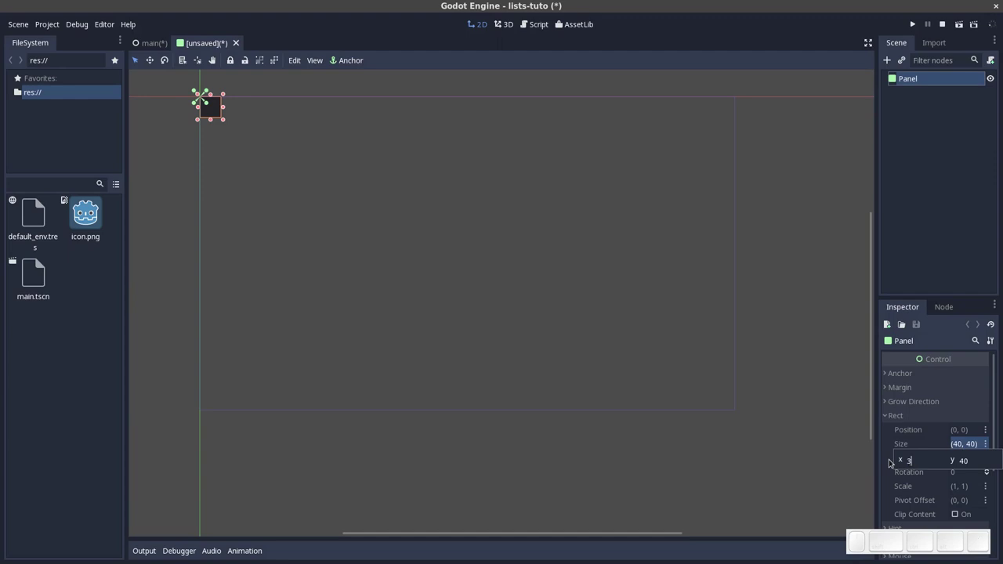
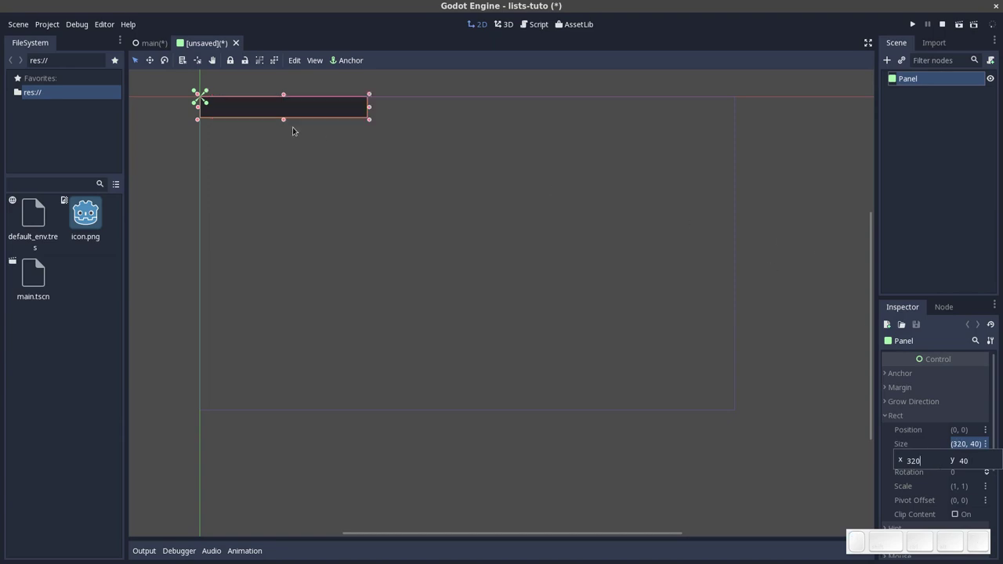
click(299, 126)
click(269, 107)
Zoom in on the panel through the canvas View menu
click(314, 59)
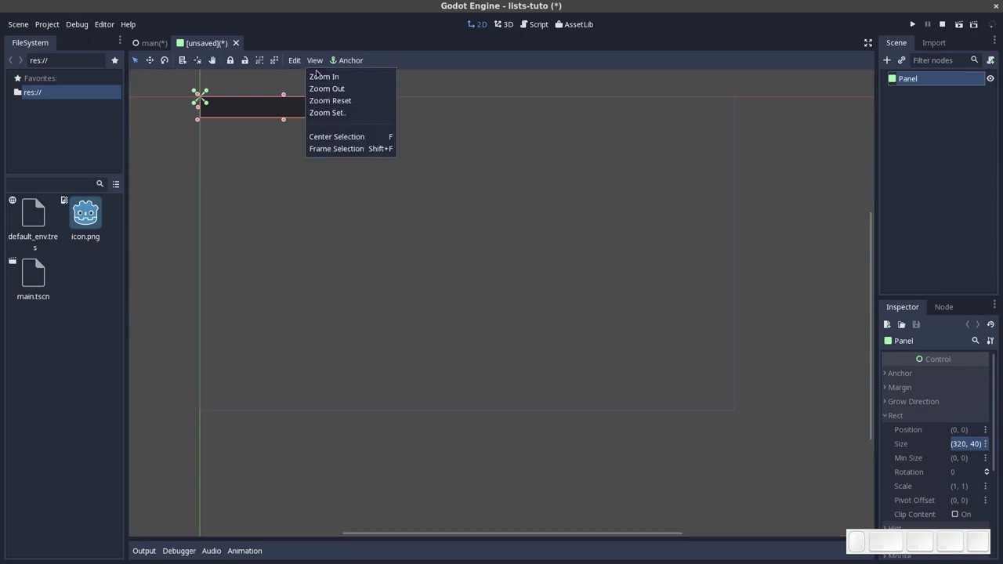
click(318, 74)
click(317, 60)
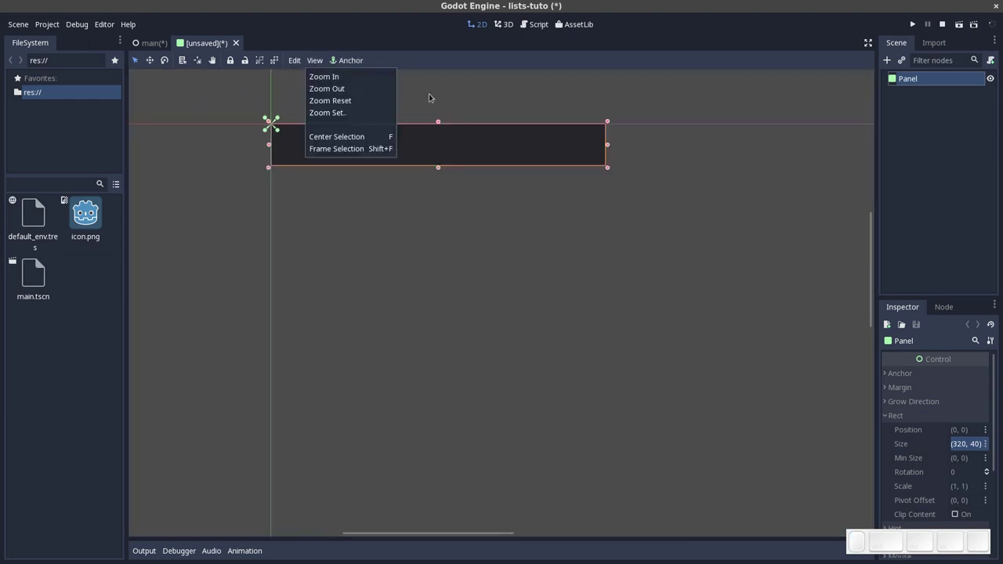
click(434, 94)
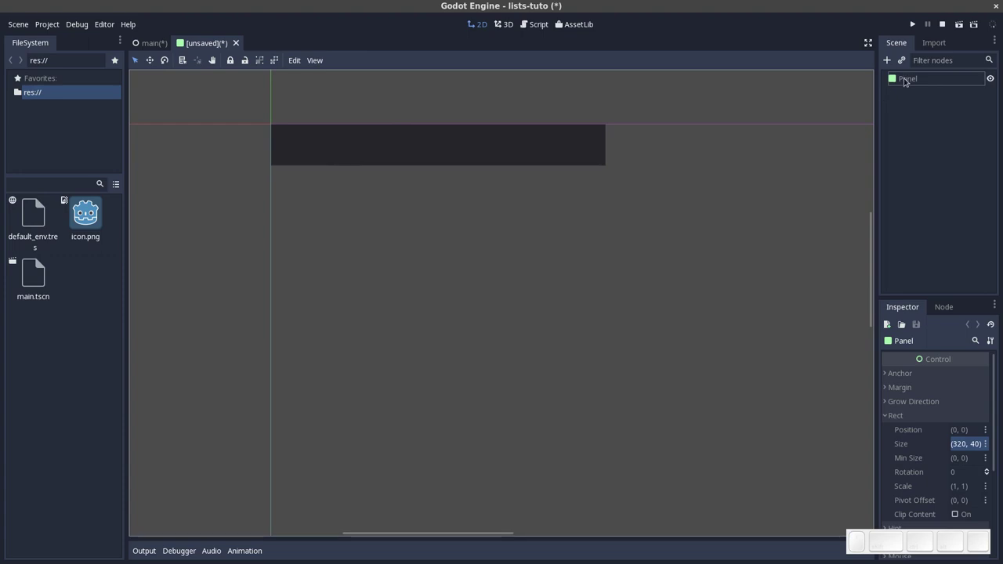
Rename the Panel root node to 'ListItem'
double_click(915, 82)
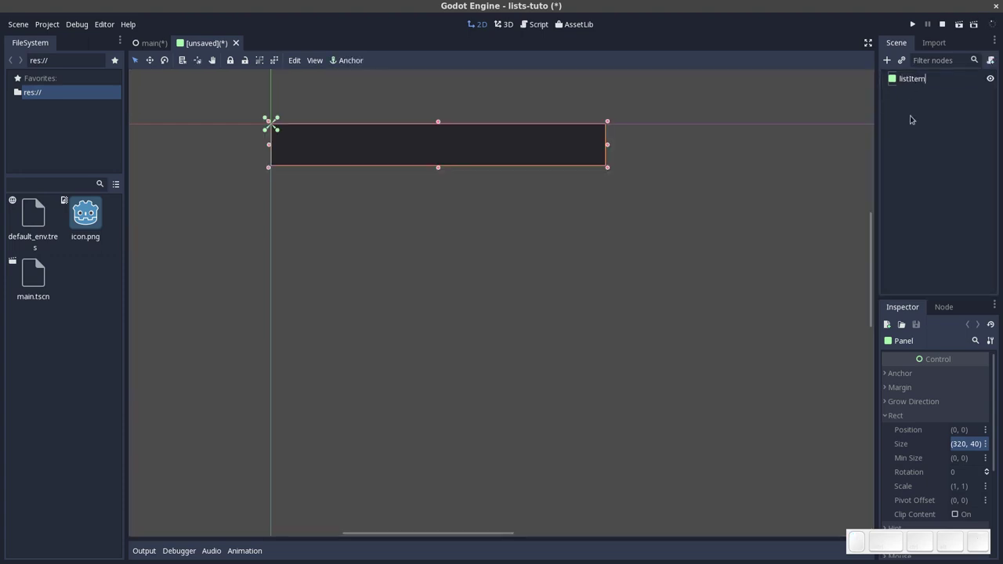
key(Home)
key(Delete)
key(shift+l)
key(shift+Return)
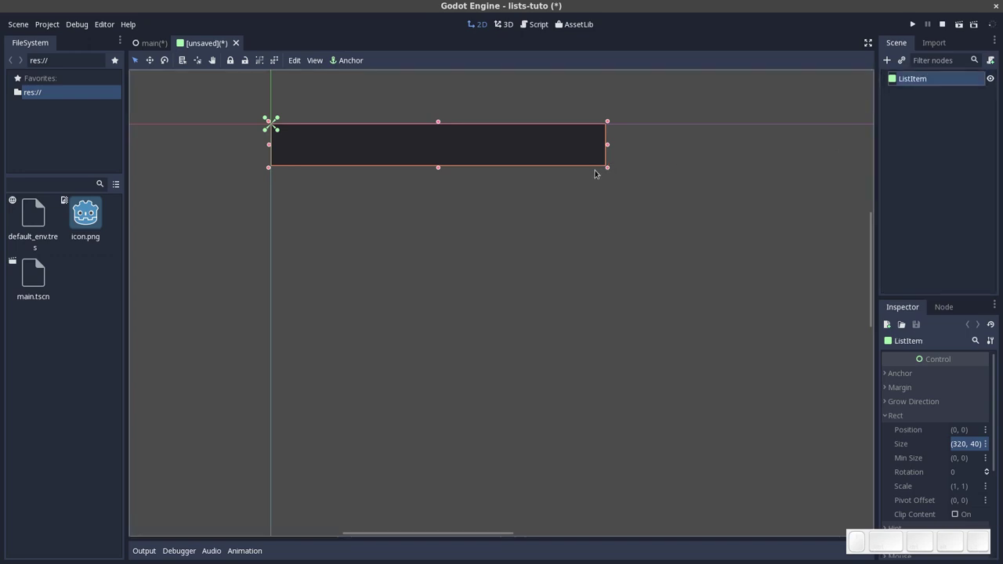
Confirm ListItem's 320 by 40 Rect size and begin adding a child node
click(557, 187)
click(550, 141)
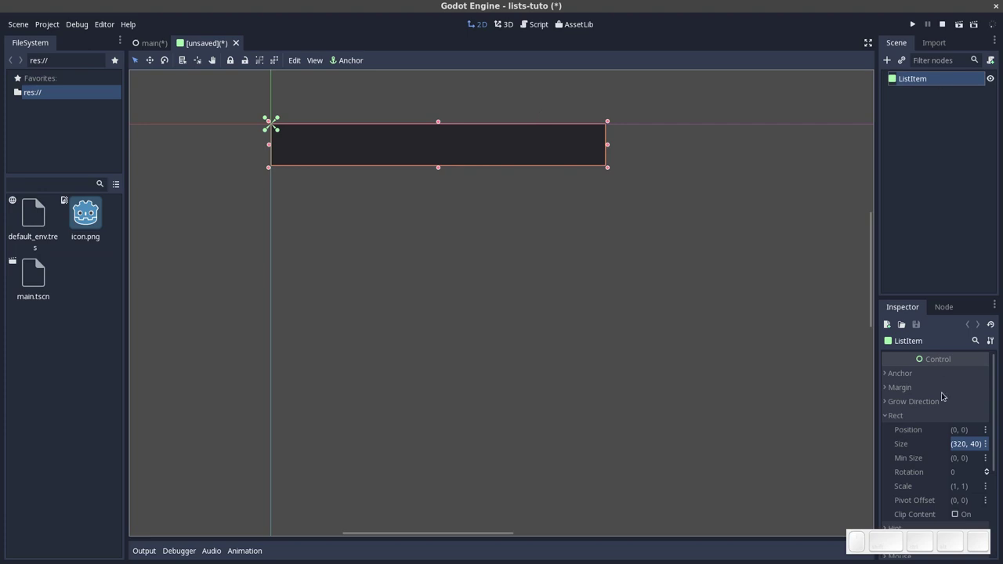
click(890, 415)
click(895, 59)
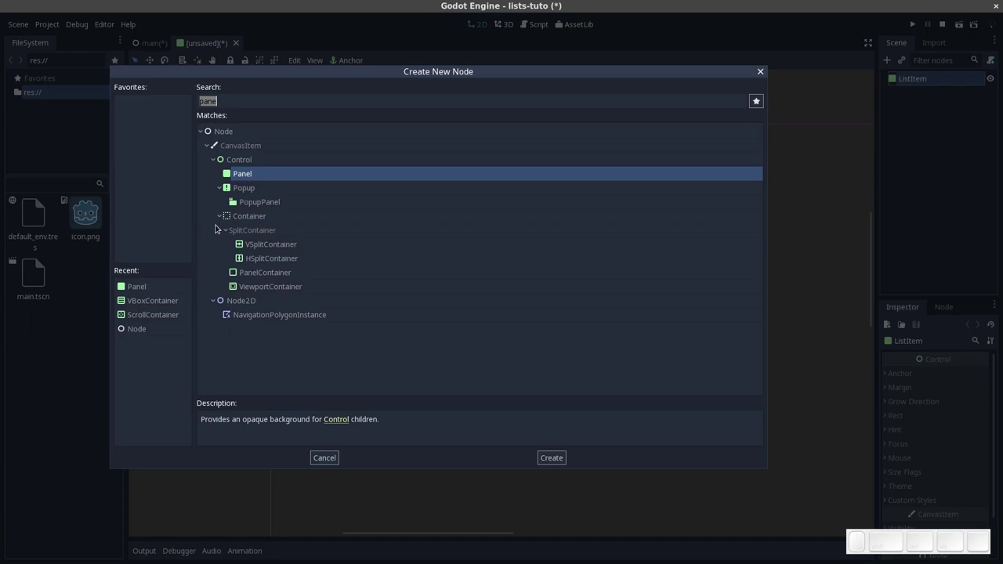
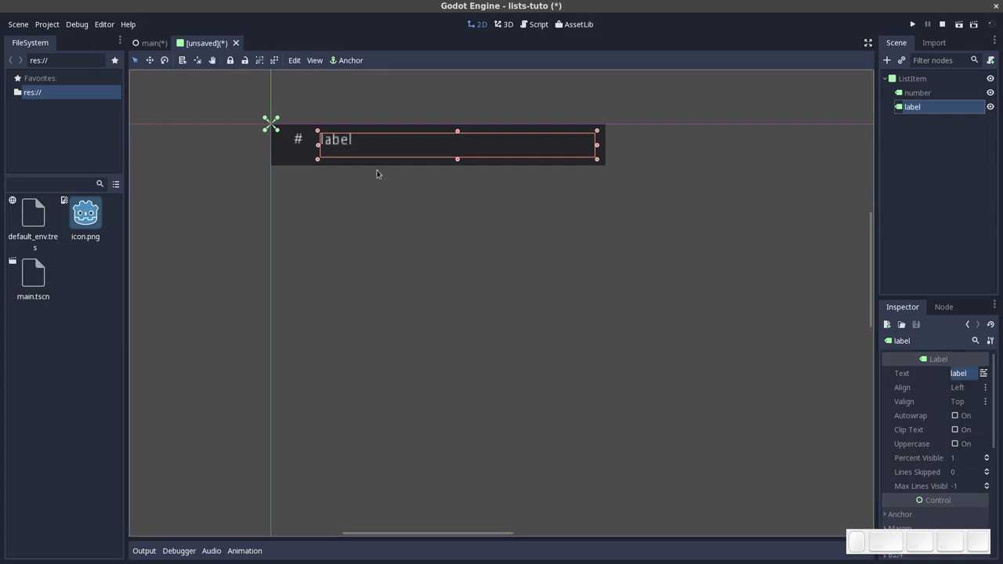
Position the number and label text nodes side by side inside the ListItem bar
click(338, 172)
click(344, 154)
click(403, 162)
click(440, 165)
click(442, 148)
key(Up)
Fine-tune the labels' placement and sizes within ListItem
click(304, 134)
key(Up)
click(358, 155)
click(443, 160)
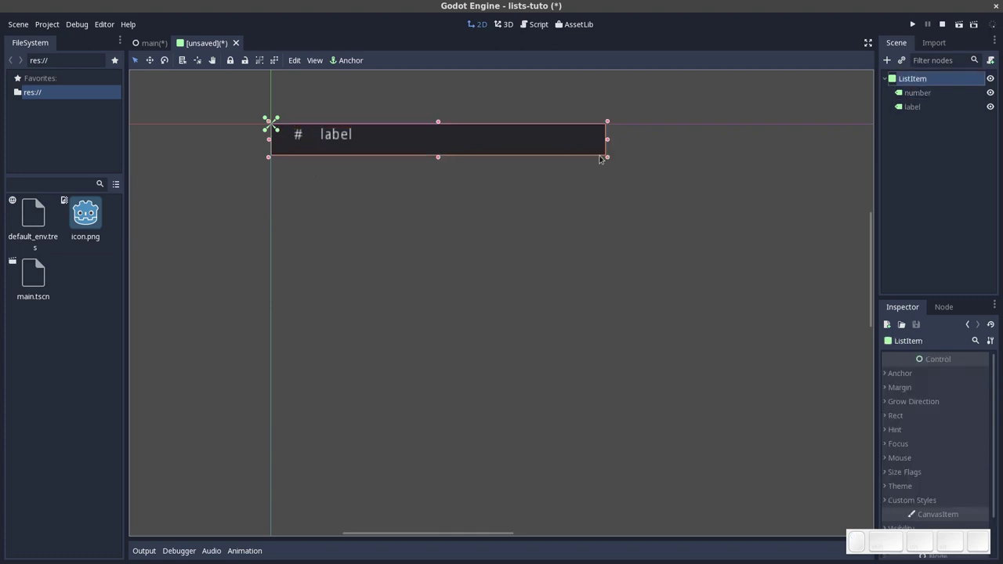
click(413, 140)
click(411, 186)
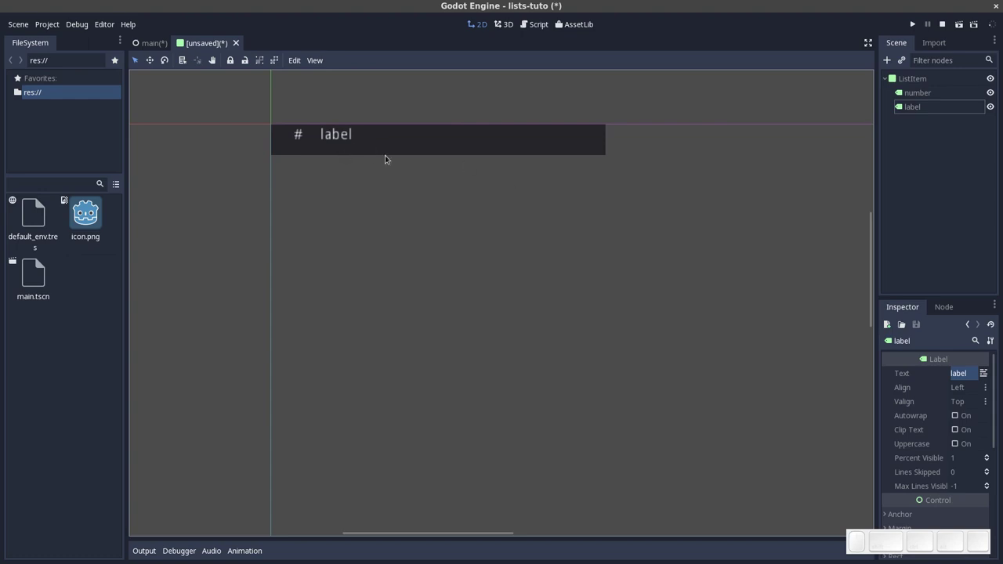
Save the item scene as ListItem.tscn in the project root
key(ctrl+s)
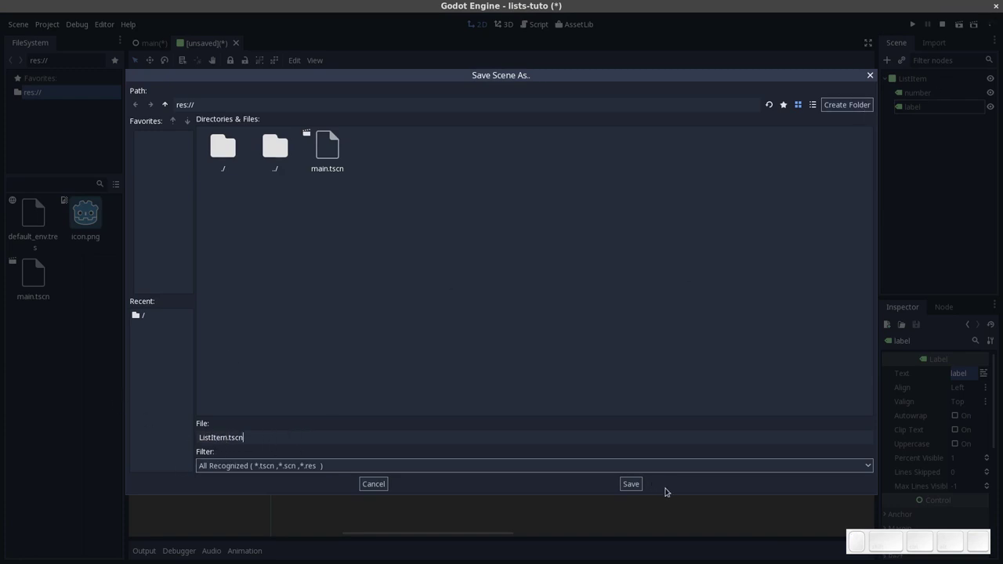
click(641, 484)
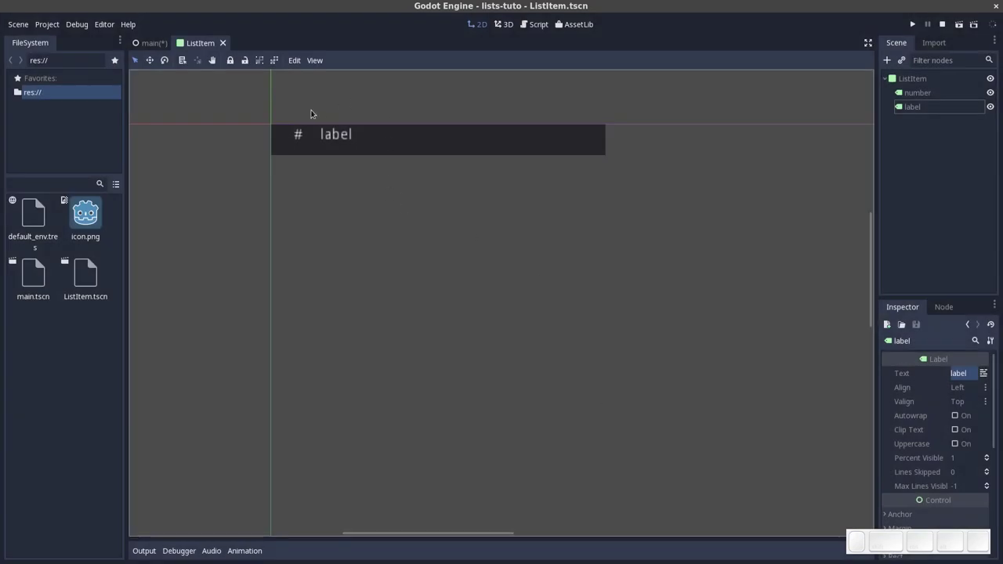
Return to the main scene and select its Panel node
click(152, 42)
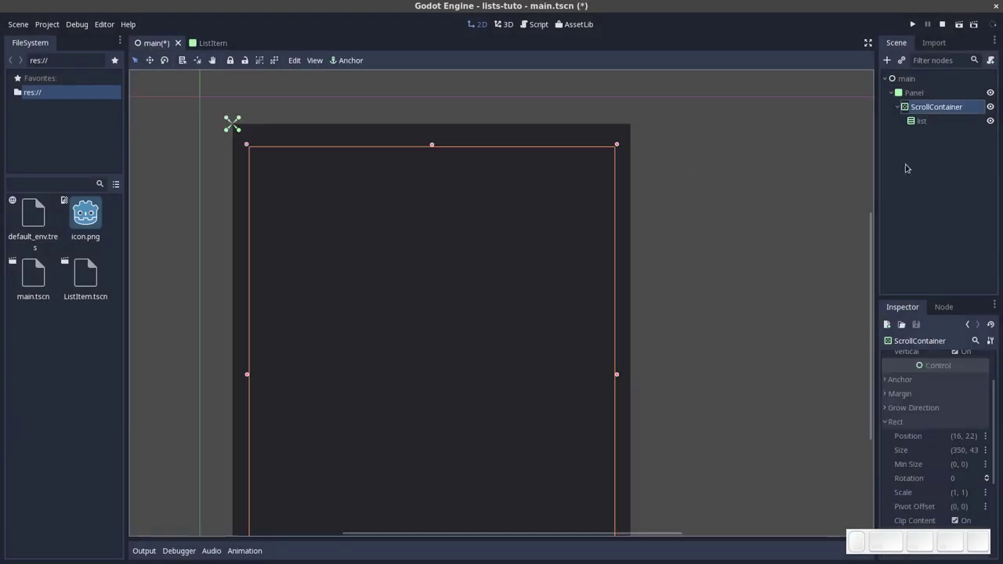
scroll(down, 3)
scroll(up, 3)
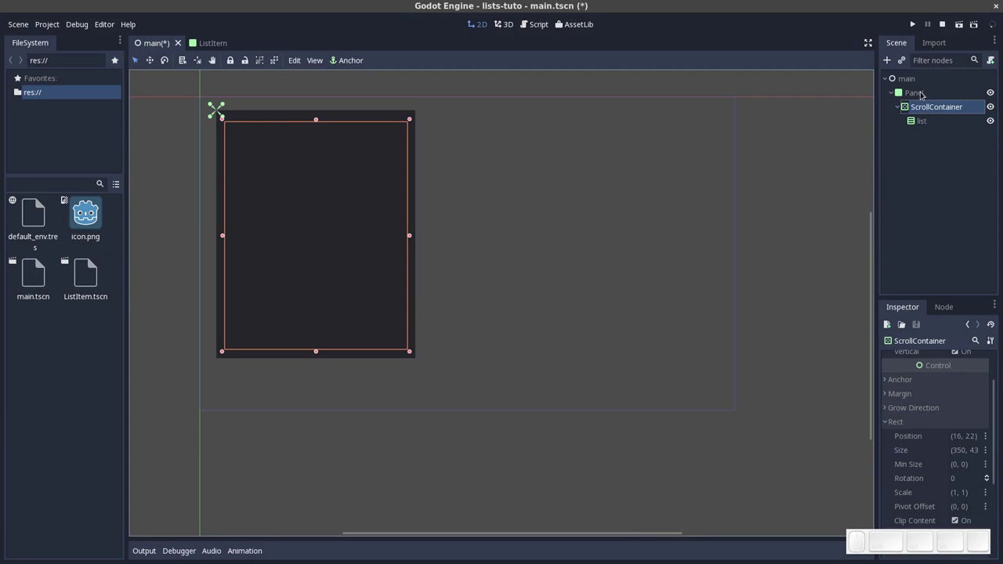
click(925, 94)
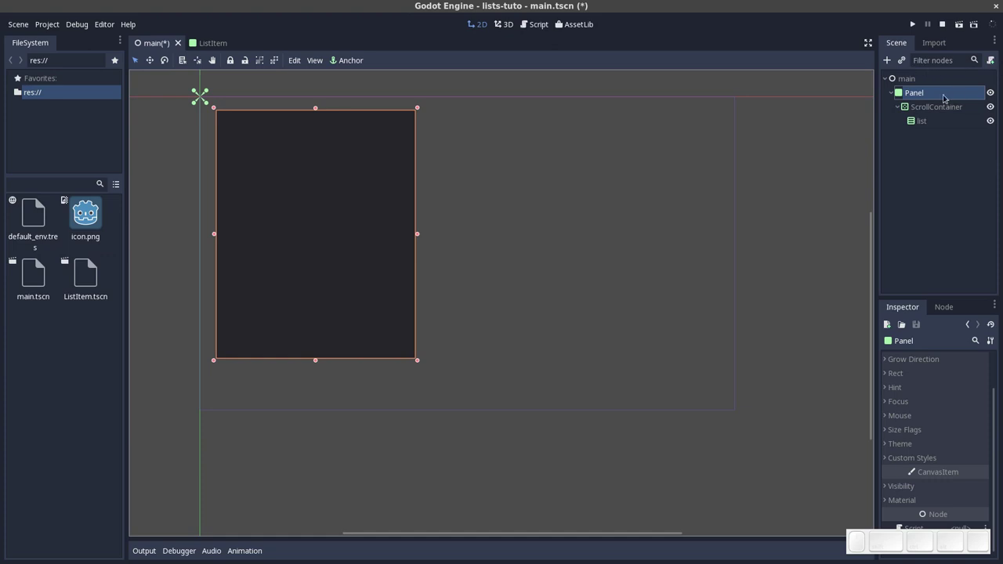
Attach a new script list.gd to the Panel node
click(998, 58)
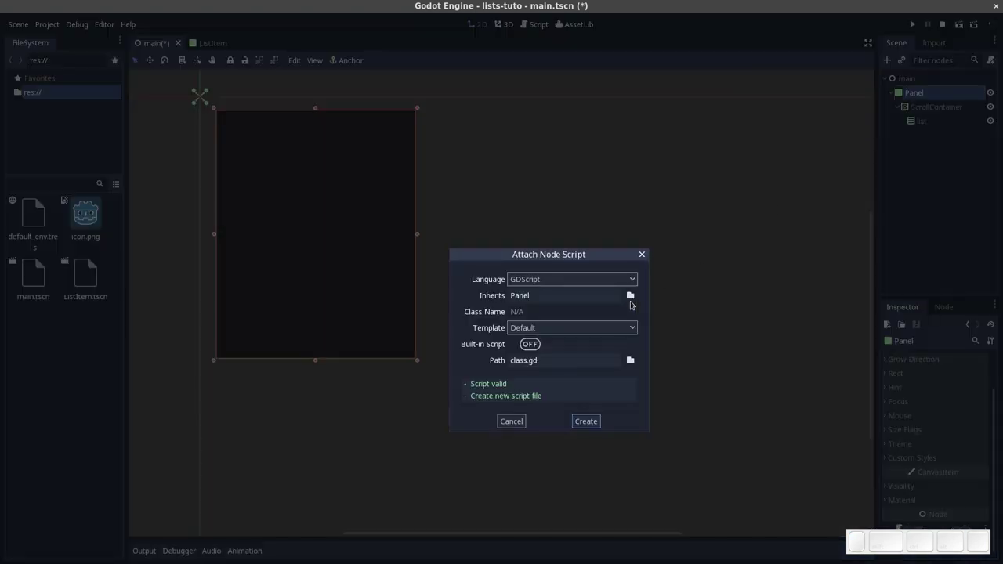
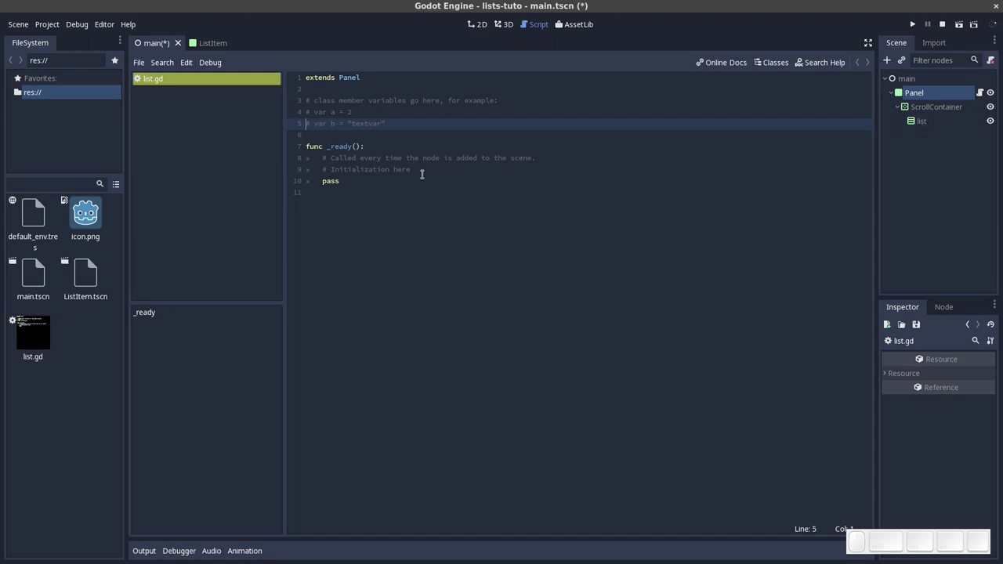
Delete the example member-variable comment lines above _ready in list.gd
click(361, 141)
click(360, 141)
drag(360, 141, 298, 96)
key(Delete)
key(Down)
key(End)
key(Home)
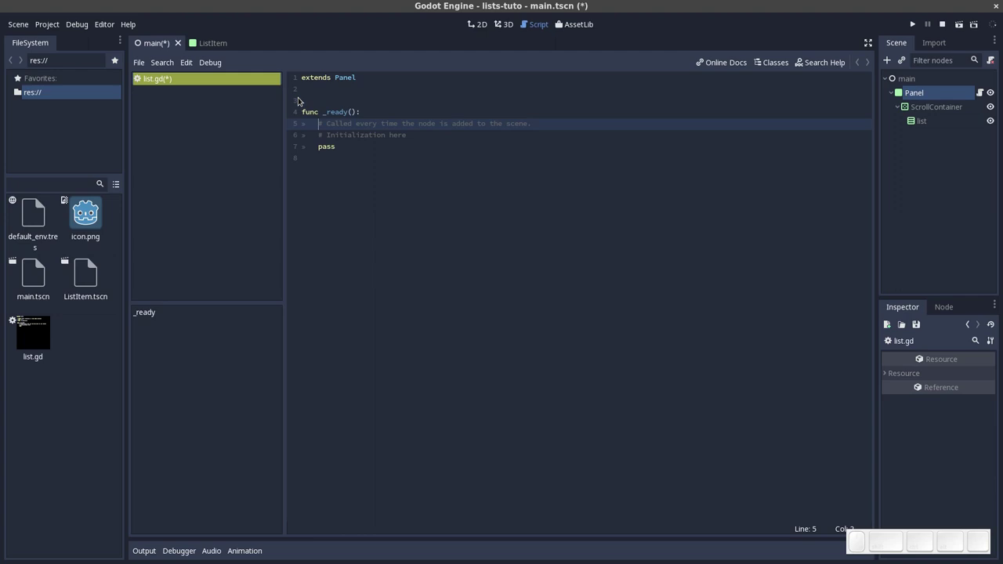
key(shift+Up)
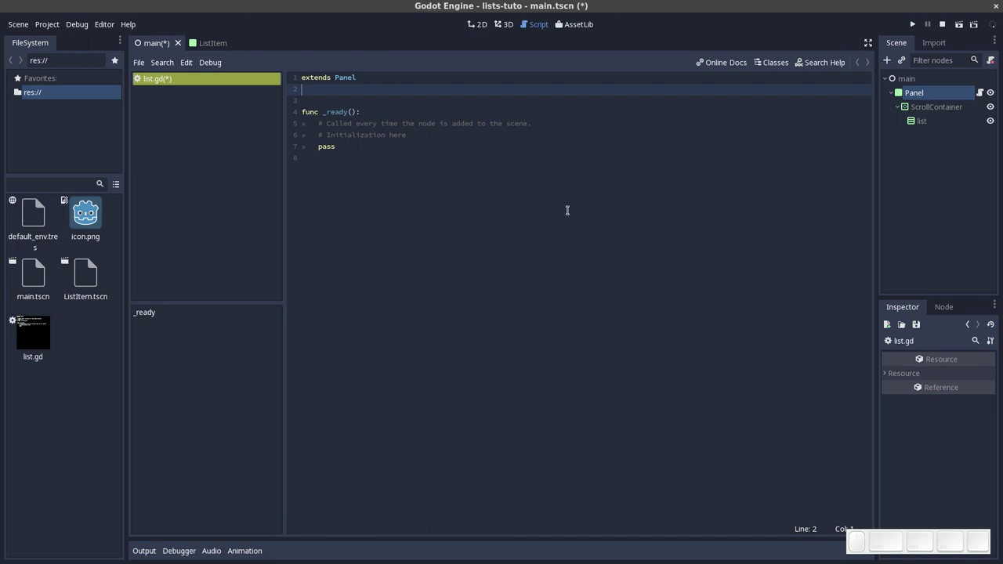
Declare const ListItem = preload("ListItem.gd") on a new line 3
key(Return)
key(Down)
key(Up)
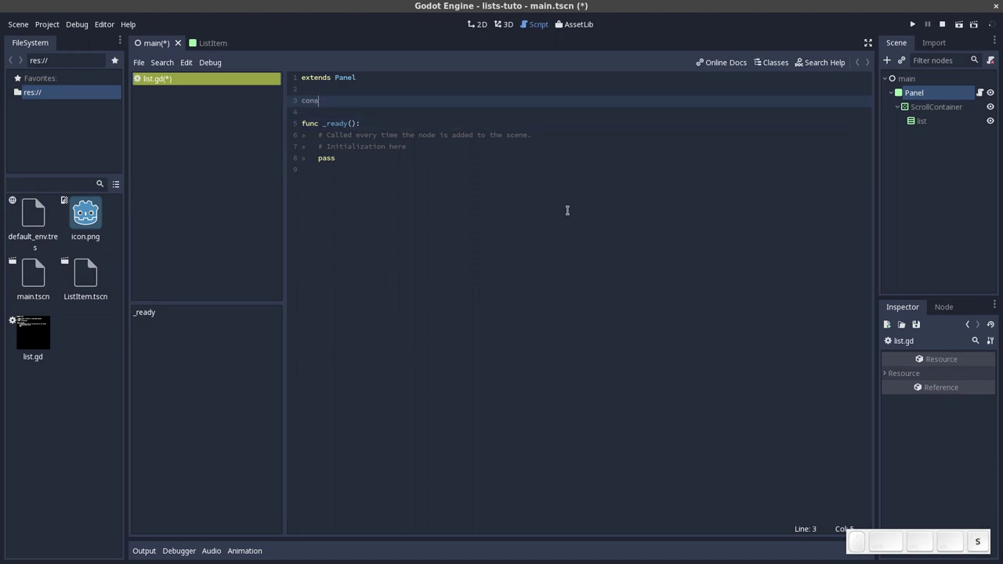
key(t)
key(space)
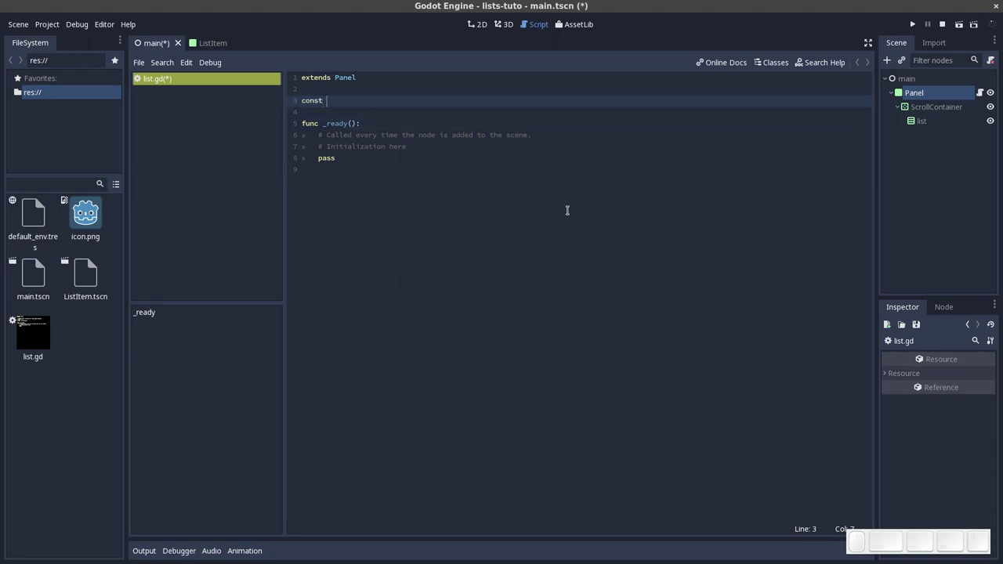
key(shift+space)
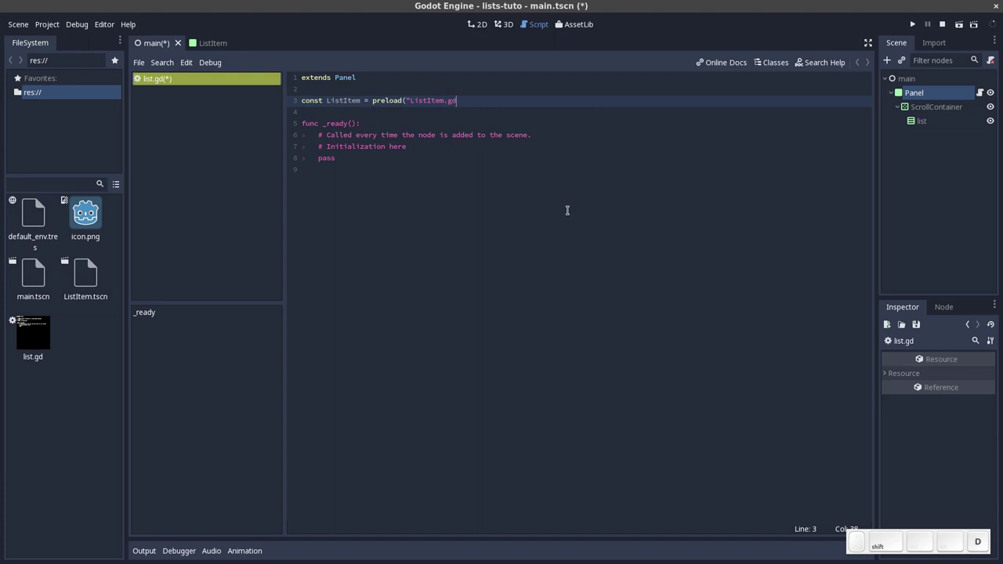
key(shift+0)
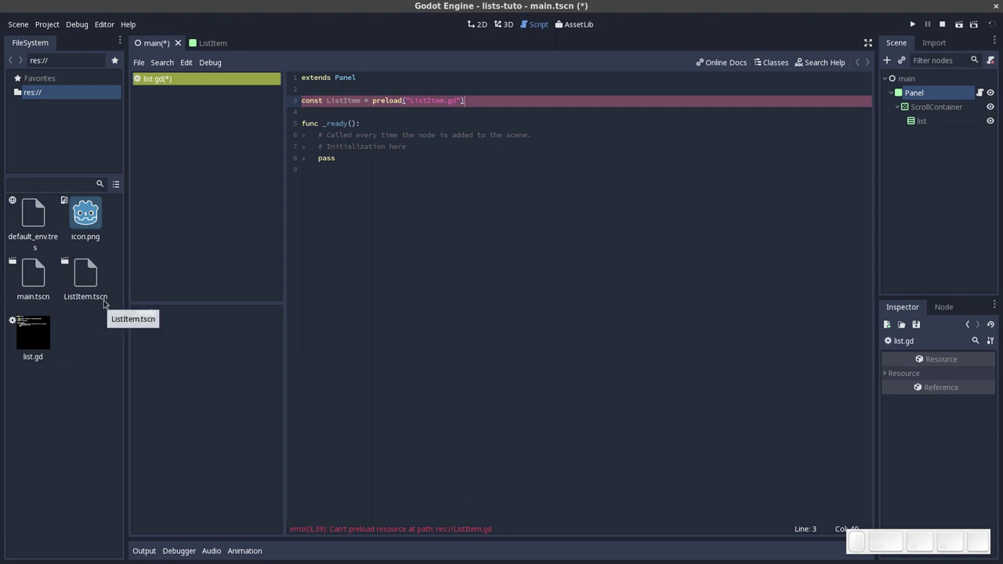
Correct the preload path's .gd extension toward .tscn
key(Left)
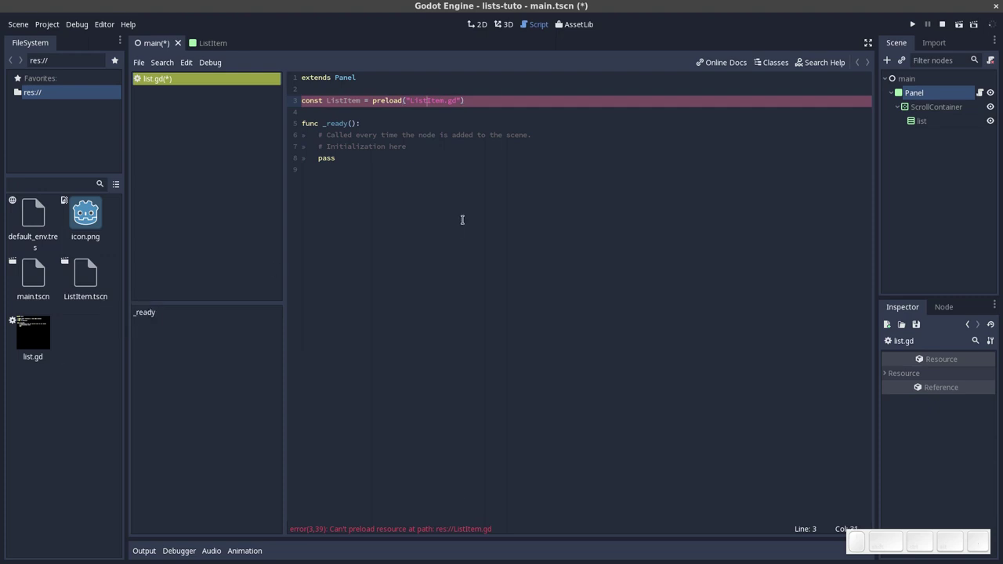
key(End)
key(Left)
key(Right)
key(BackSpace)
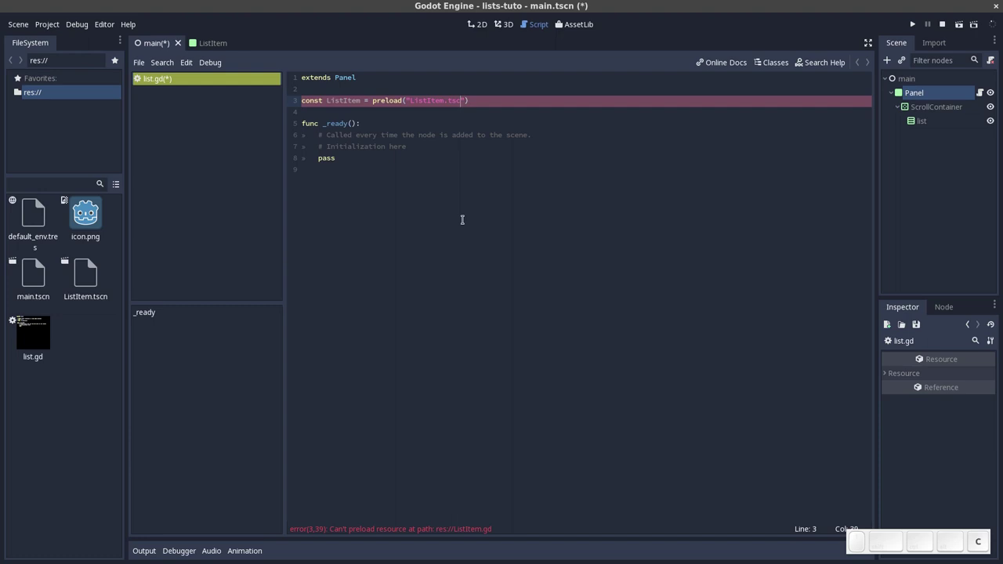
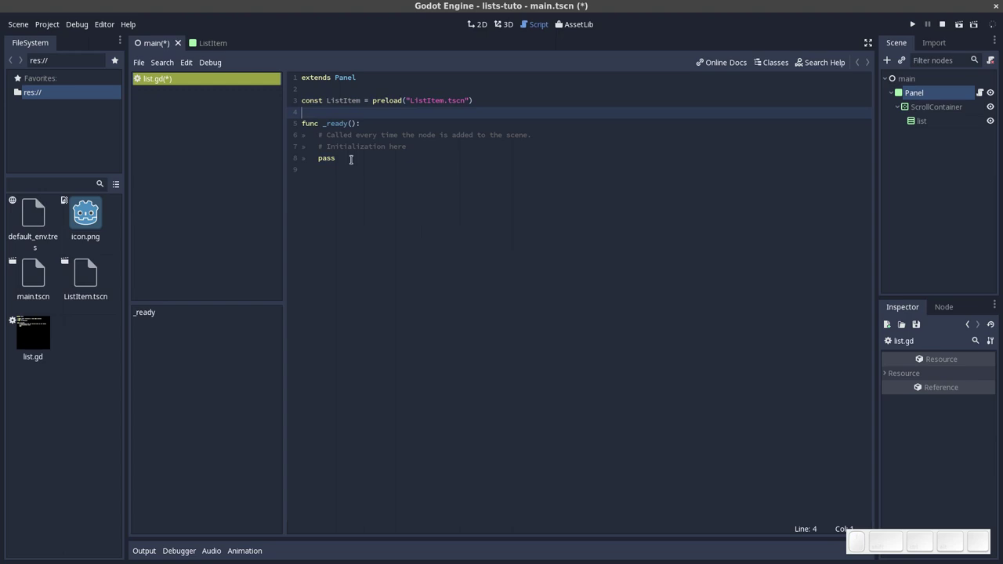
Declare var listIndex = 0 below the ListItem constant
key(Down)
key(Up)
key(Return)
key(Up)
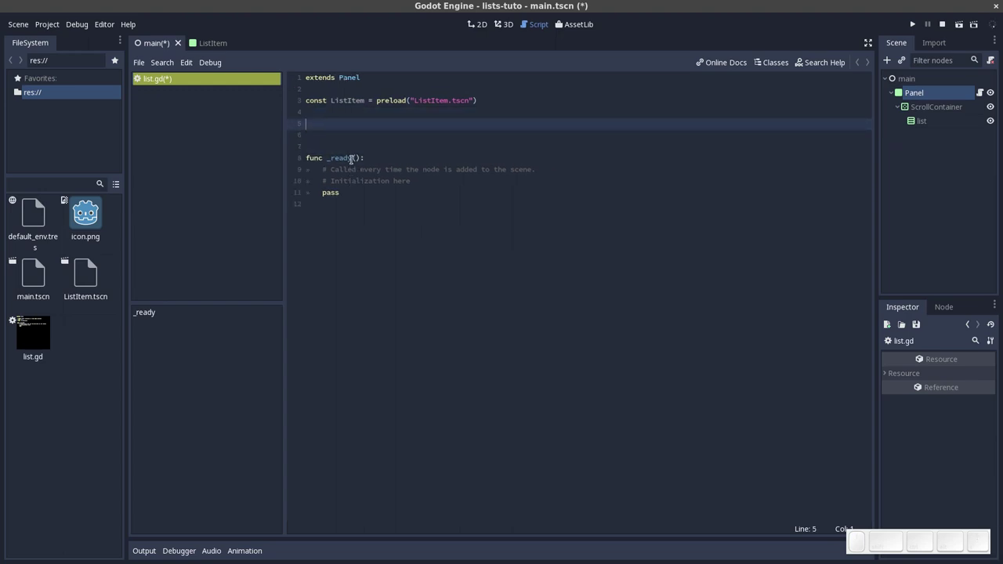
key(space)
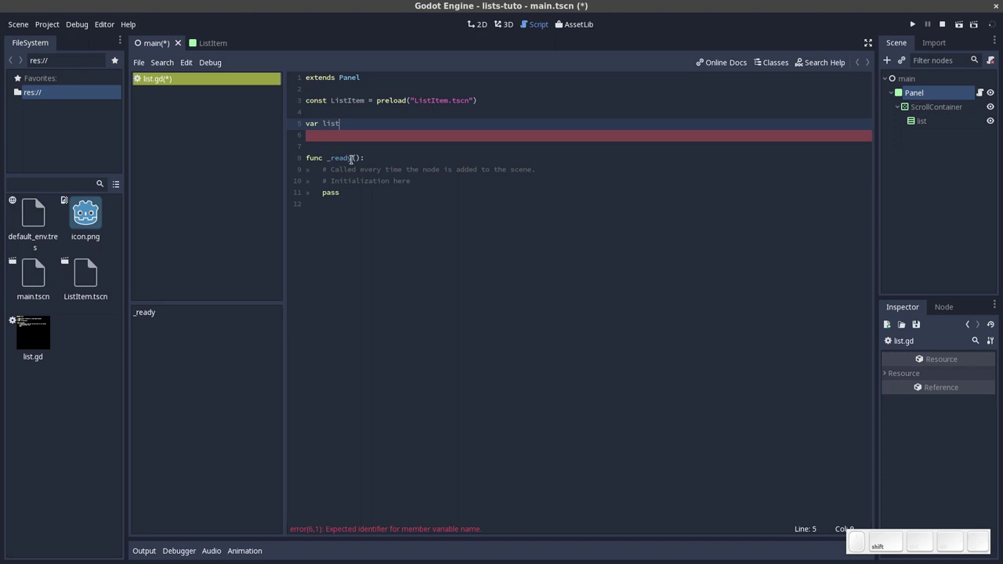
key(shift+i)
key(BackSpace)
key(i)
key(BackSpace)
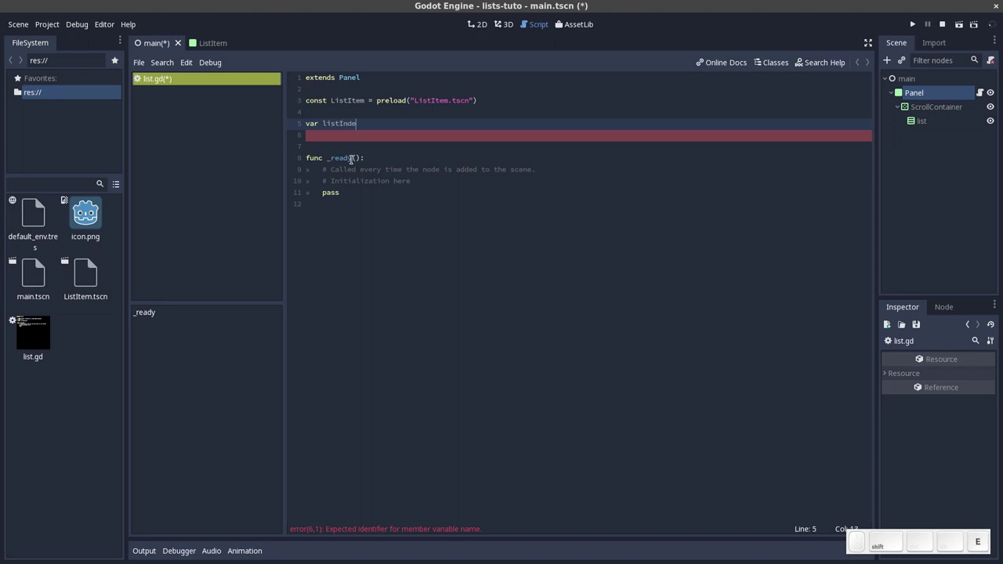
key(space)
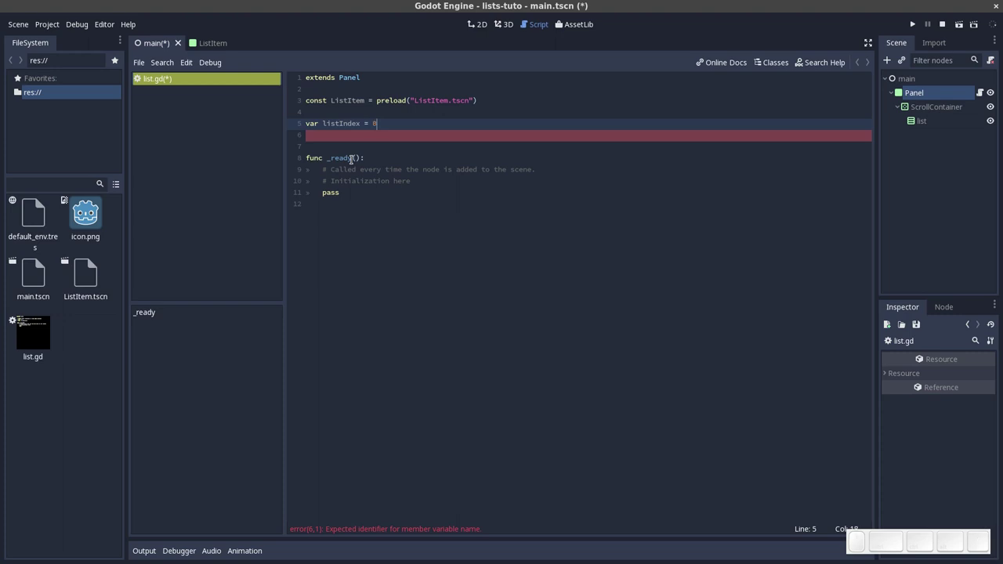
Add blank lines before func _ready to make room for a new function
key(Return)
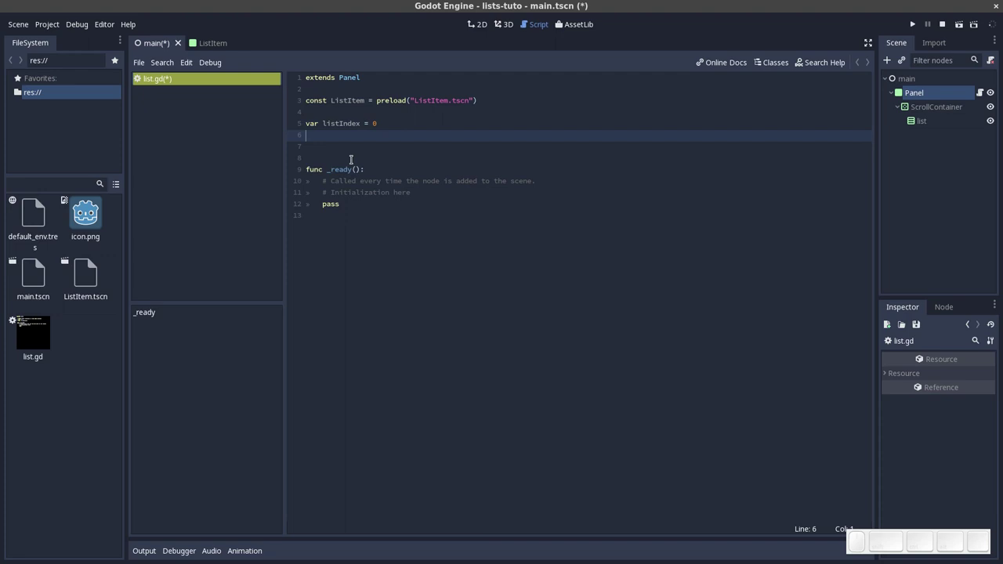
key(Return)
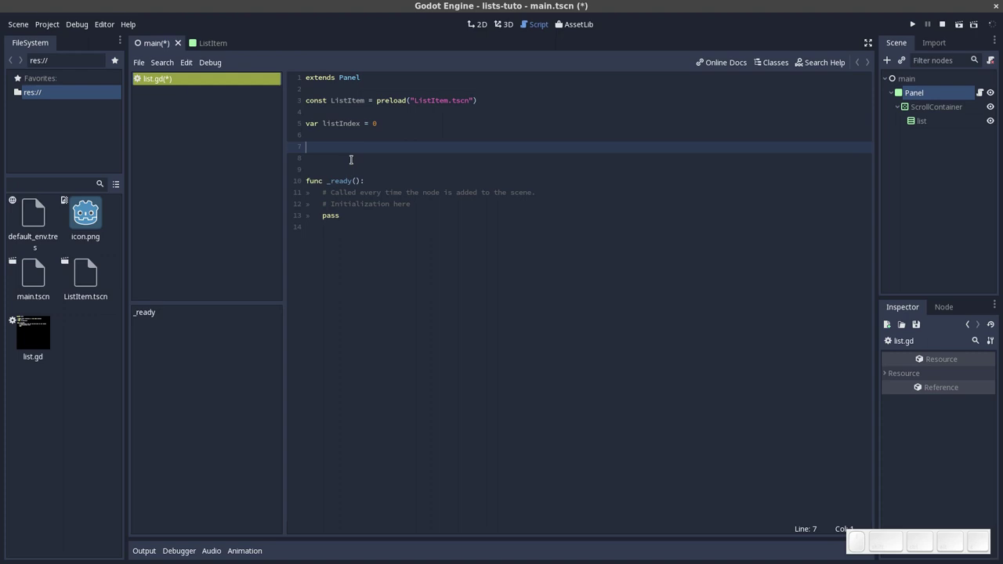
Write the func addItem(value): header and start its indented body
key(space)
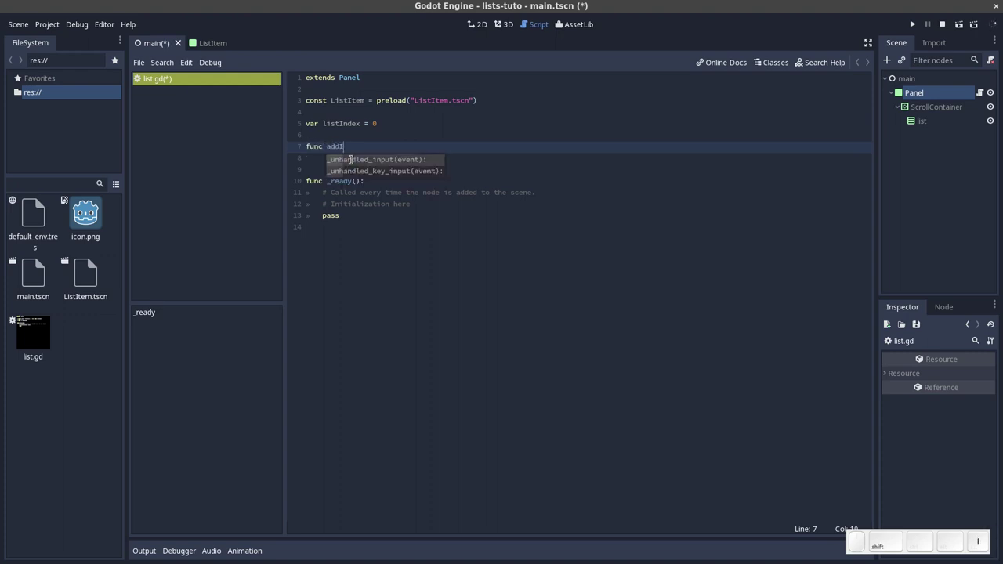
key(e)
key(m)
key(shift+9)
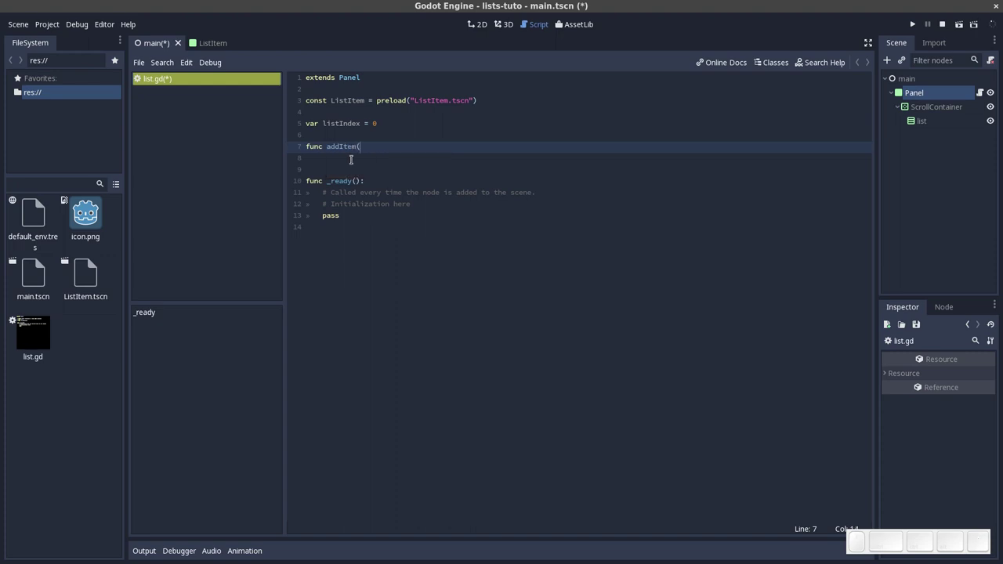
key(space)
key(y)
key(BackSpace)
key(e)
key(space)
key(shift+0)
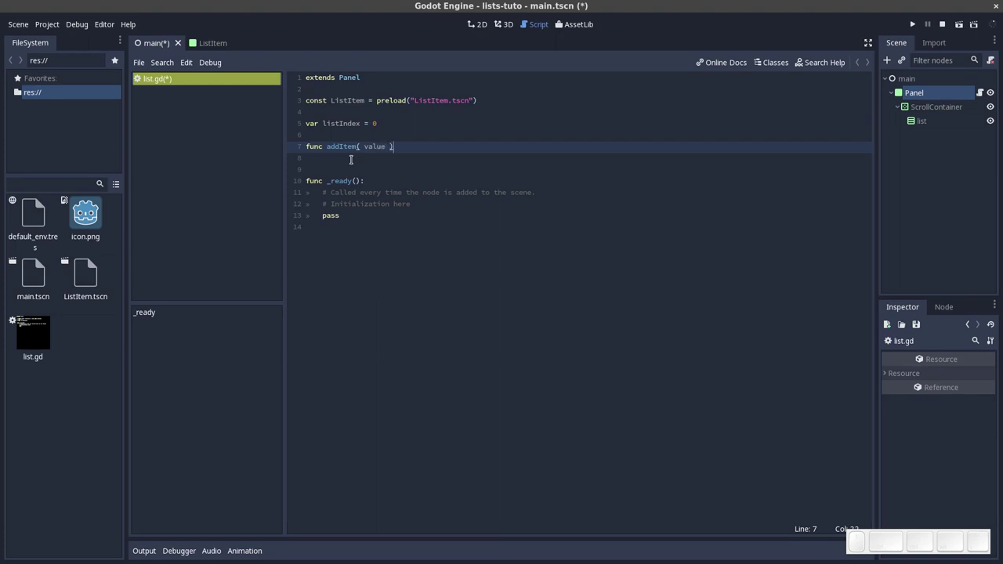
key(shift+;)
key(shift+Return)
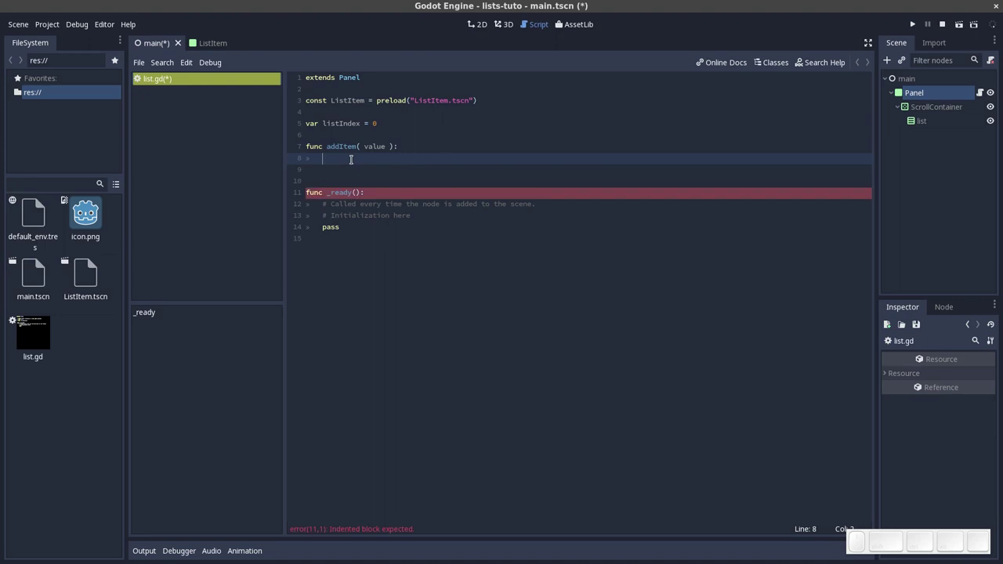
Add var item = ListItem.instance() as the first line of addItem
key(space)
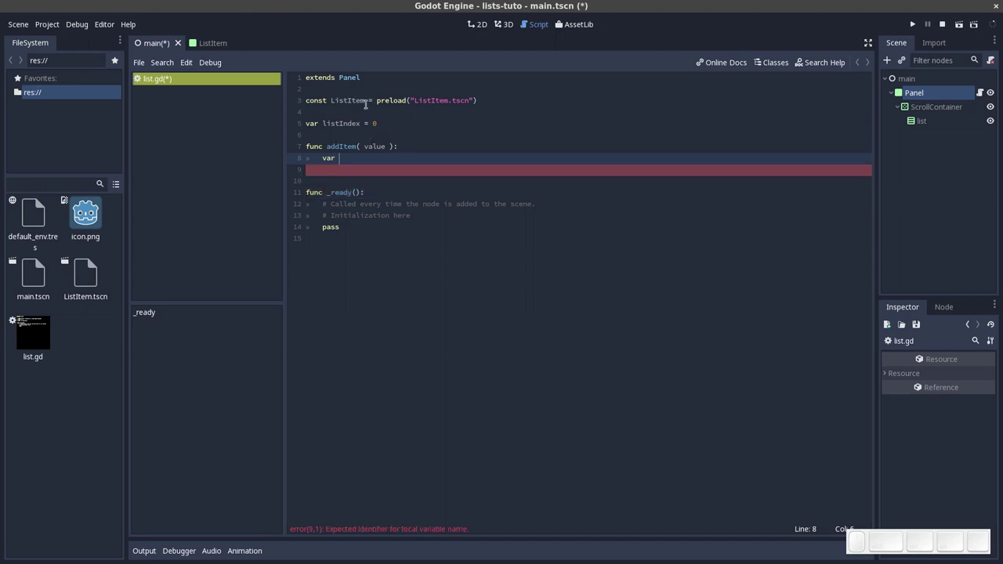
key(space)
key(space)
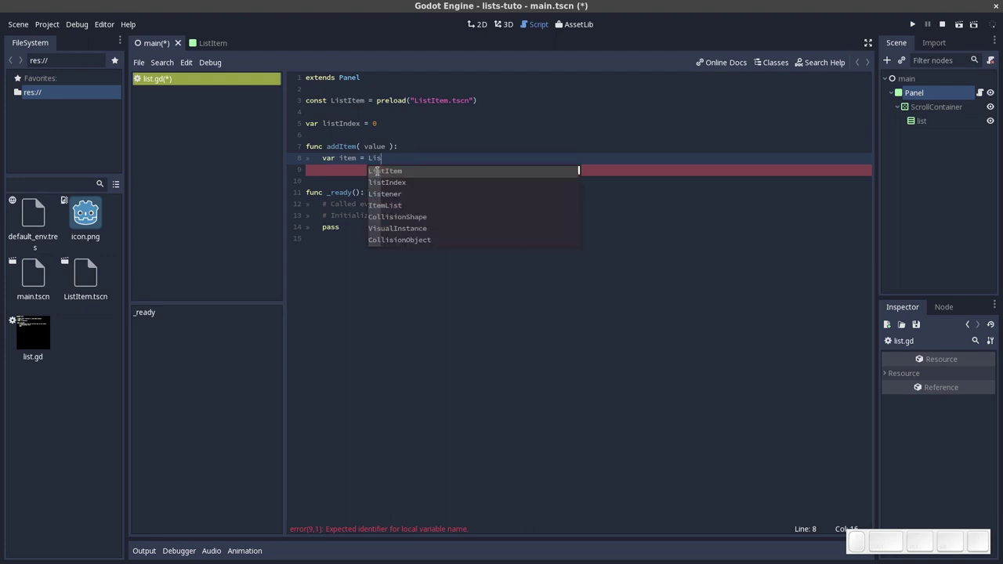
key(Return)
key(.)
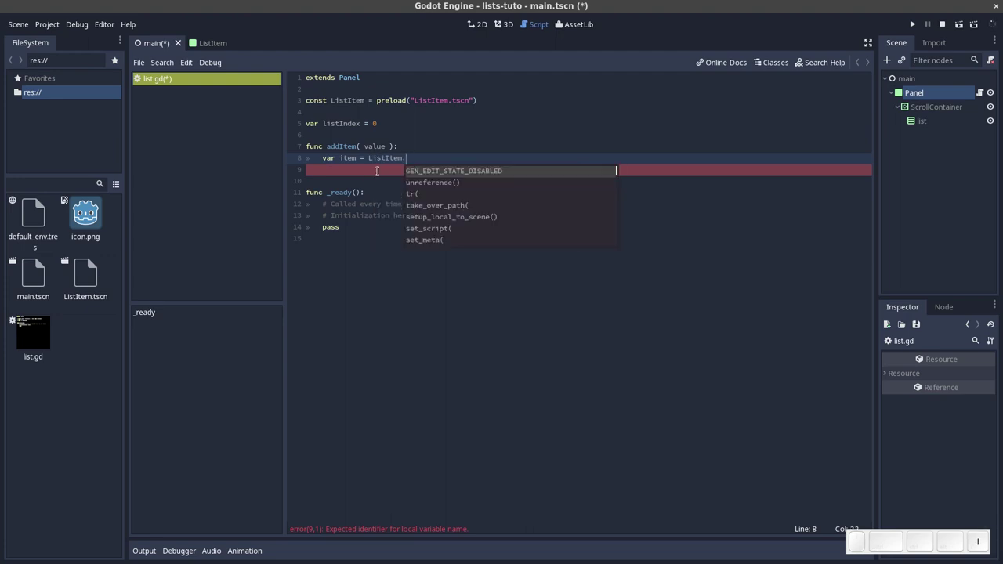
key(Return)
key(shift+0)
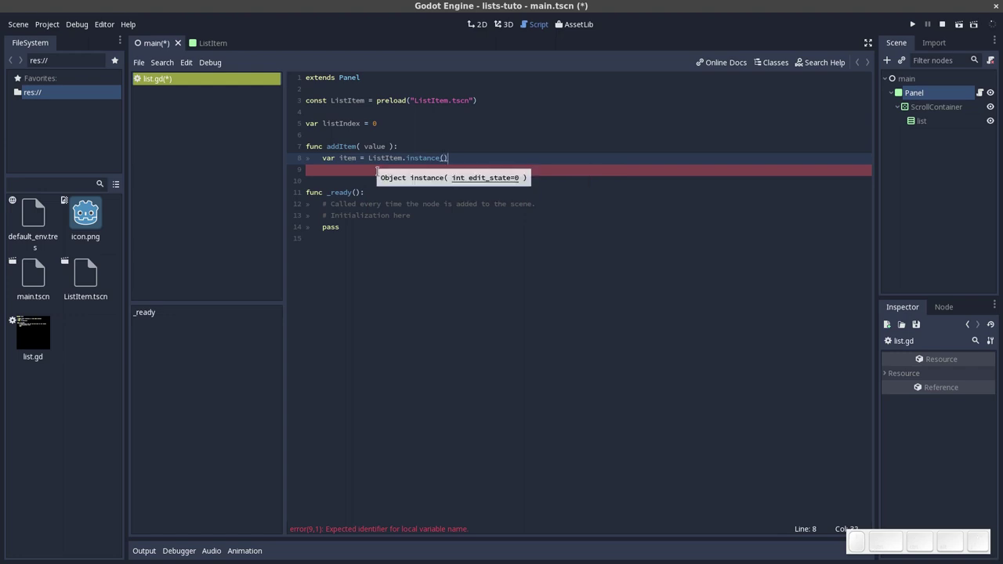
Begin item.get_node(" on the next line of addItem
key(Escape)
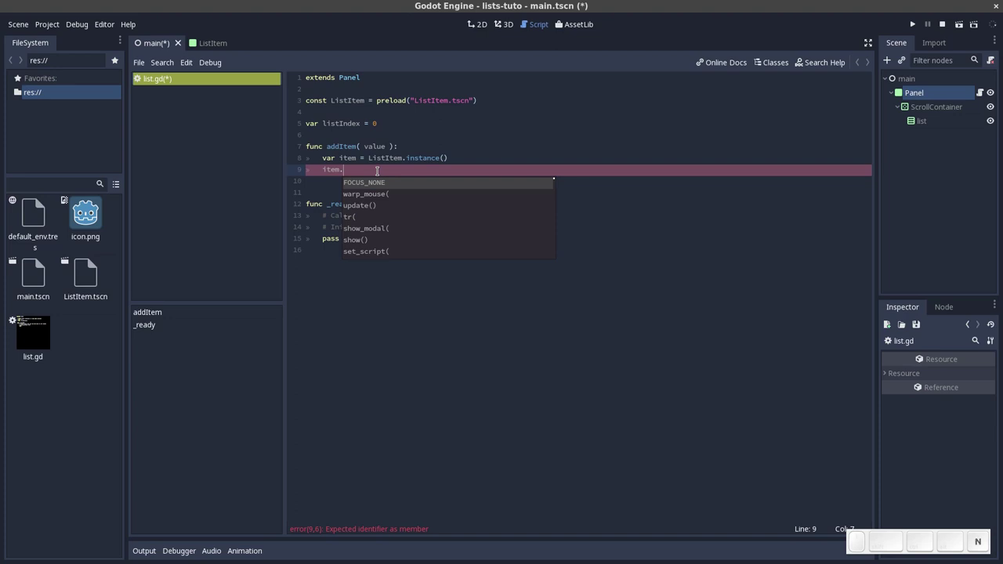
key(BackSpace)
key(BackSpace)
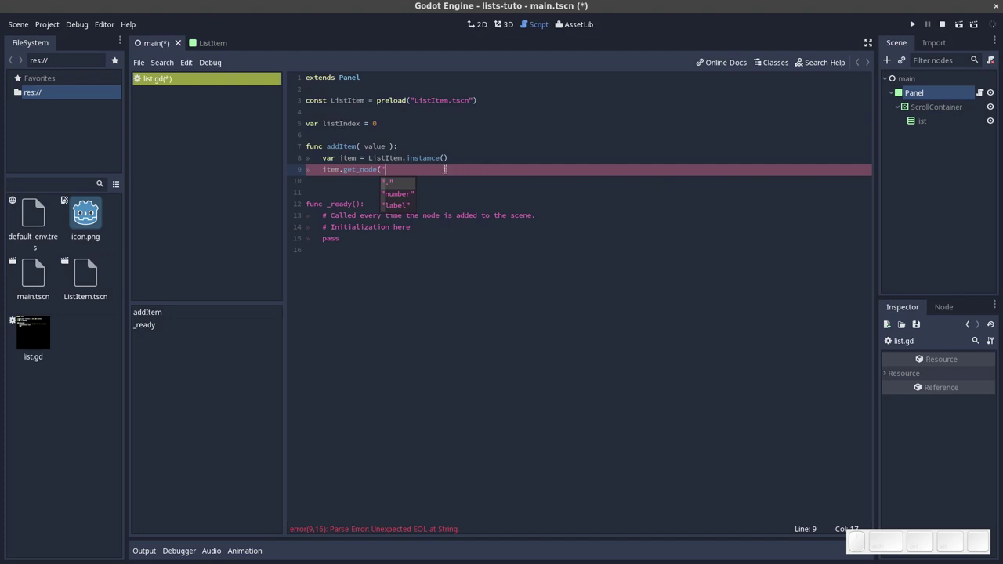
Complete item.get_node("number").text = using the autocomplete suggestions
key(Down)
key(Up)
key(Return)
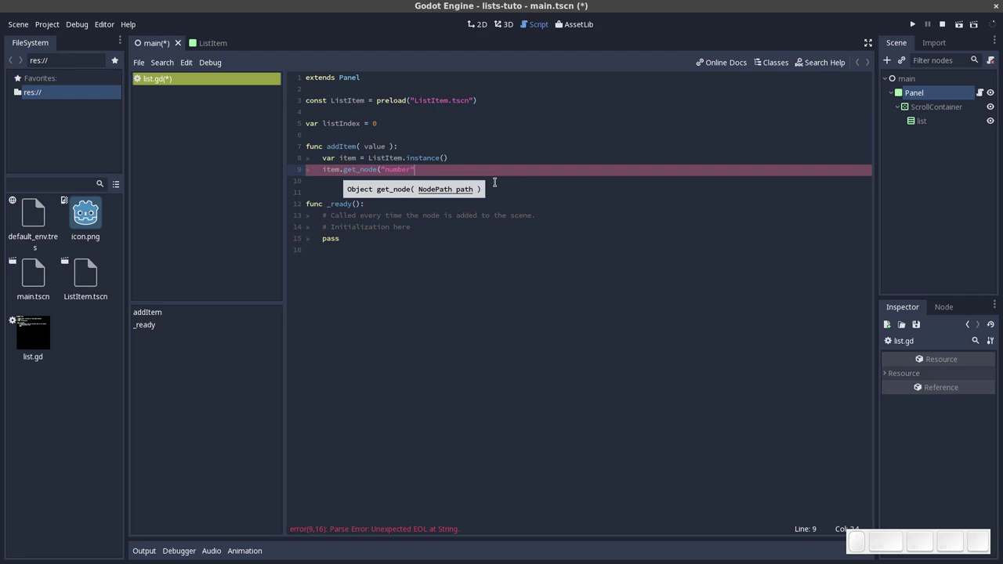
key(shift+0)
key(shift+.)
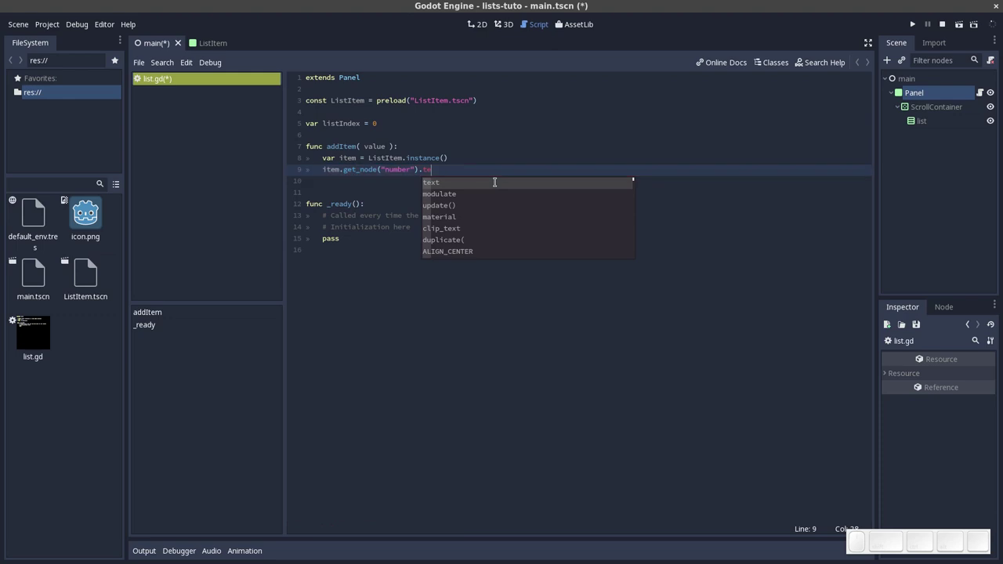
key(Return)
key(space)
key(=)
key(space)
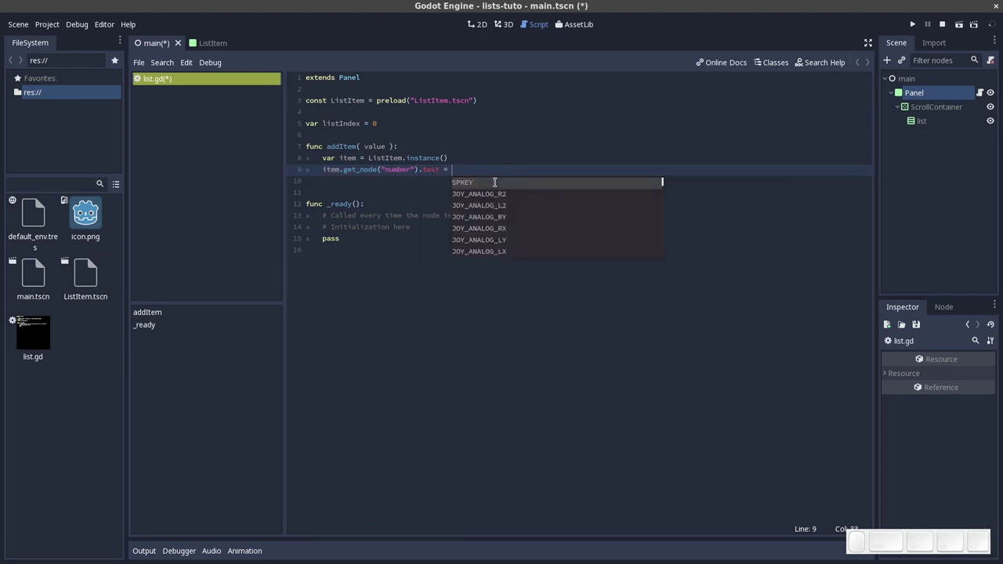
Assign str( listIndex ) to the number node's text
key(shift+9)
key(shift+0)
key(Left)
key(Up)
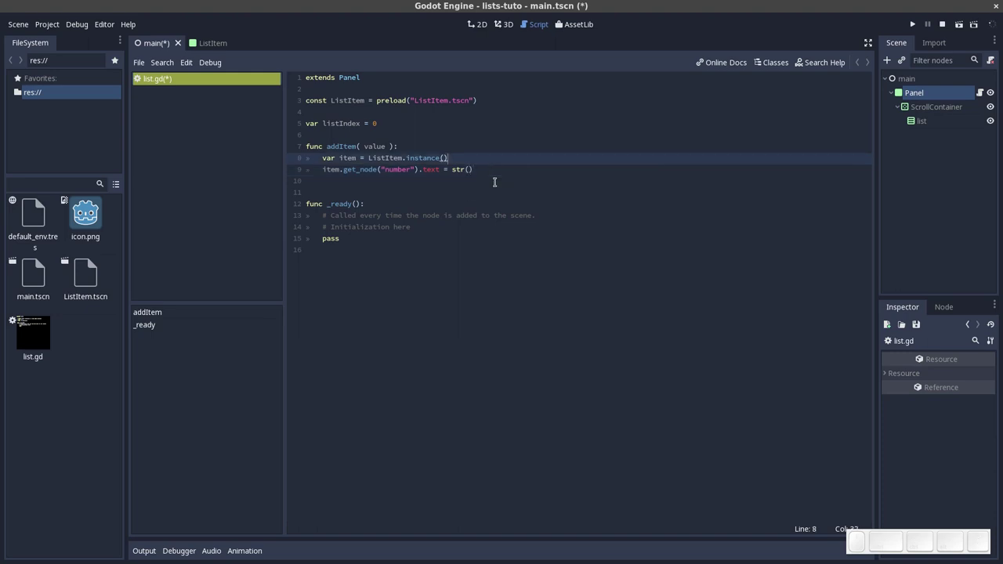
key(Down)
key(End)
key(Left)
key(space)
key(Left)
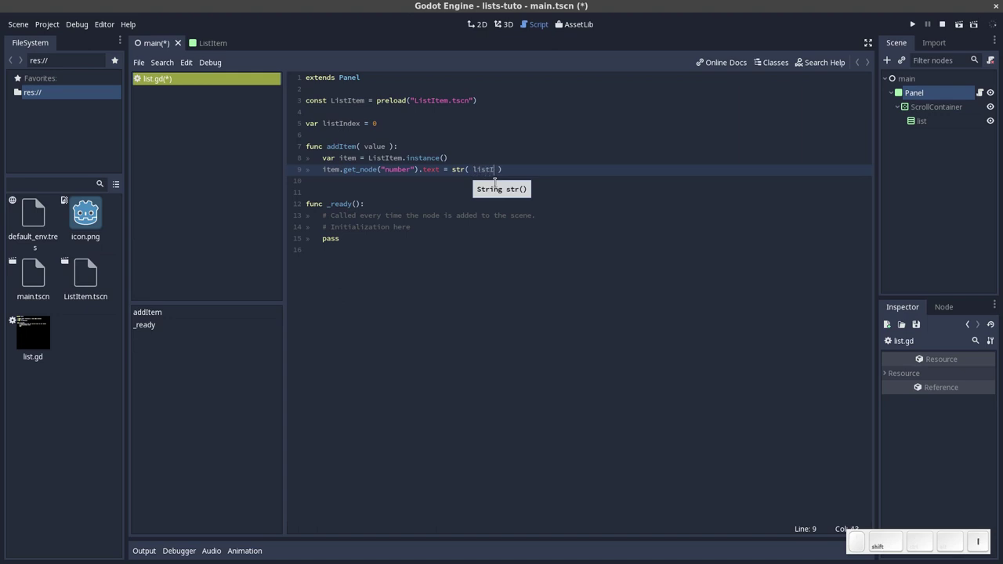
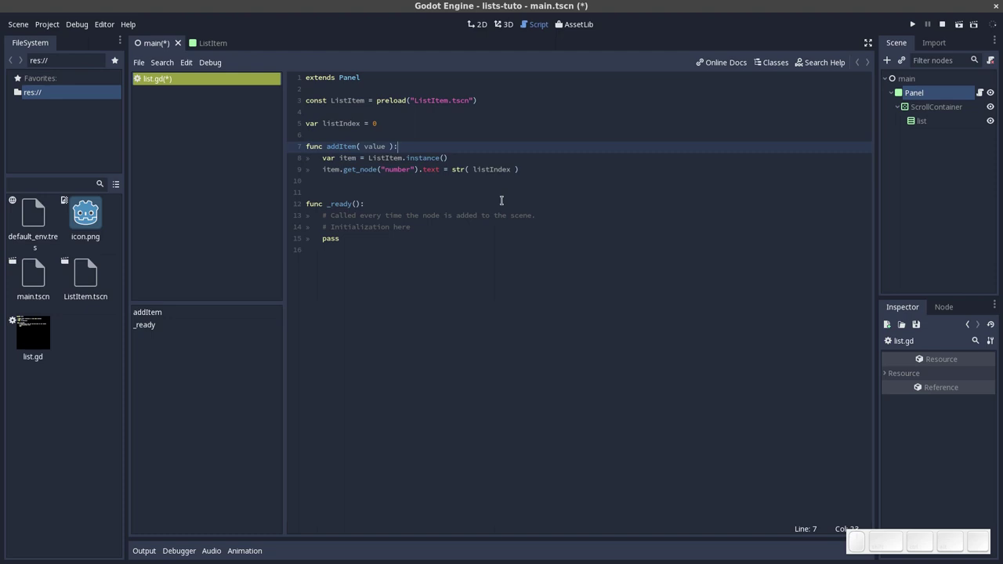
Insert a new line after the instance() line, starting with list
key(Down)
key(End)
key(Return)
key(BackSpace)
key(l)
key(BackSpace)
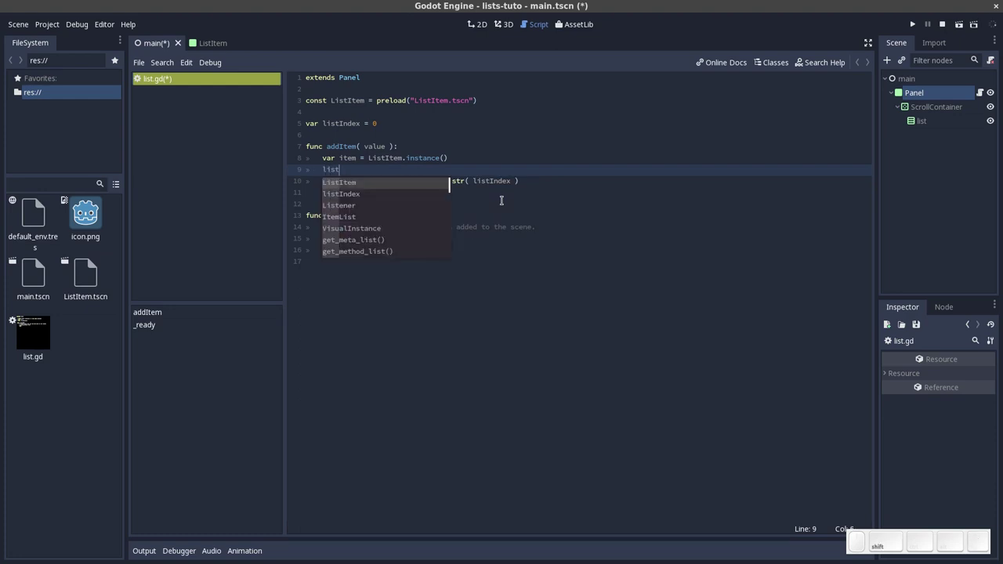
Add listIndex += 1 after the instance() line
key(shift+Down)
key(shift+Return)
key(space)
key(shift+=)
key(space)
key(shift+1)
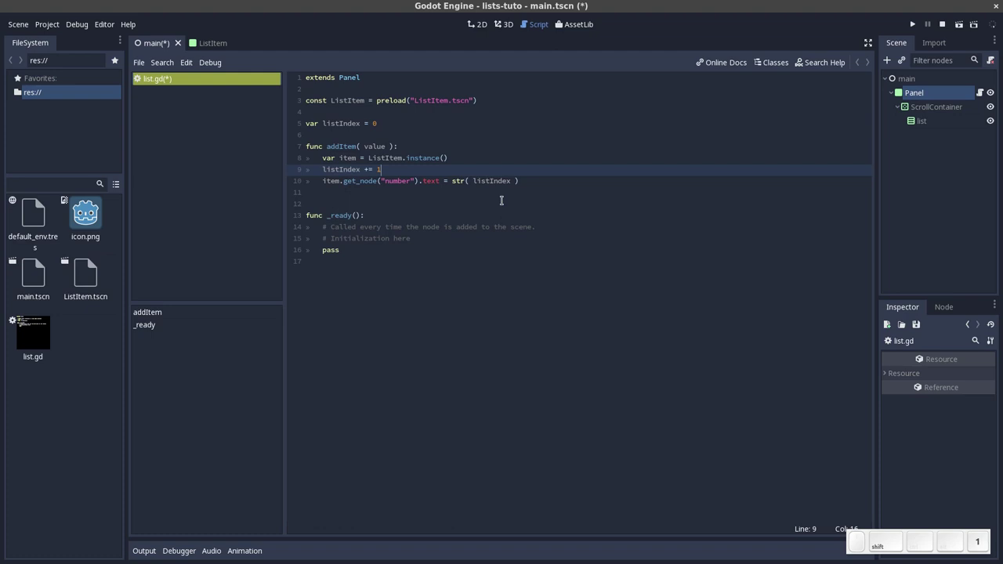
key(BackSpace)
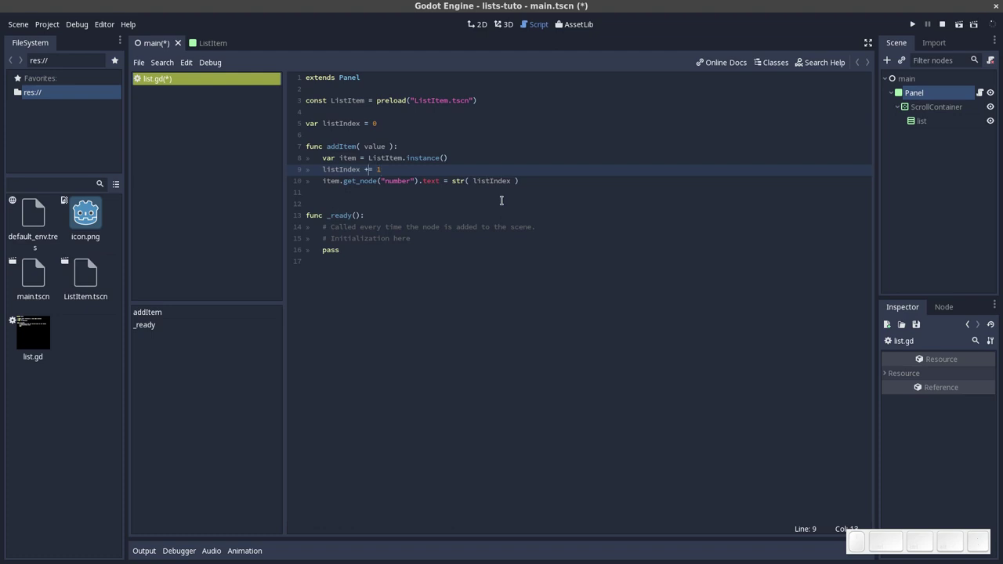
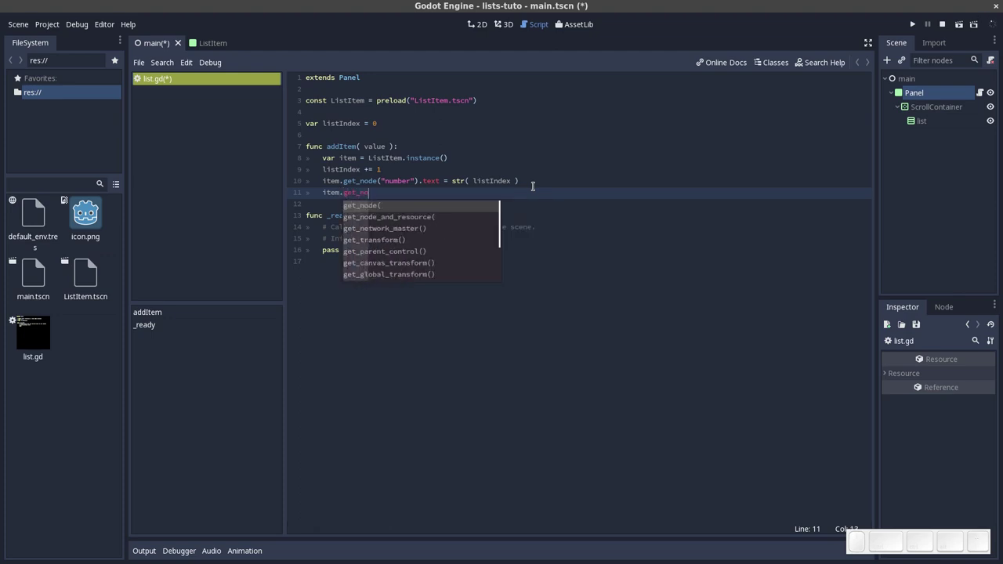
Add item.get_node("label").text = value to addItem
key(Return)
key(Down)
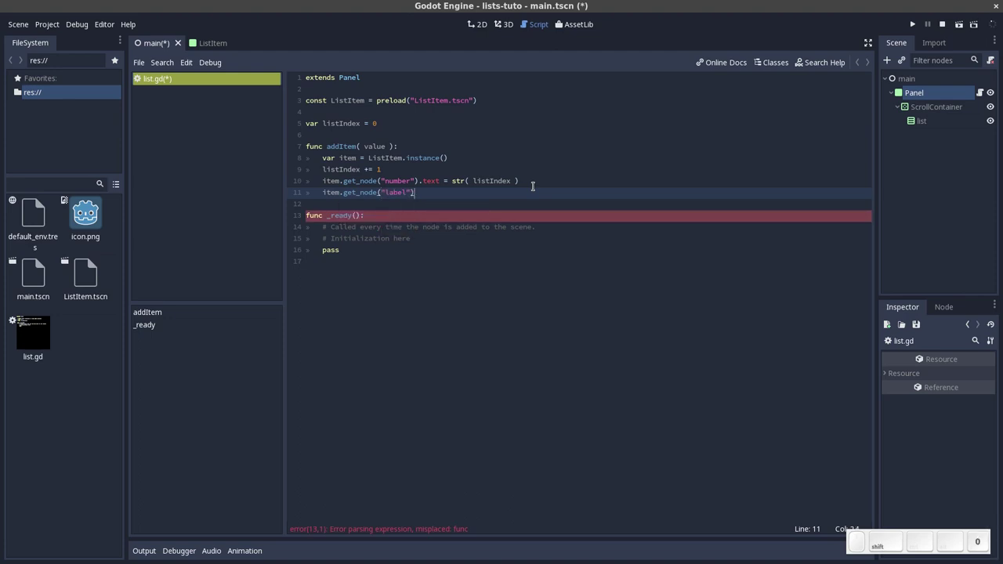
key(shift+space)
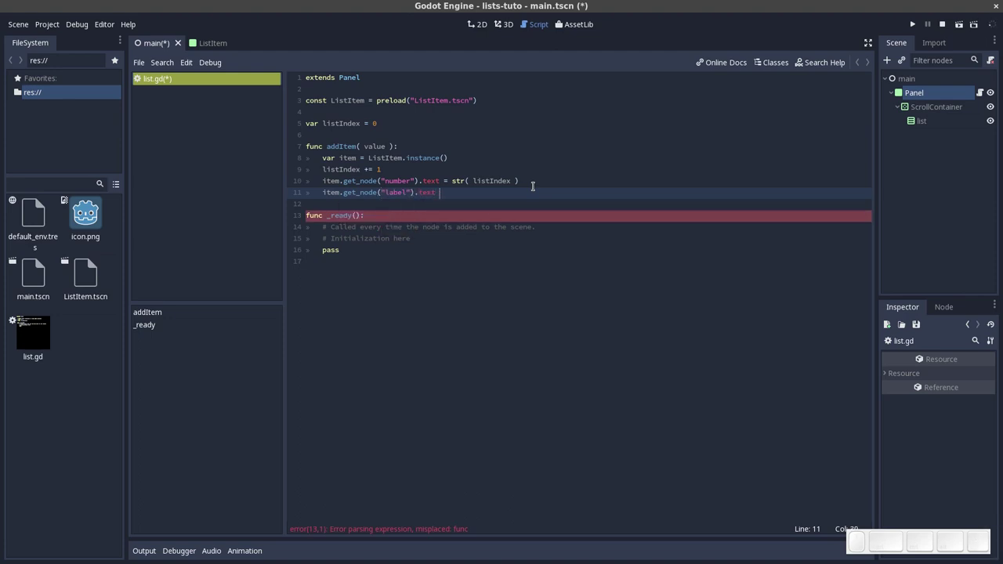
key(=)
key(space)
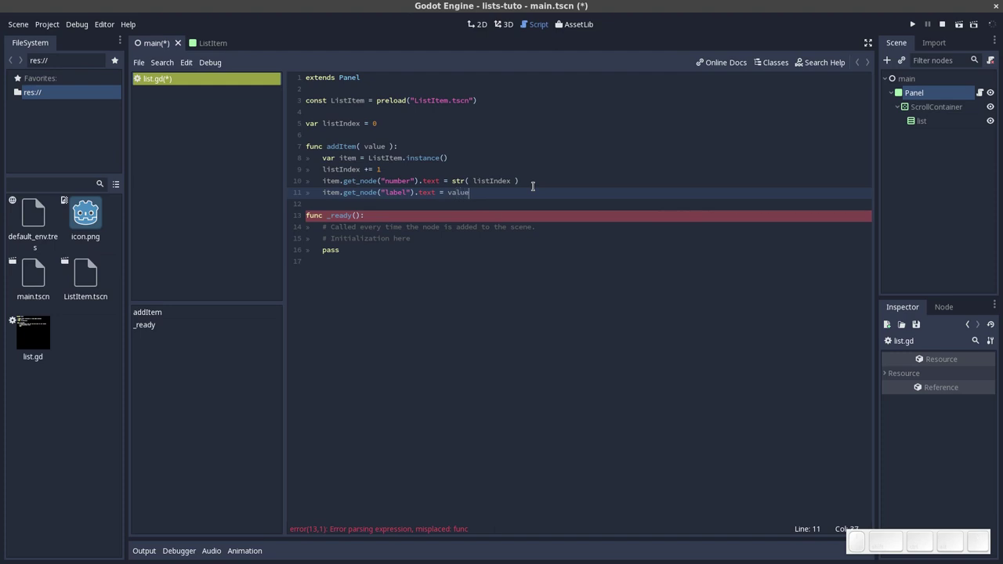
key(Left)
key(Left)
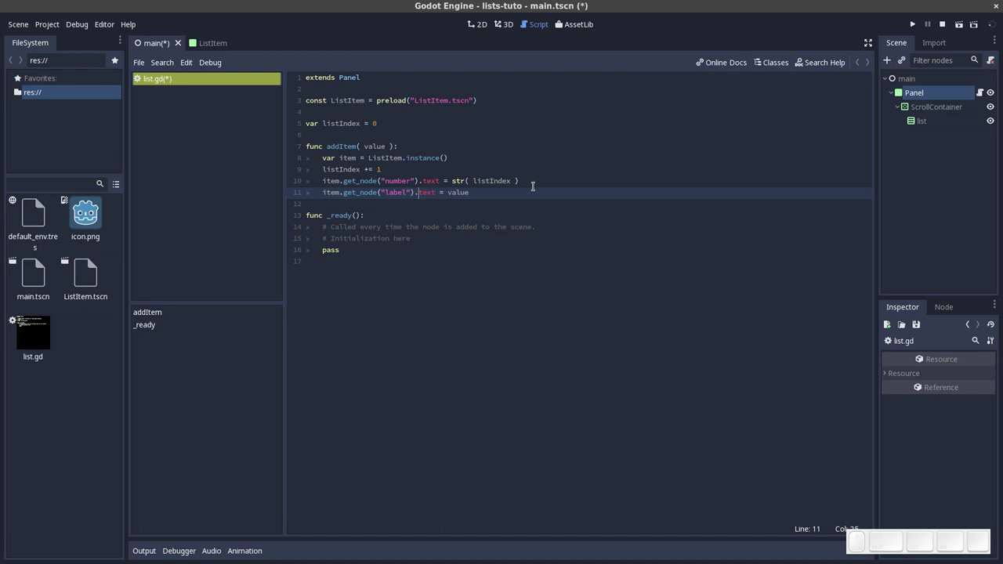
Move the cursor through addItem to review the finished function body
key(End)
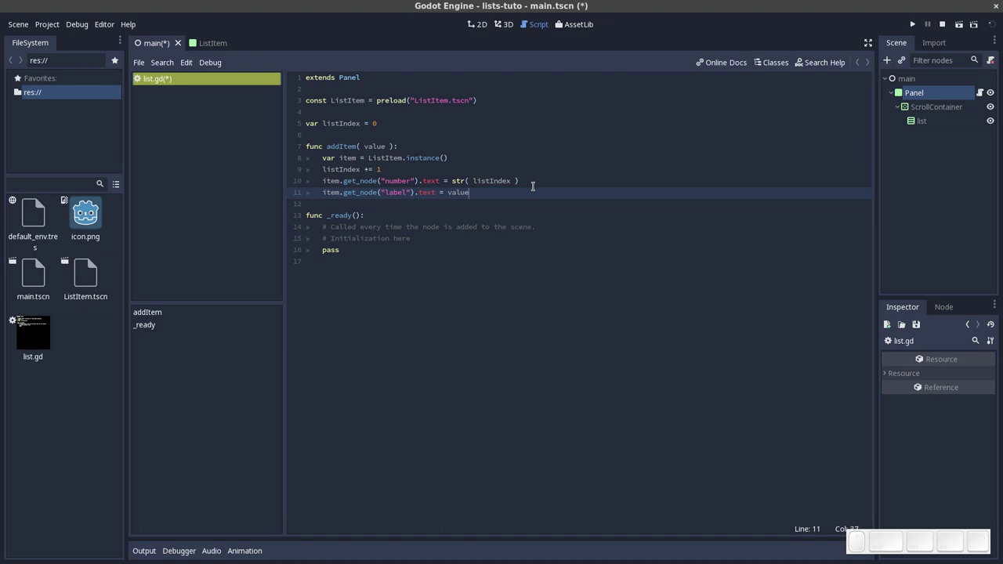
key(Down)
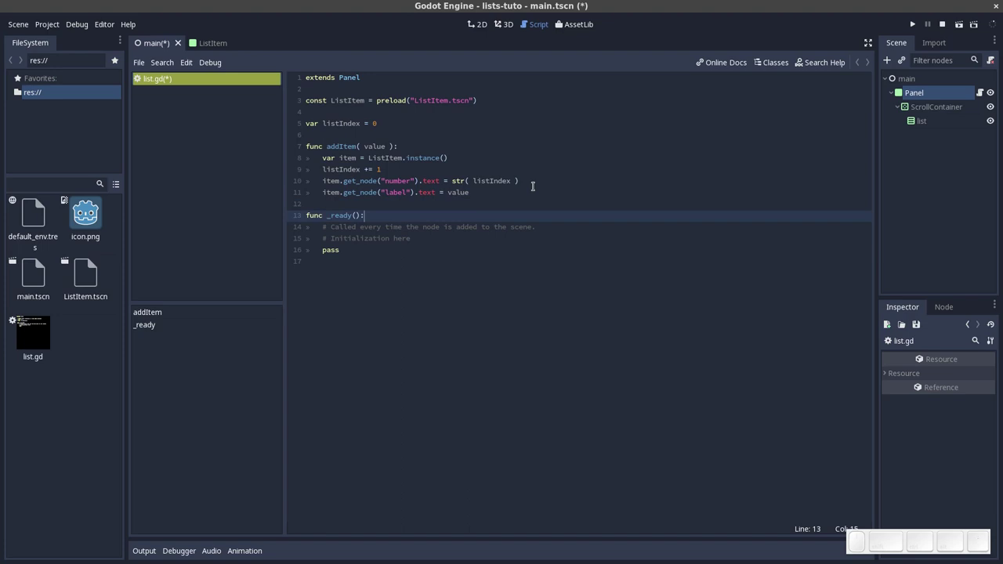
key(Down)
key(Home)
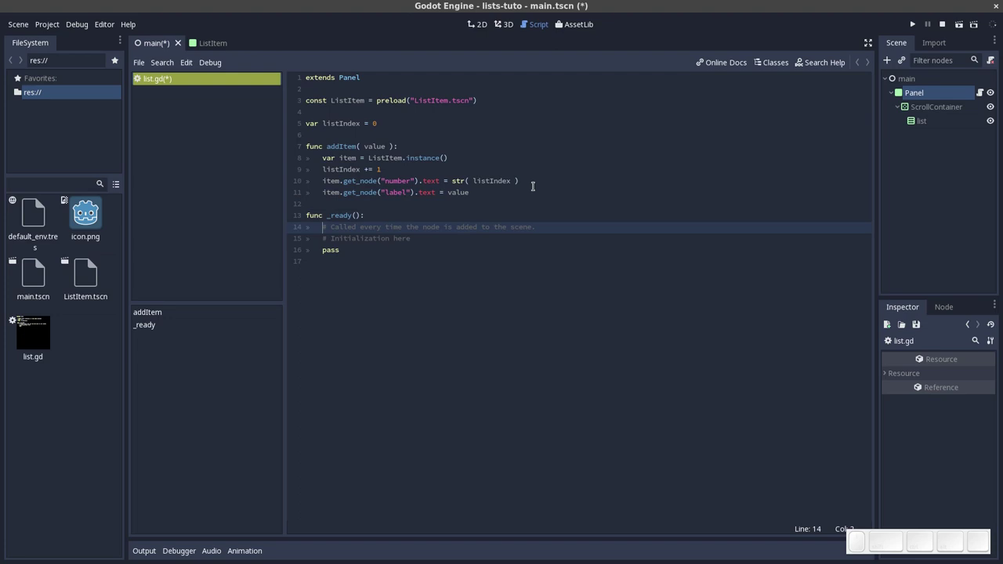
key(Up)
key(End)
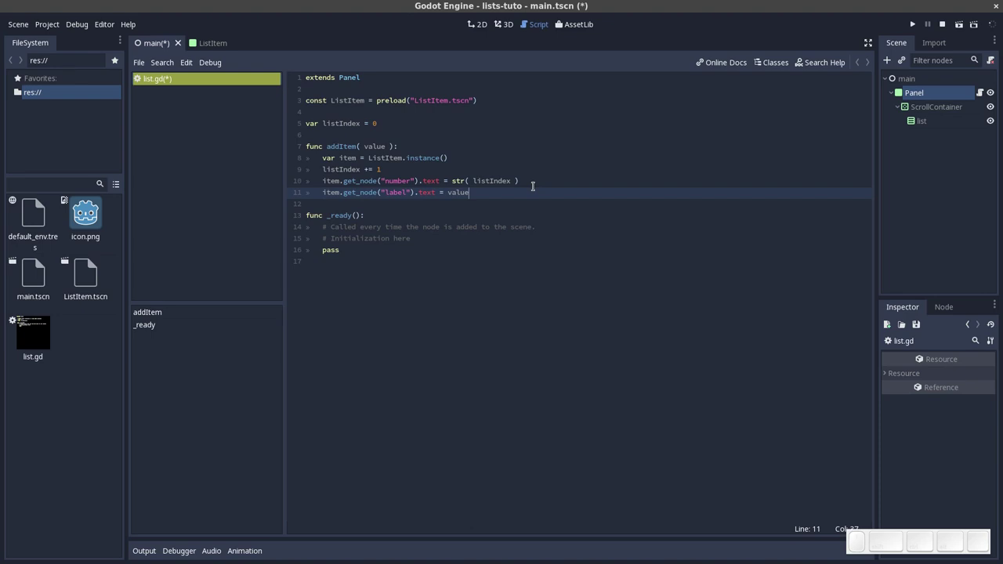
key(Up)
key(Left)
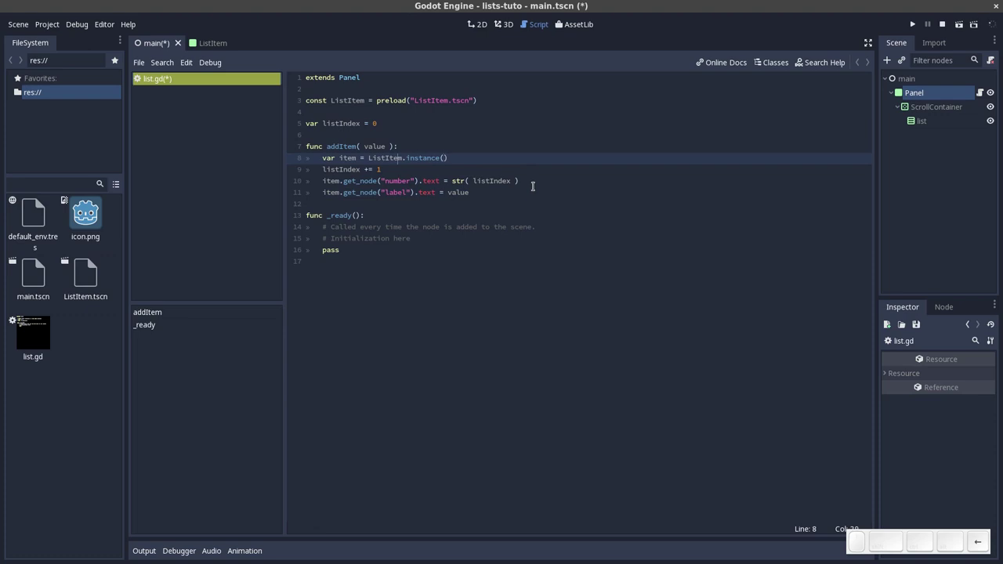
key(Up)
key(Left)
key(Up)
key(Down)
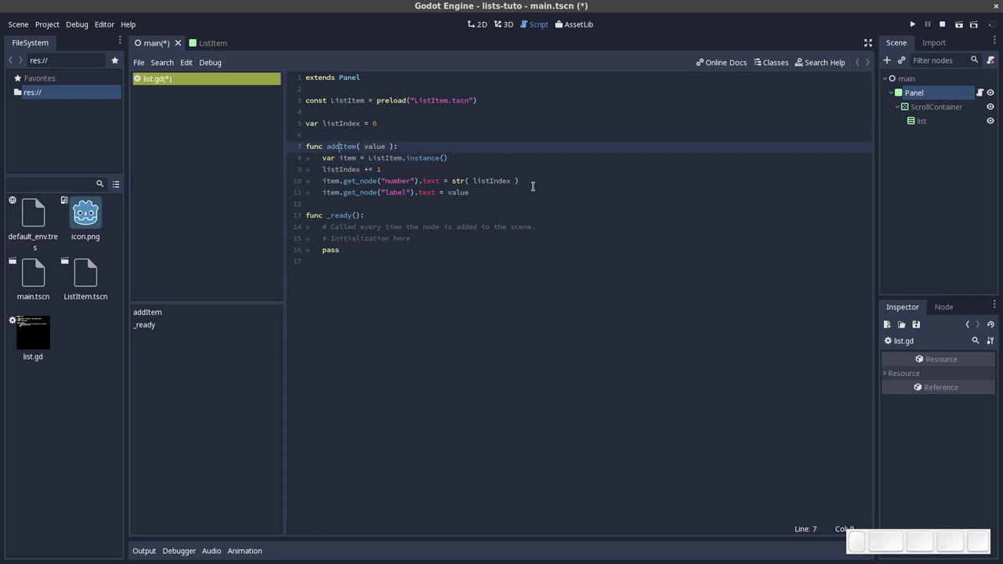
key(Left)
key(Down)
key(Up)
key(Right)
key(Down)
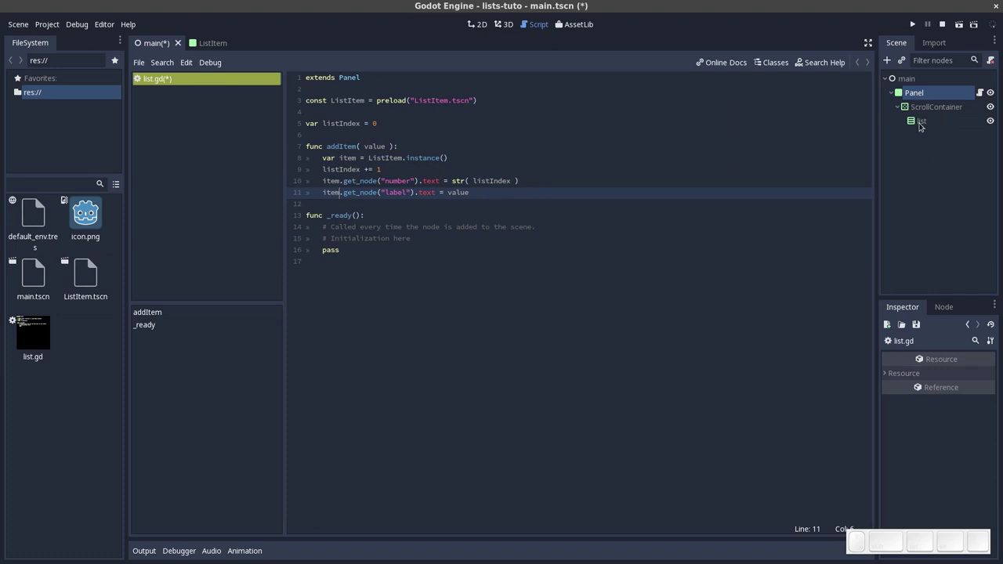
Check the list node in the Scene dock and return to list.gd with a new line at addItem's end
click(921, 120)
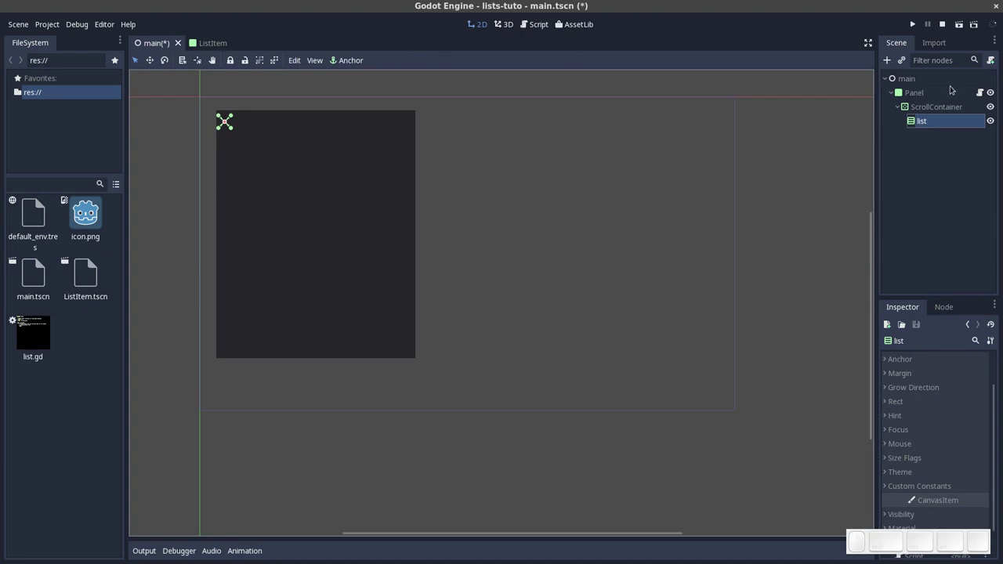
click(540, 25)
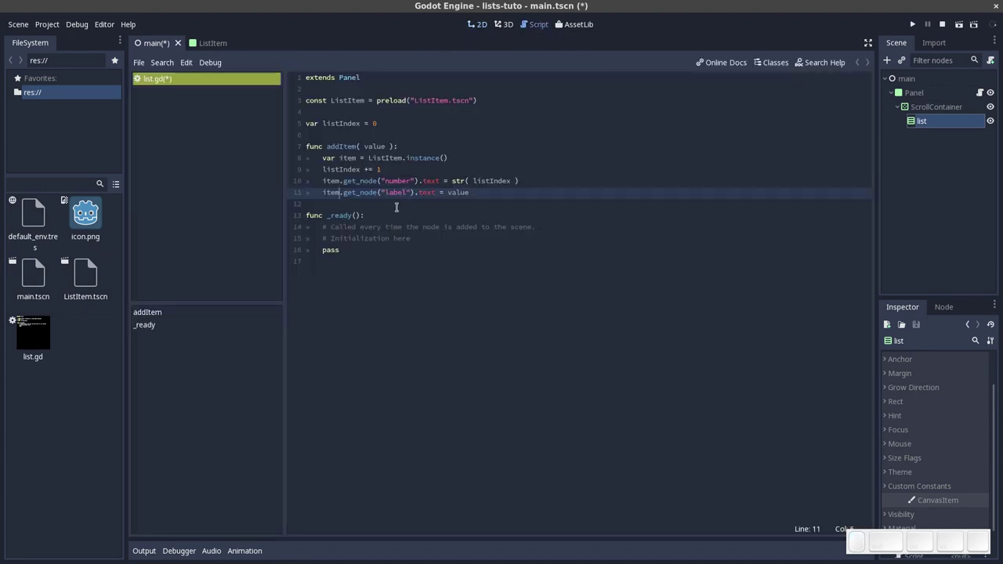
key(Return)
key(Return)
Write $ScrollContainer/list.add_child(item) as the last line of addItem
key(shift+4)
key(Down)
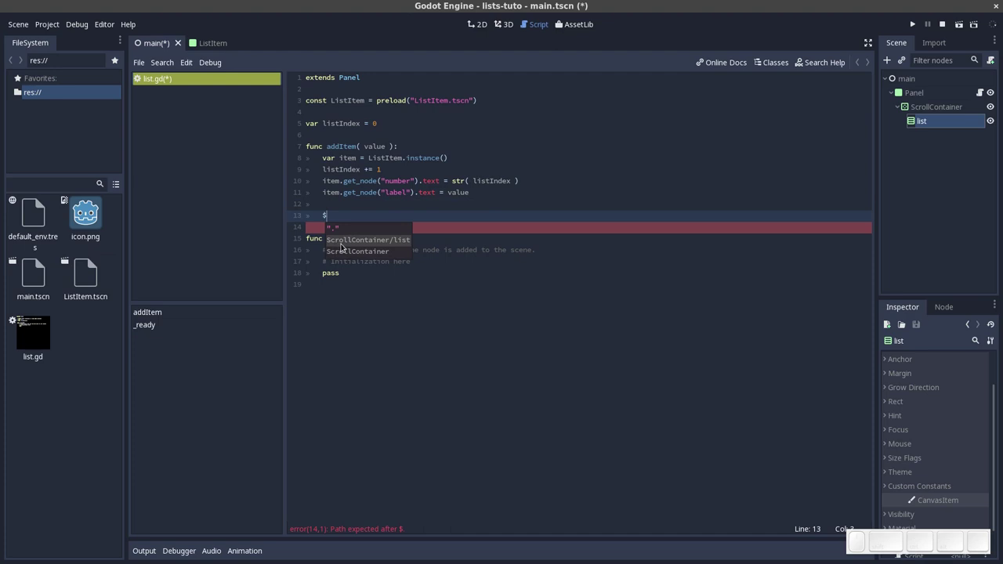
key(Return)
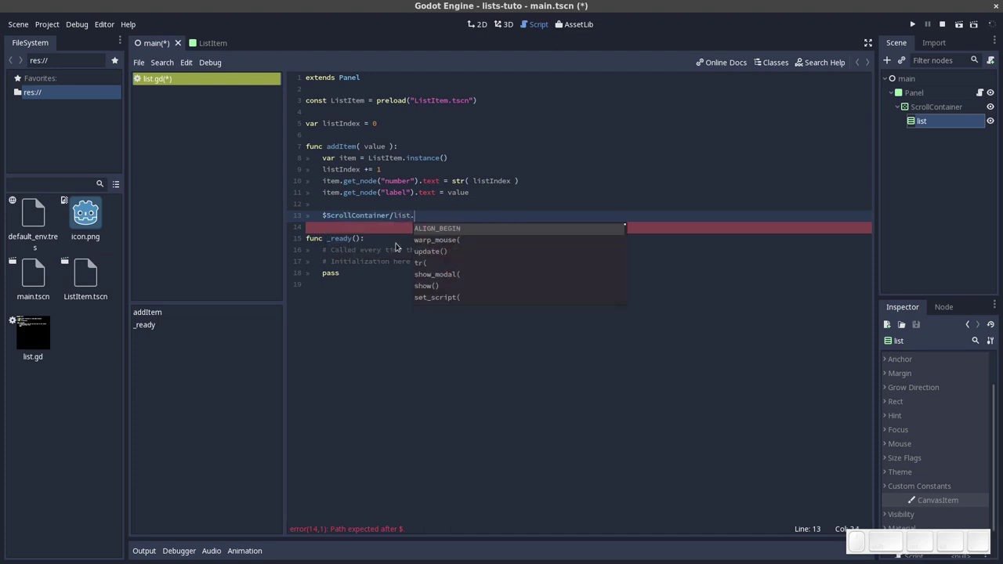
key(a)
key(d)
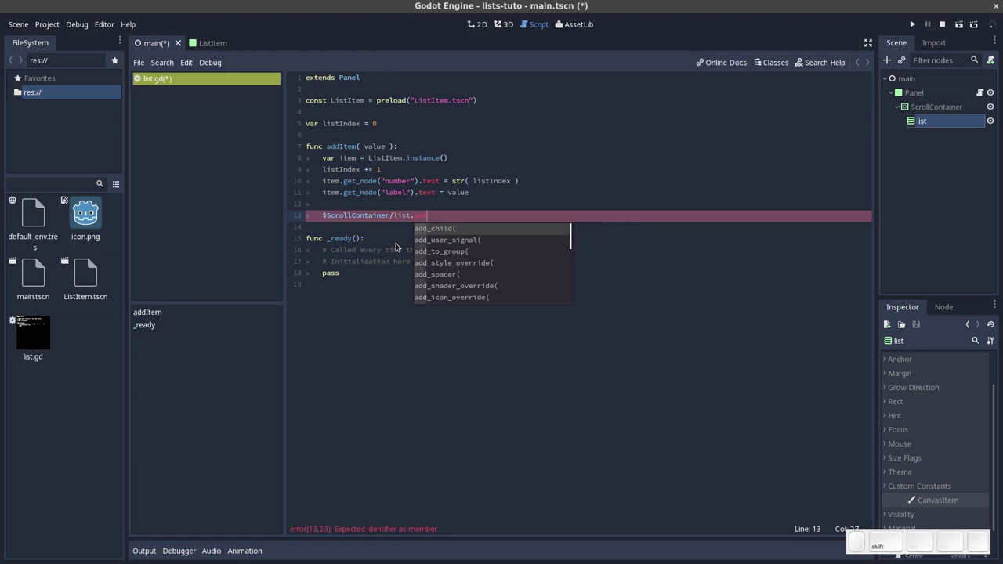
key(Return)
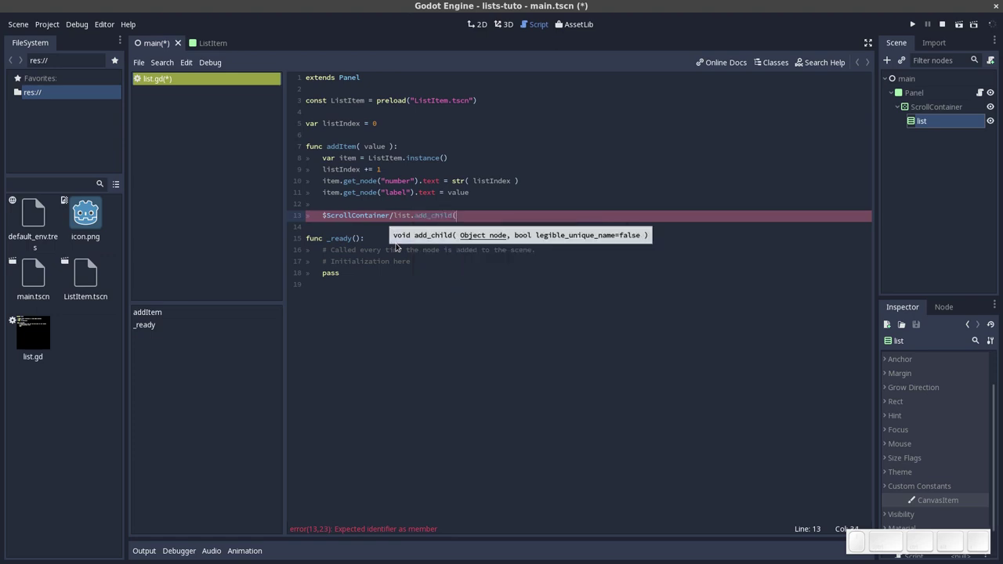
key(shift+0)
key(Up)
key(Down)
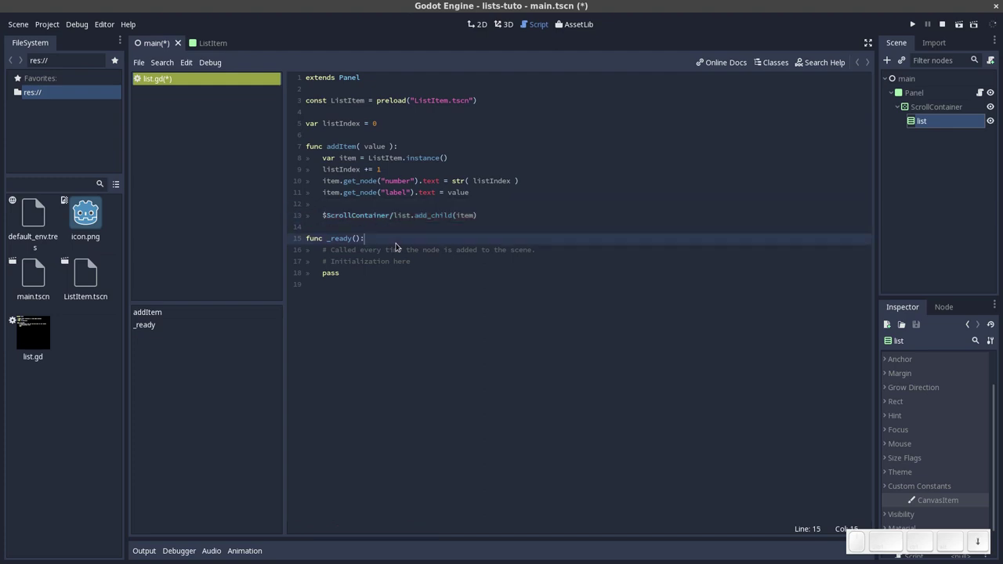
Move into the _ready body to start selecting its placeholder comments and pass
key(Up)
key(Down)
key(Home)
Remove the placeholder comments and pass statement from _ready
key(shift+Down)
key(shift+End)
key(shift+Down)
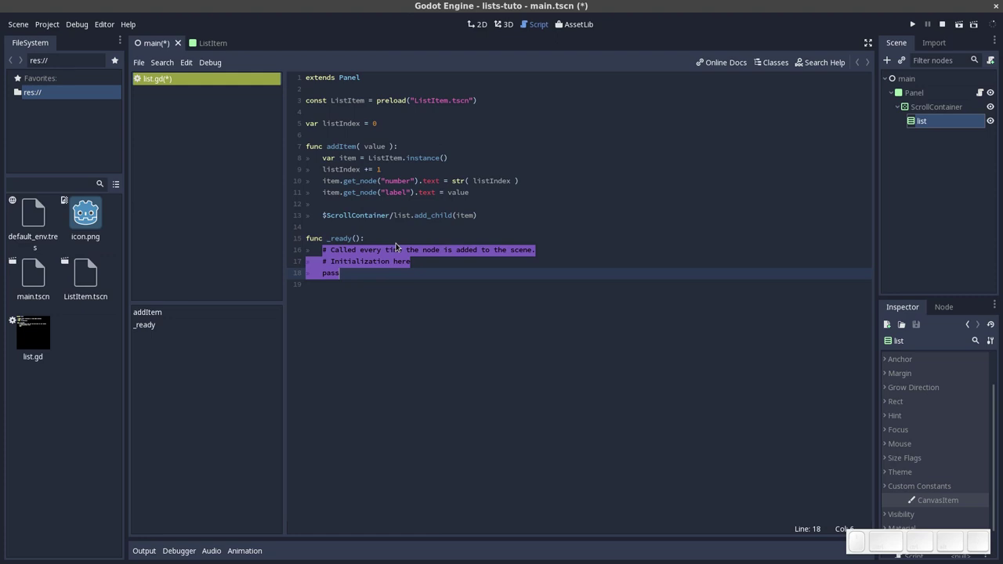
key(Up)
key(Home)
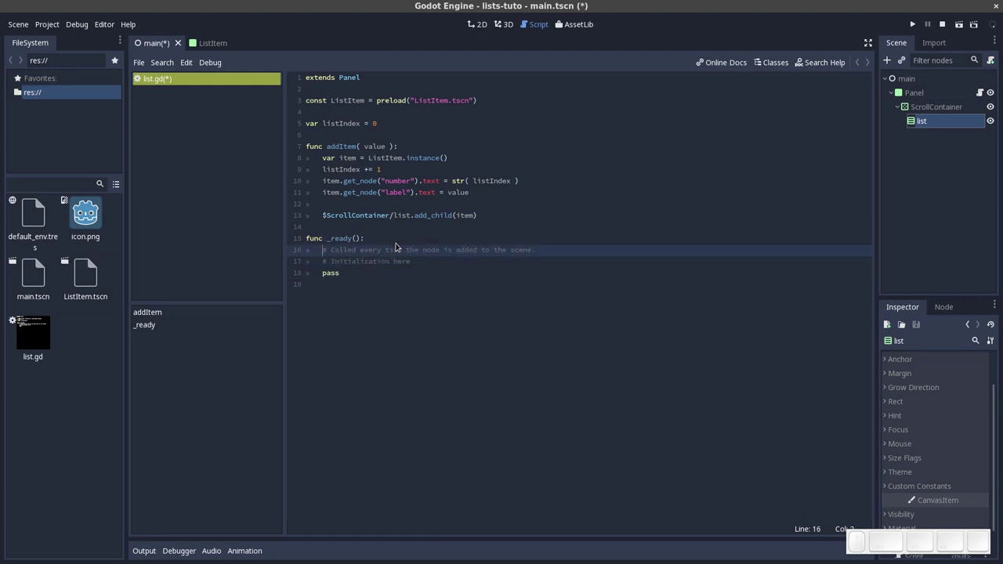
key(shift+Down)
key(shift+End)
key(shift+Delete)
key(Return)
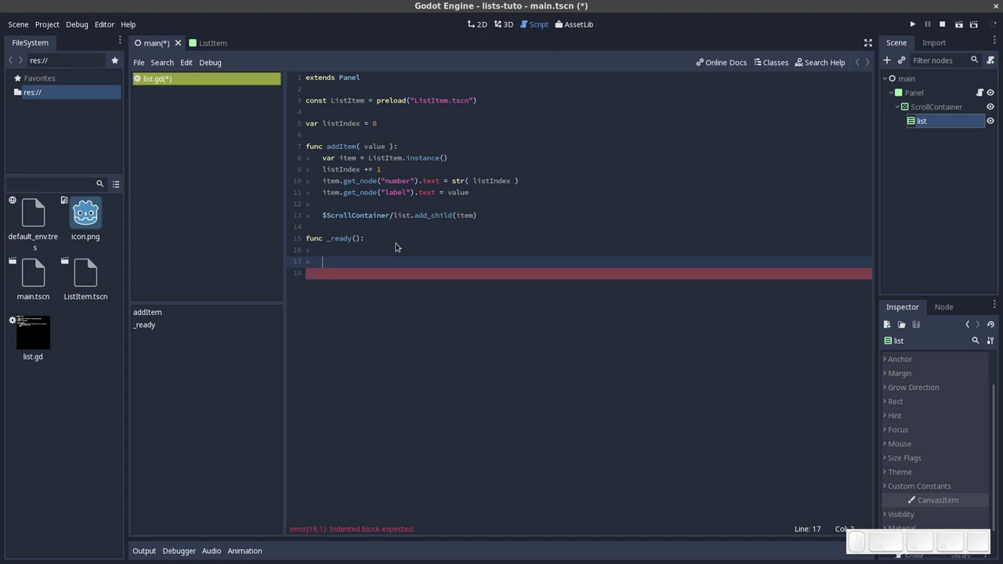
Write addItem( "Test" ) as the body of _ready using autocomplete
key(a)
key(d)
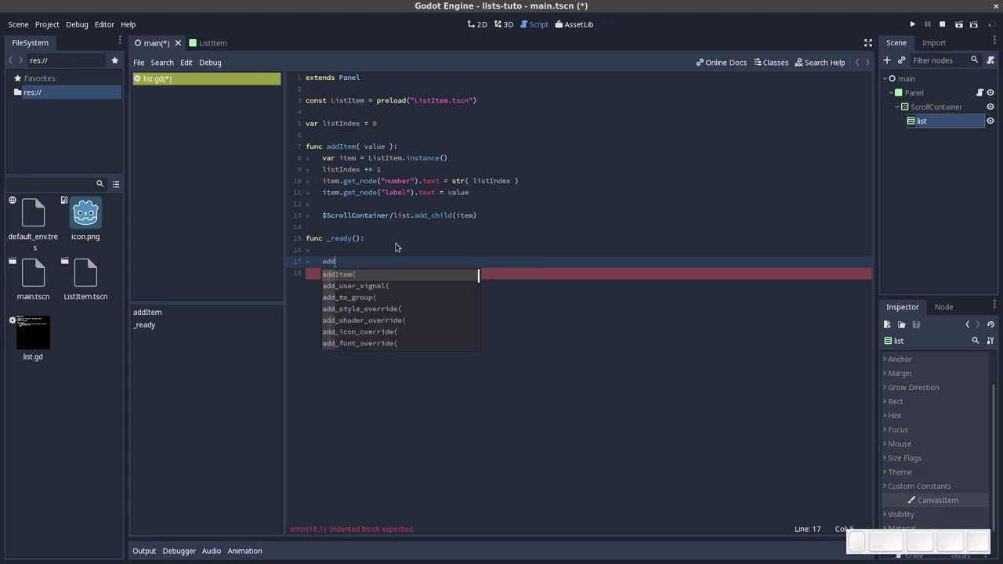
key(Return)
key(shift+0)
key(shift+Left)
key(shift+space)
key(shift+Left)
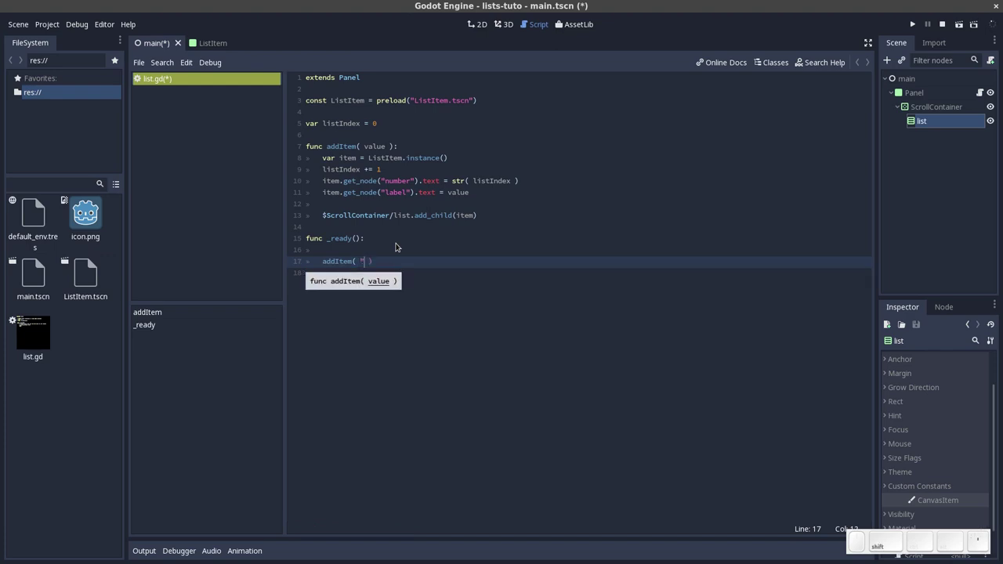
key(shift+End)
key(Up)
key(Down)
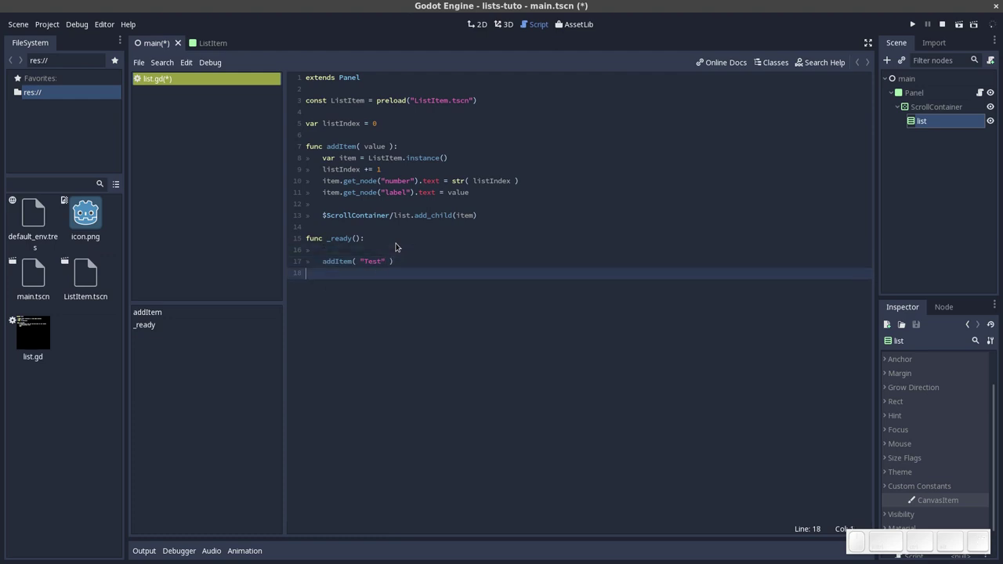
Run the project with F5 and choose main.tscn as the main scene
key(F5)
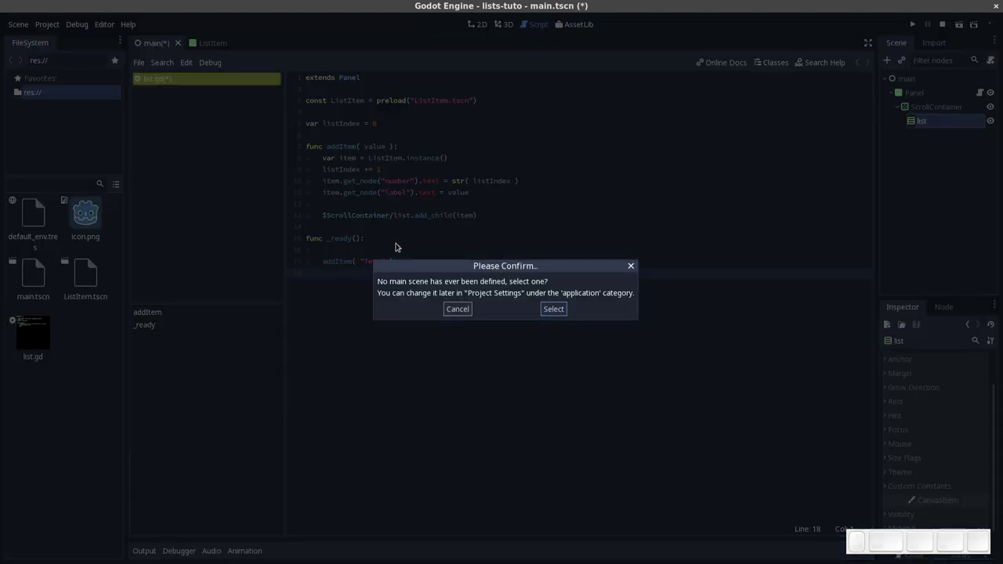
click(563, 313)
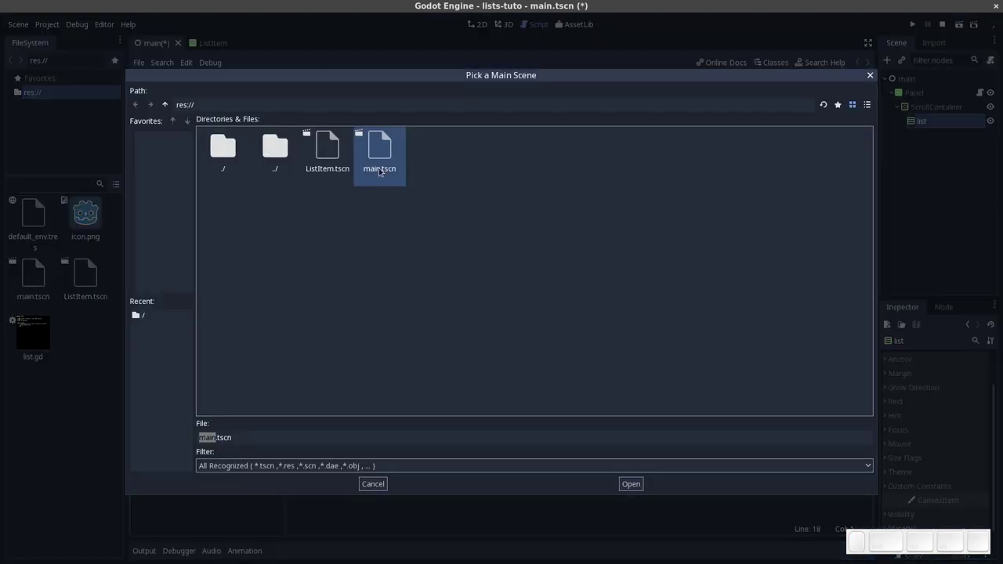
click(384, 158)
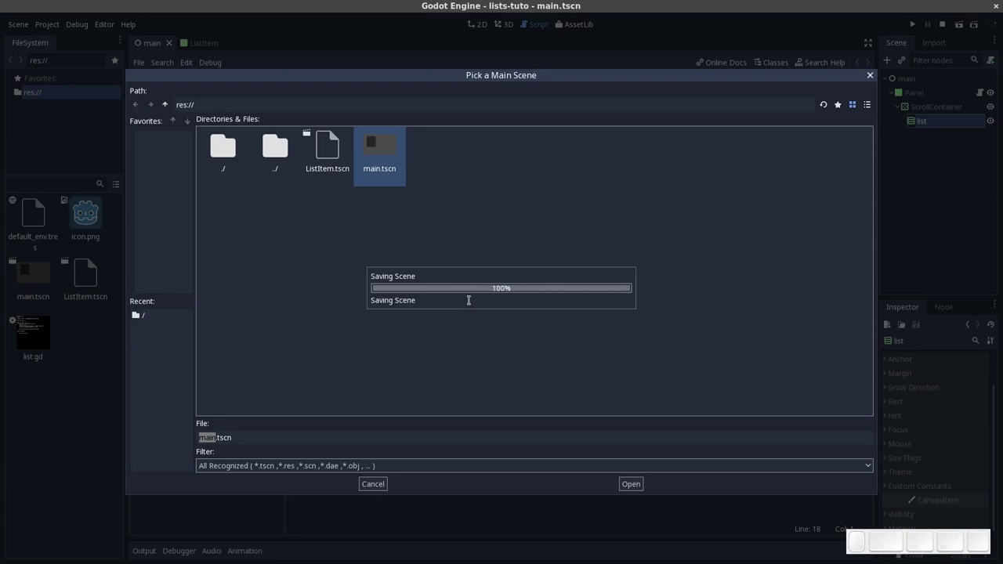
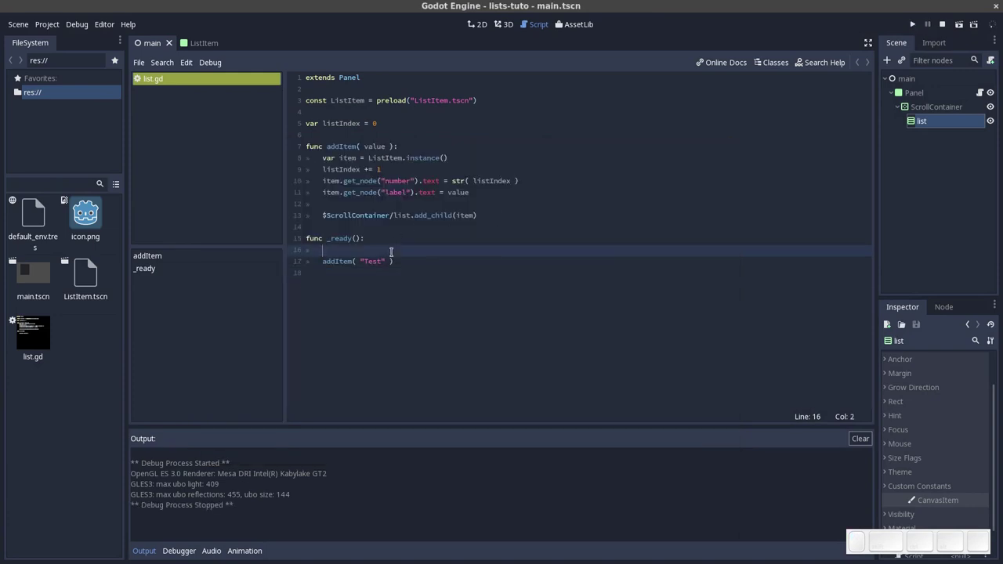
Add a for i in range(100): loop in _ready and indent addItem inside it
key(Return)
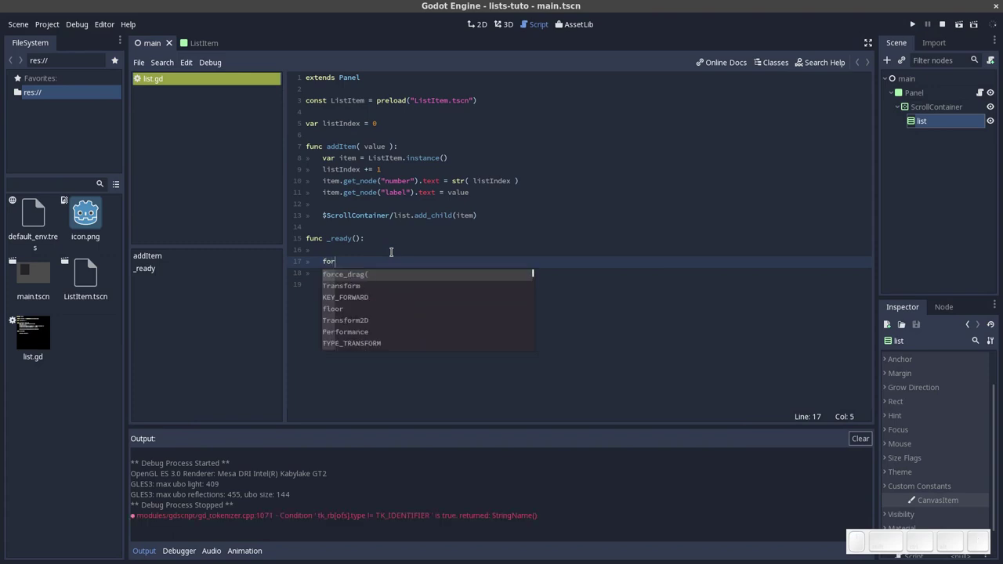
key(space)
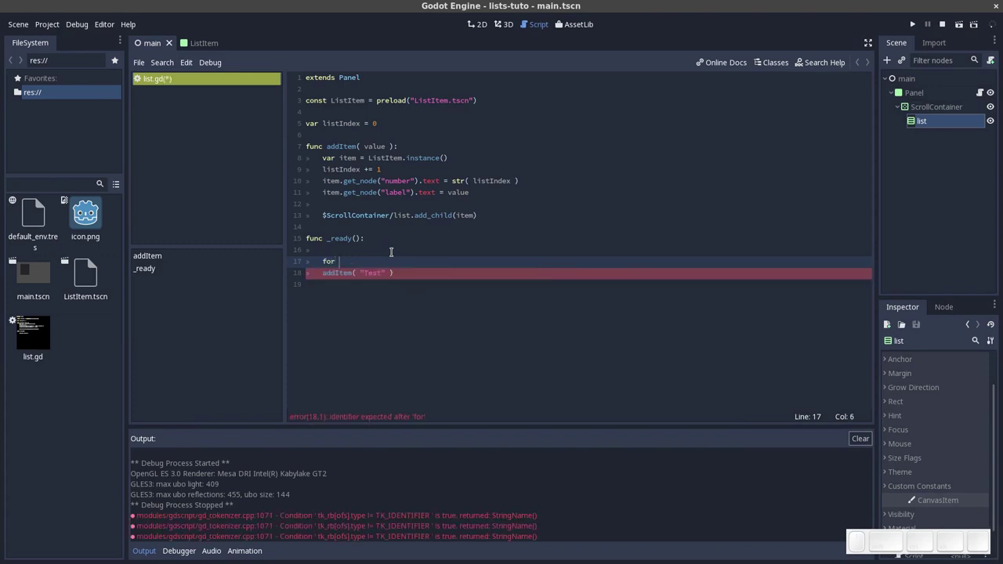
key(i)
key(space)
key(space)
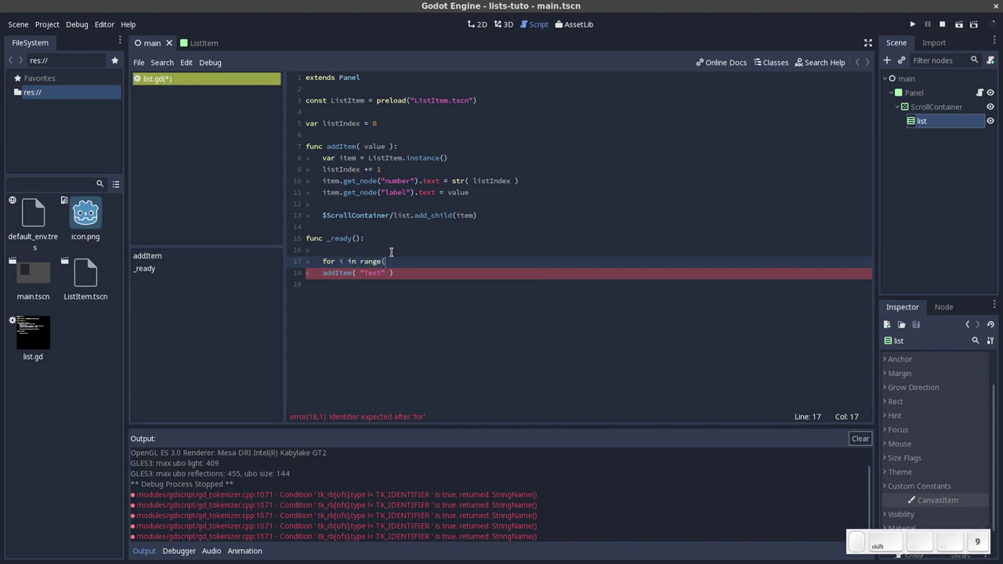
key(shift+;)
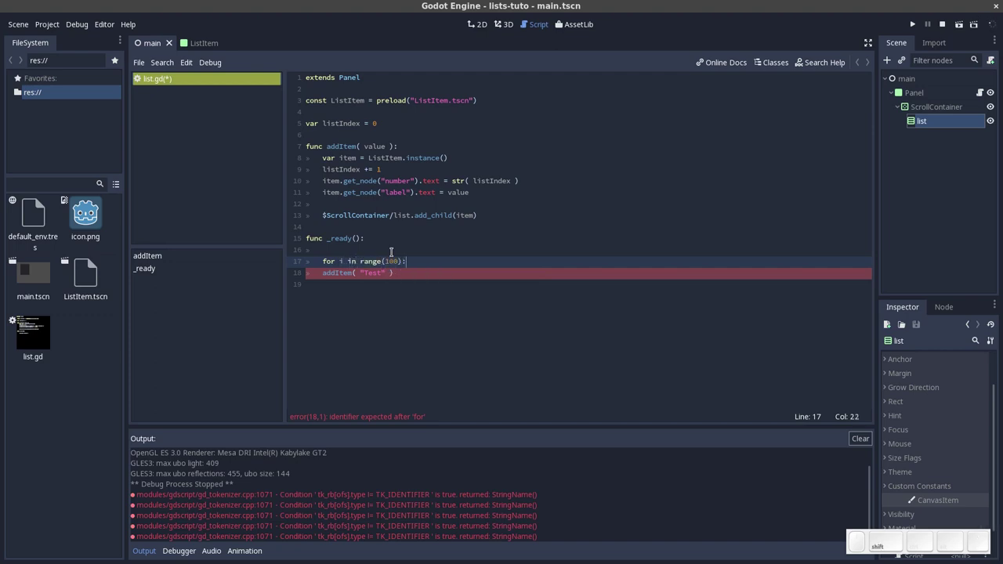
key(Return)
key(Delete)
key(End)
key(Left)
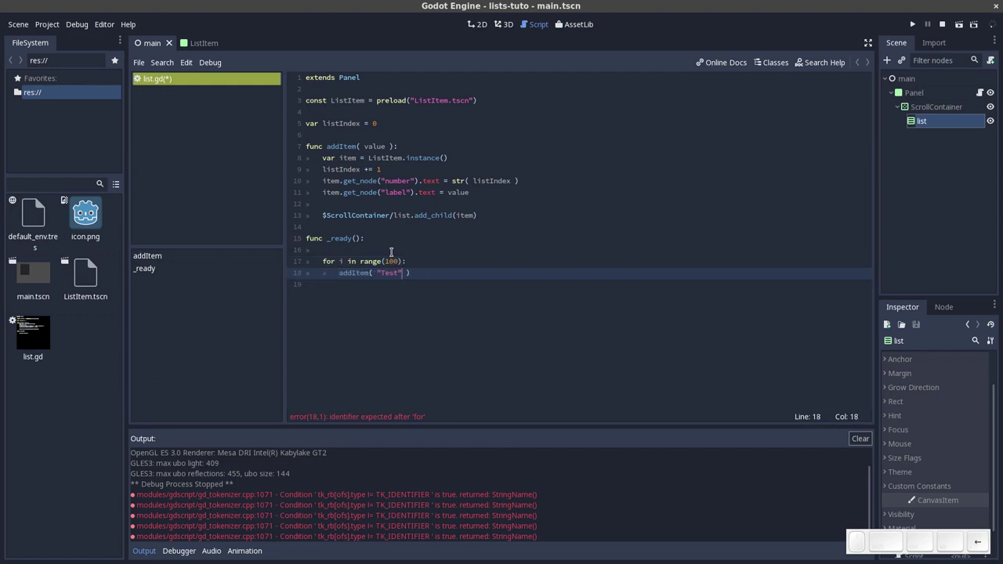
Replace the "Test" argument with "Lorem Ipsun Dolor !"
key(shift+Left)
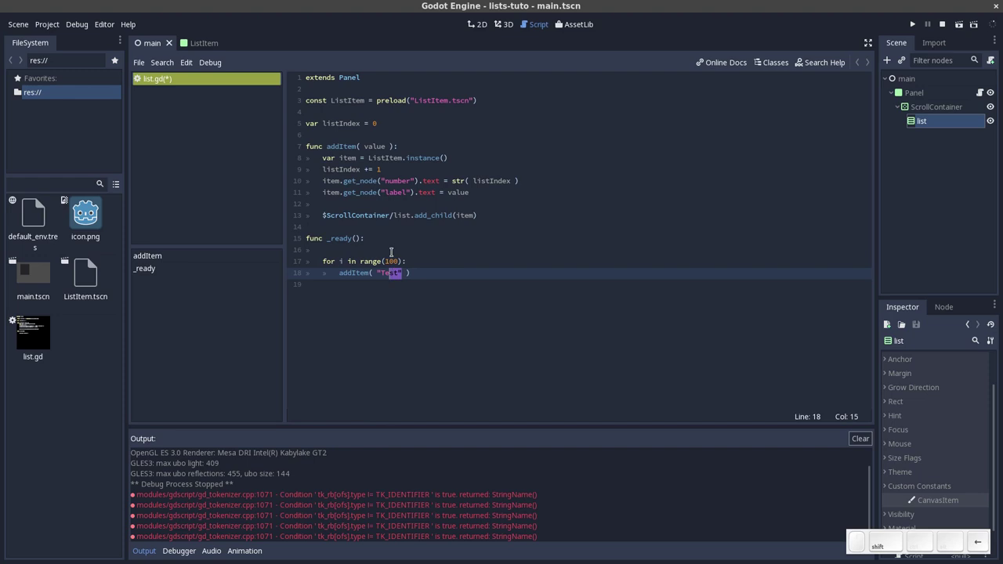
key(Right)
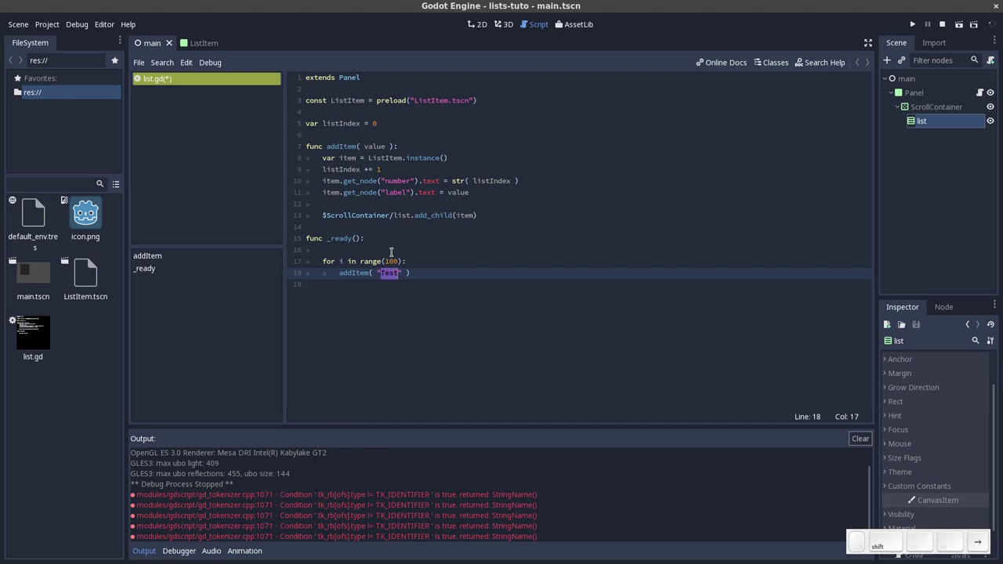
key(BackSpace)
key(shift+space)
key(shift+i)
key(shift+p)
key(space)
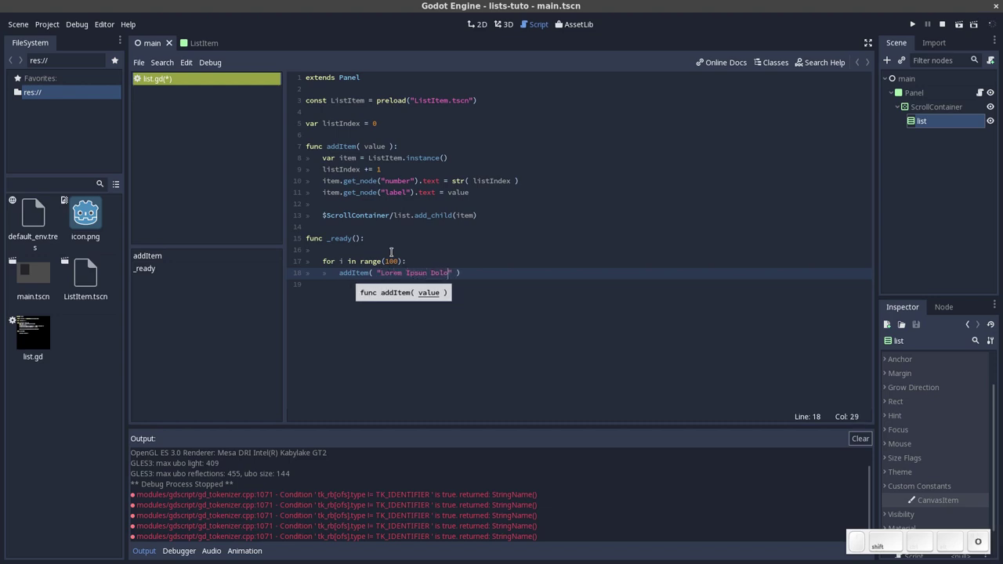
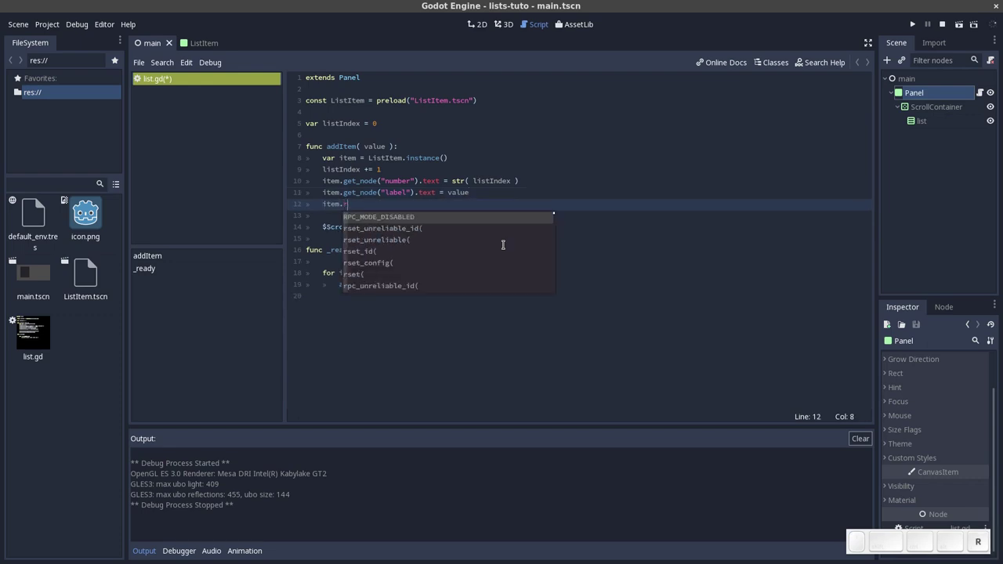
Set item.rect_min_size = Vector2(320,22) inside addItem
key(shift+-)
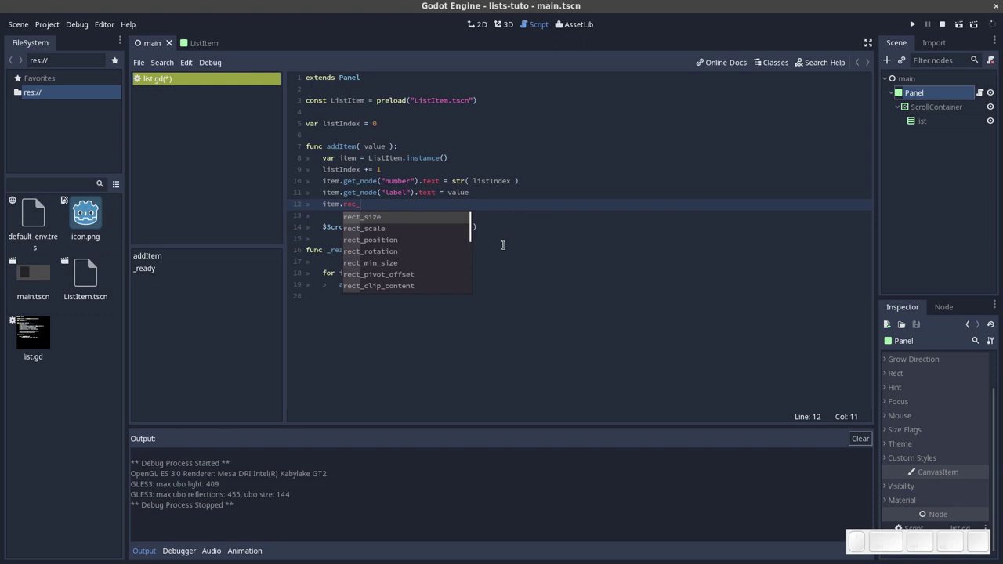
key(Return)
key(space)
key(space)
key(c)
key(Return)
key(shift+9)
key(;)
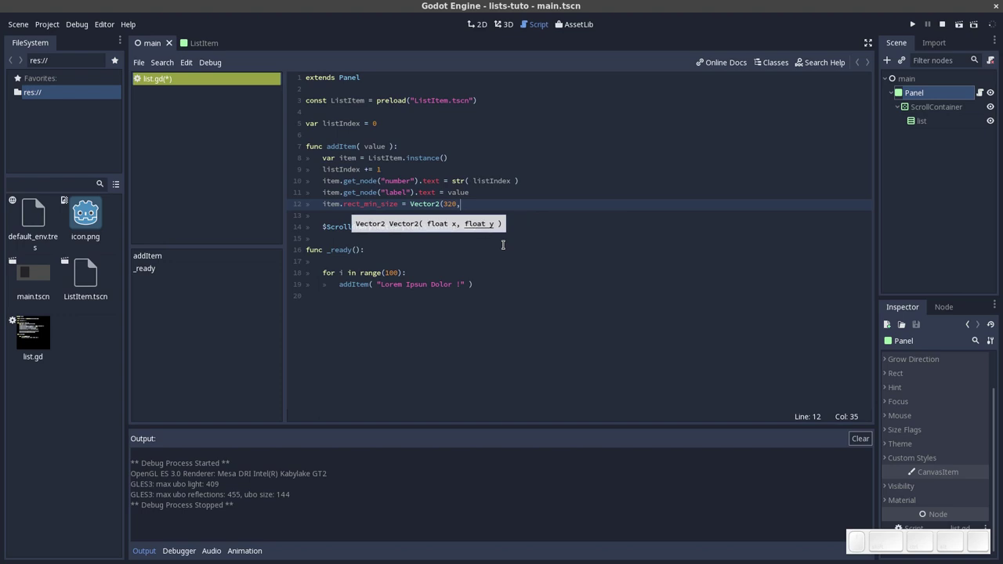
key(2)
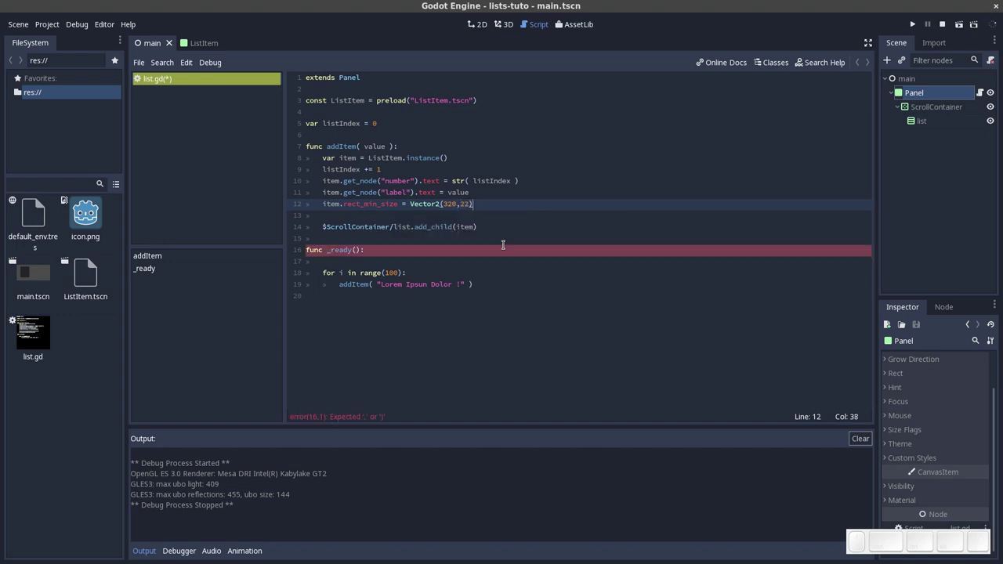
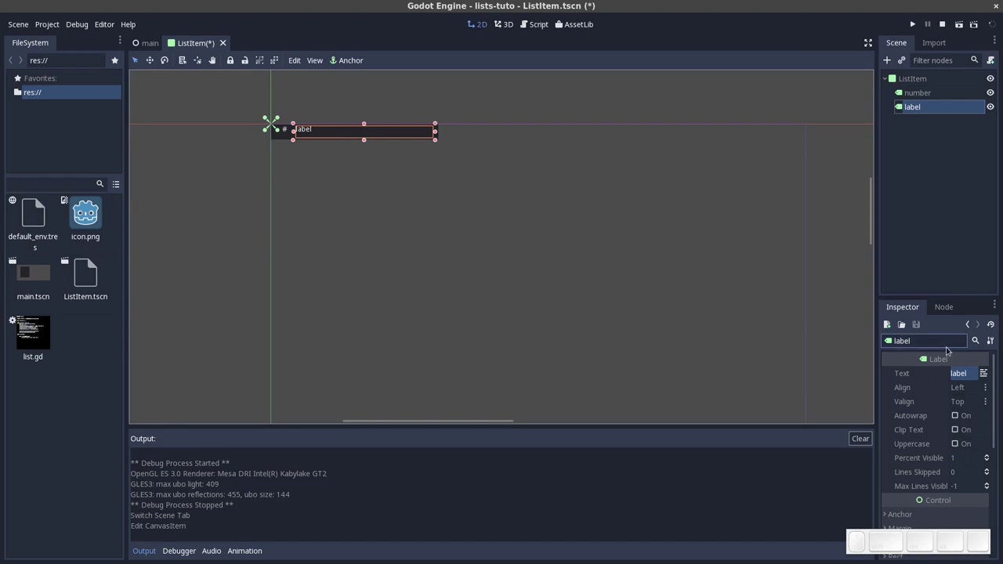
Check the ListItem root node's Rect size properties in the Inspector
click(283, 139)
click(277, 137)
click(921, 83)
click(892, 413)
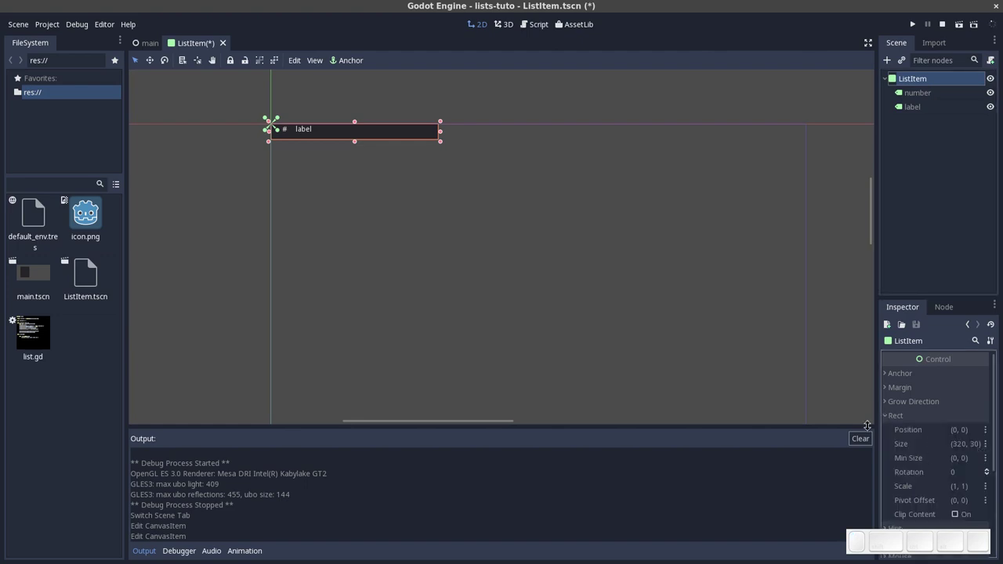
click(892, 418)
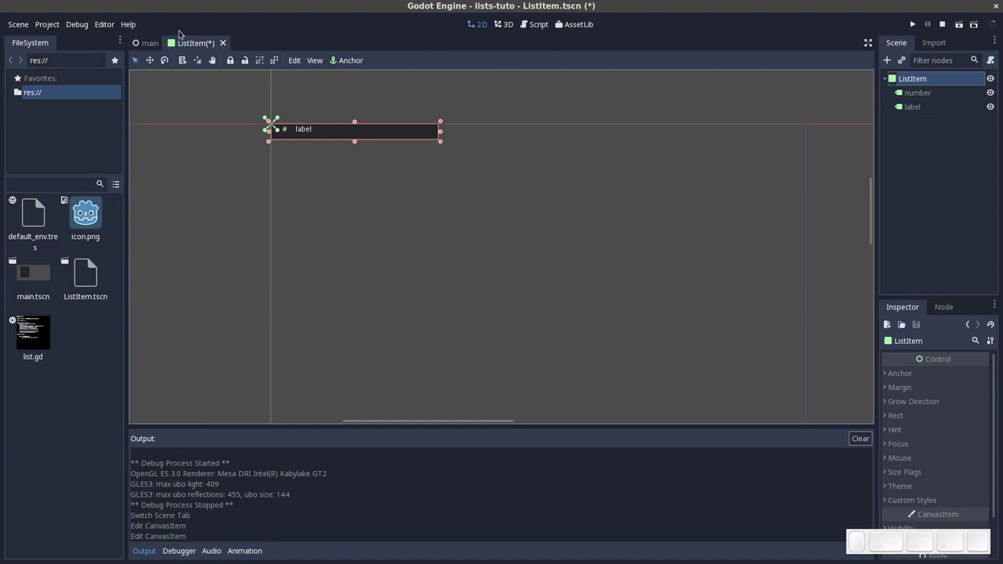
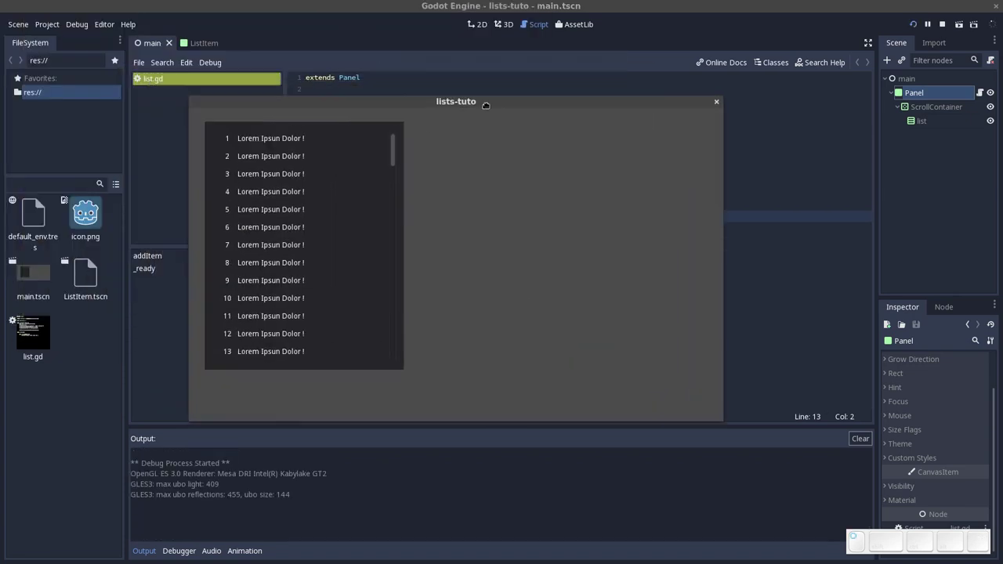
Scroll through the numbered Lorem Ipsun list in the running game window and reposition it
scroll(down, 3)
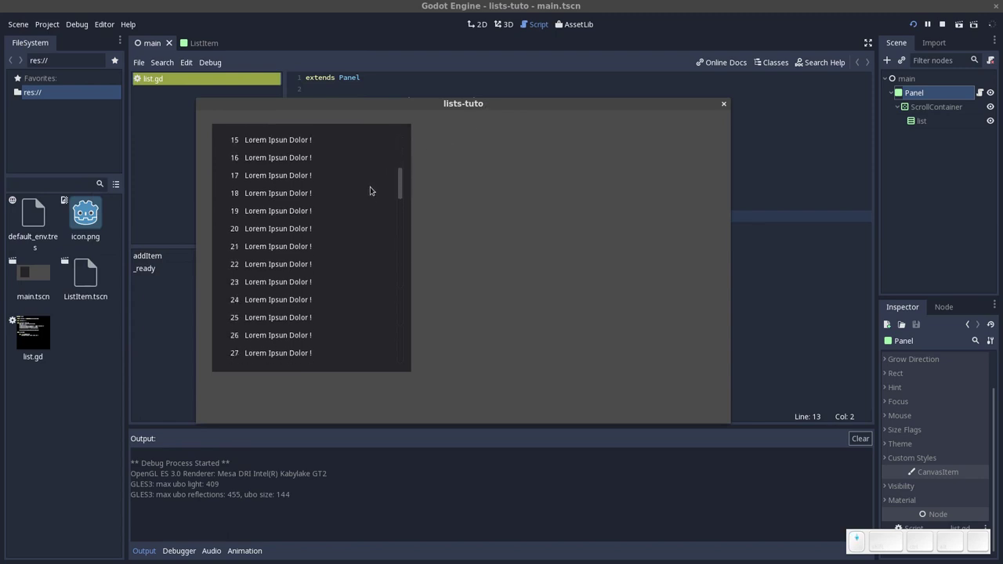
scroll(down, 3)
drag(405, 219, 495, 137)
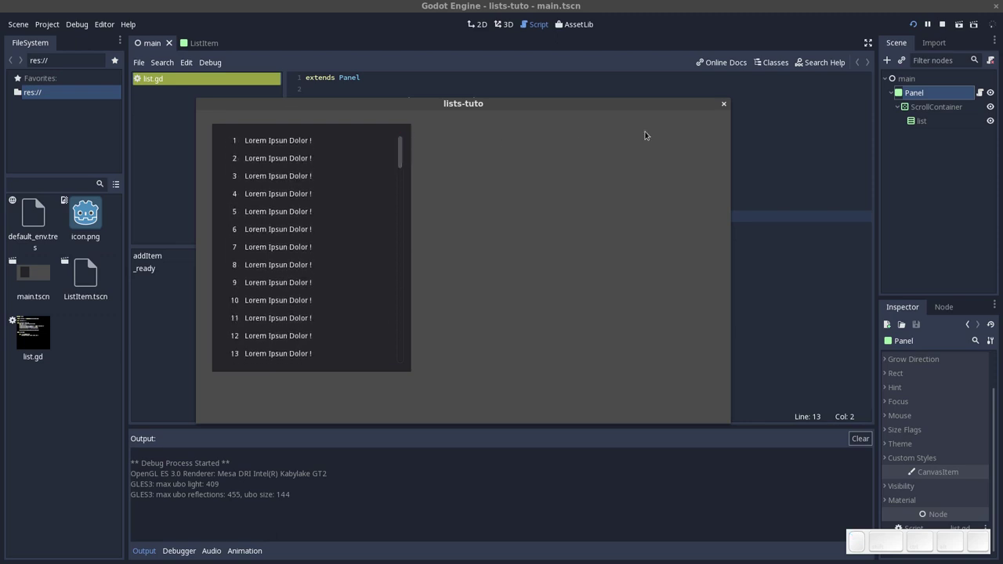
drag(664, 106, 625, 283)
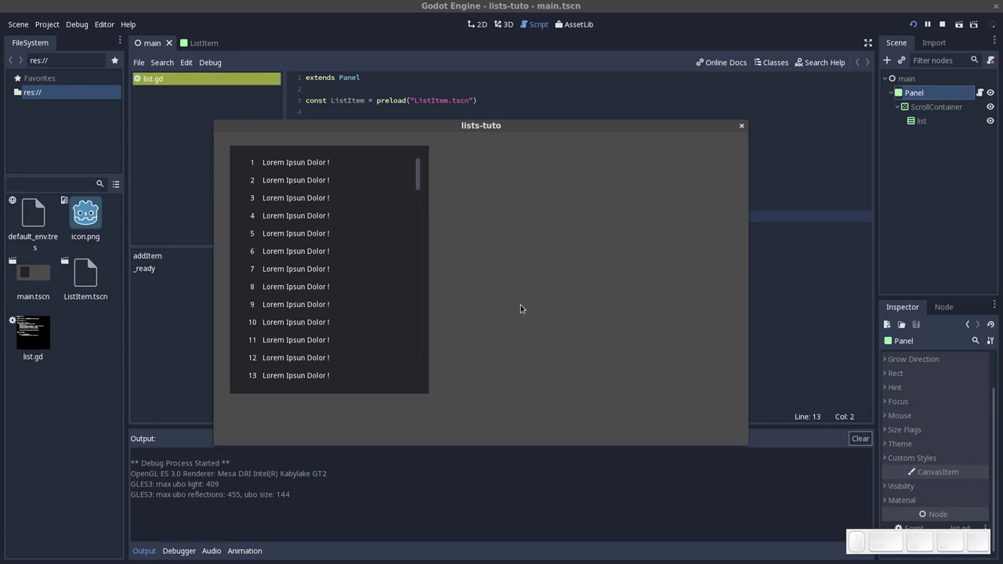
drag(417, 164, 528, 243)
click(530, 244)
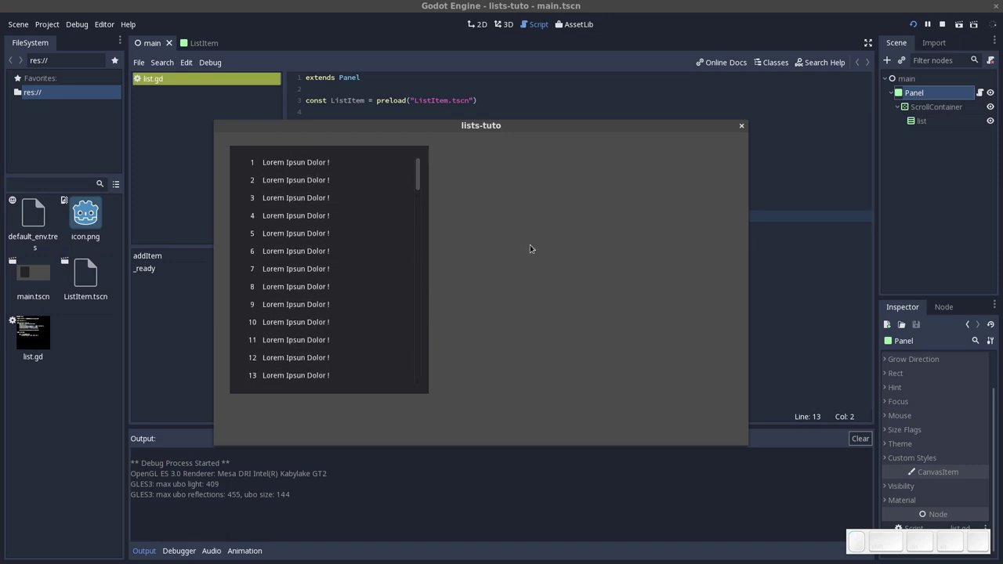